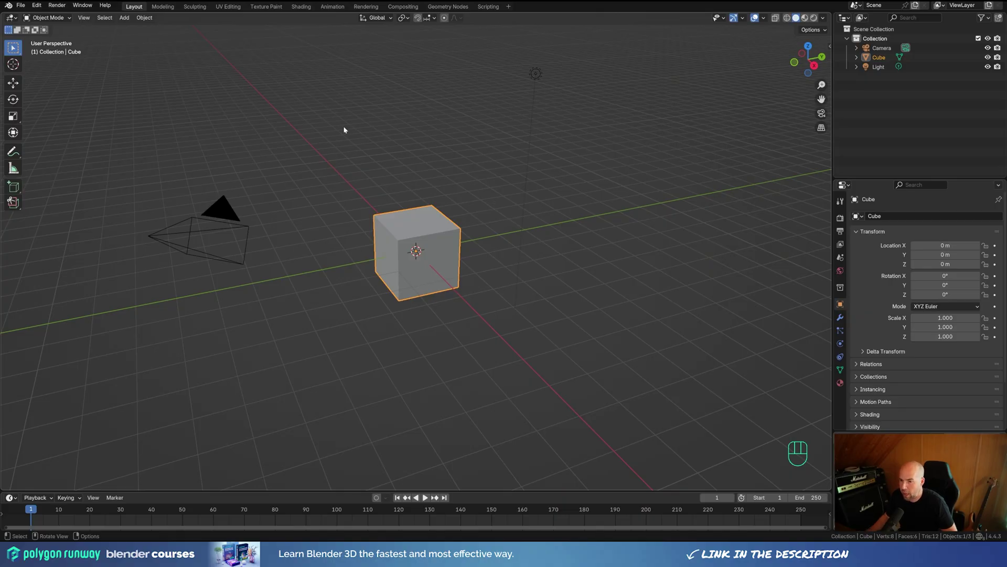
Step: Delete the default cube and light, then clear the camera's location and rotation
{"action": "left_click_drag", "start_coordinate": [342, 61], "coordinate": [568, 319]}
{"action": "key", "text": "x"}
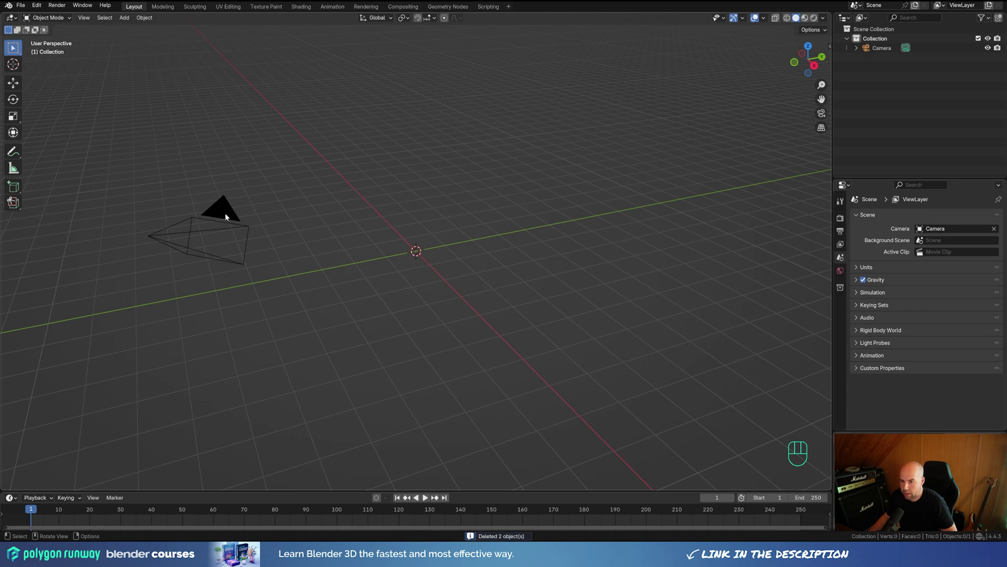
{"action": "left_click_drag", "start_coordinate": [226, 218], "coordinate": [317, 245]}
{"action": "key", "text": "alt+g"}
{"action": "key", "text": "alt+r"}
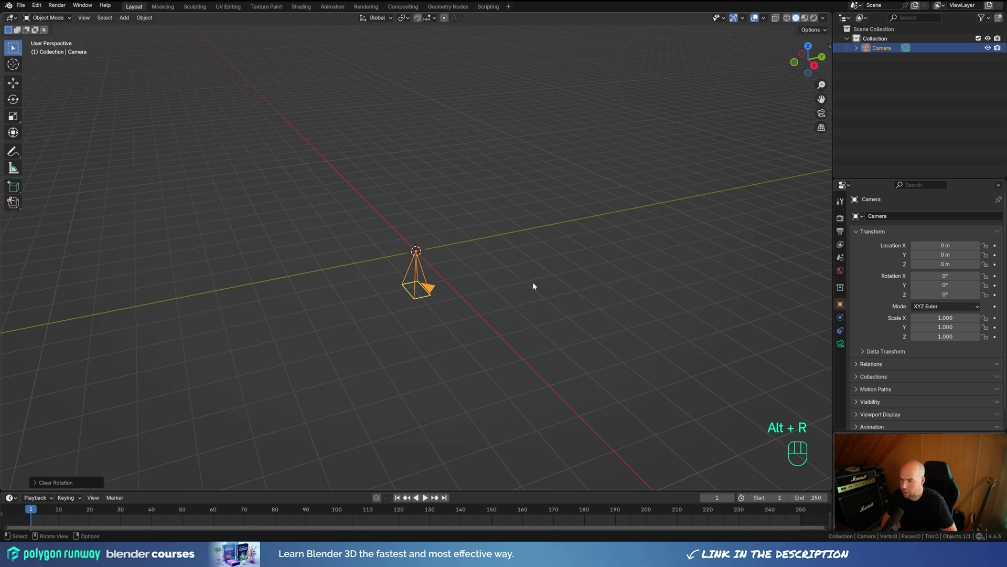
Step: Rotate the camera 90° on X and move it about 6.56 m back along Y
{"action": "key", "text": "r"}
{"action": "key", "text": "x"}
{"action": "key", "text": "KP_9"}
{"action": "key", "text": "KP_0"}
{"action": "key", "text": "KP_Enter"}
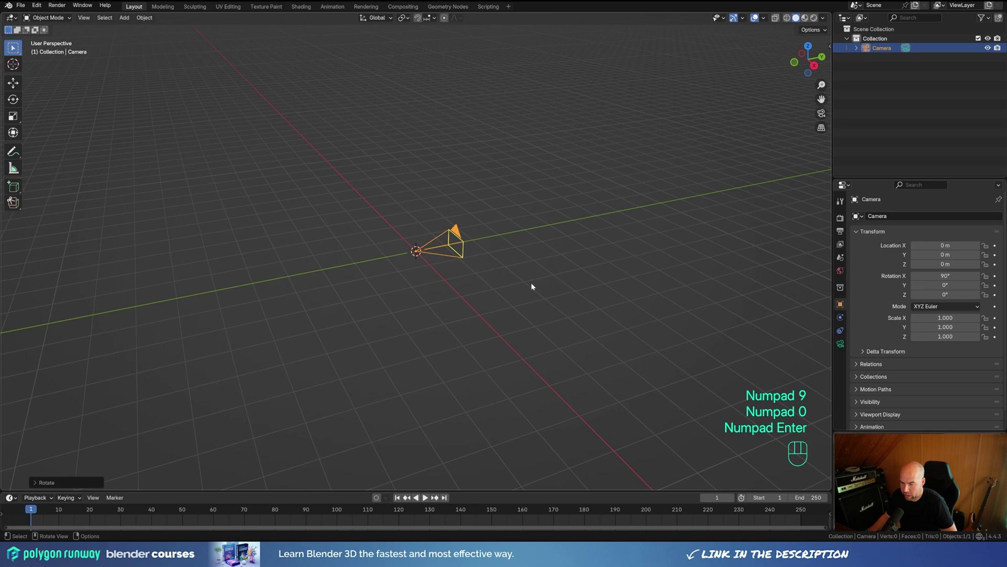
{"action": "key", "text": "g"}
{"action": "key", "text": "y"}
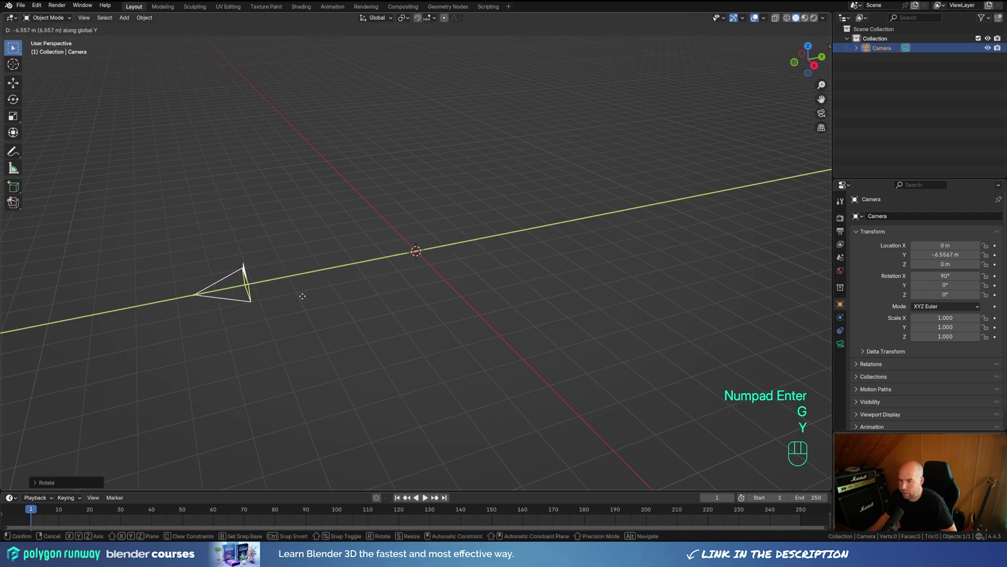
{"action": "left_click", "coordinate": [305, 299]}
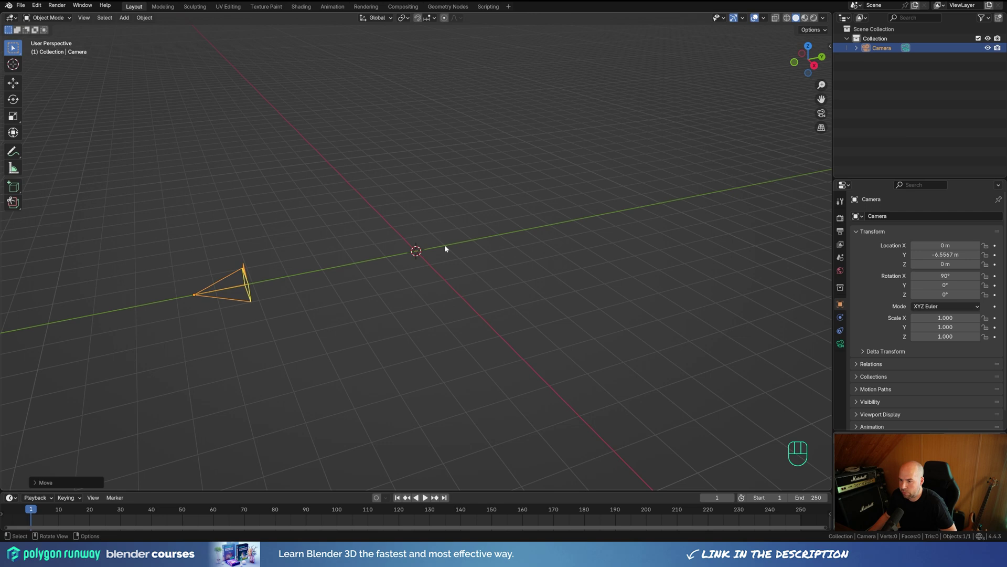
Step: Add a plain-axes empty at the world origin, then start adding a mesh plane
{"action": "key", "text": "shift+a"}
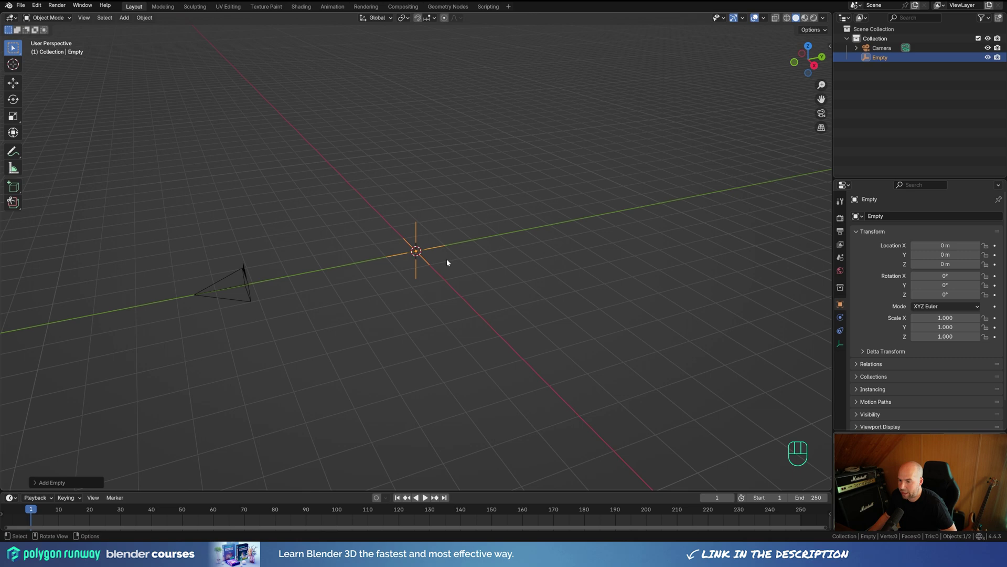
{"action": "key", "text": "shift+a"}
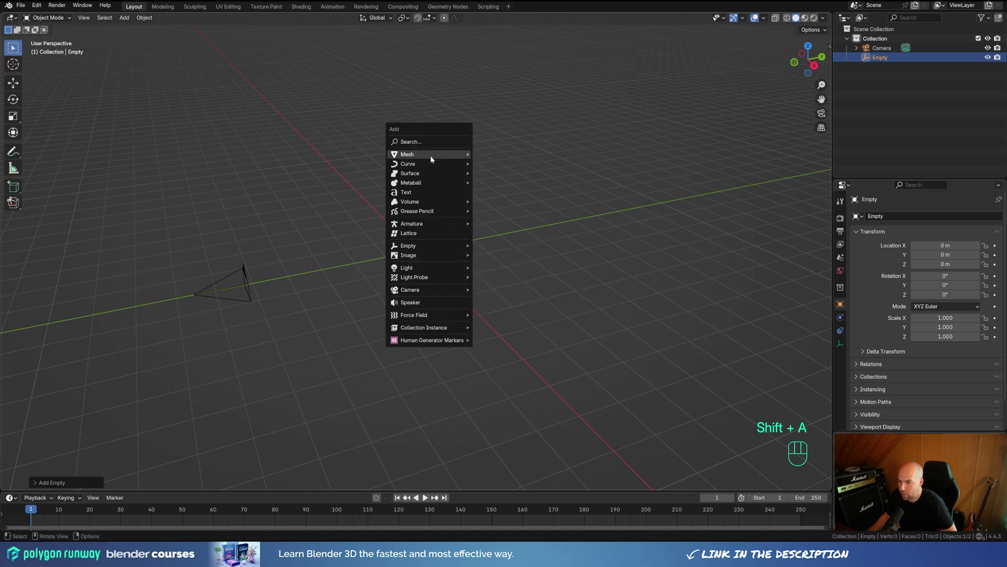
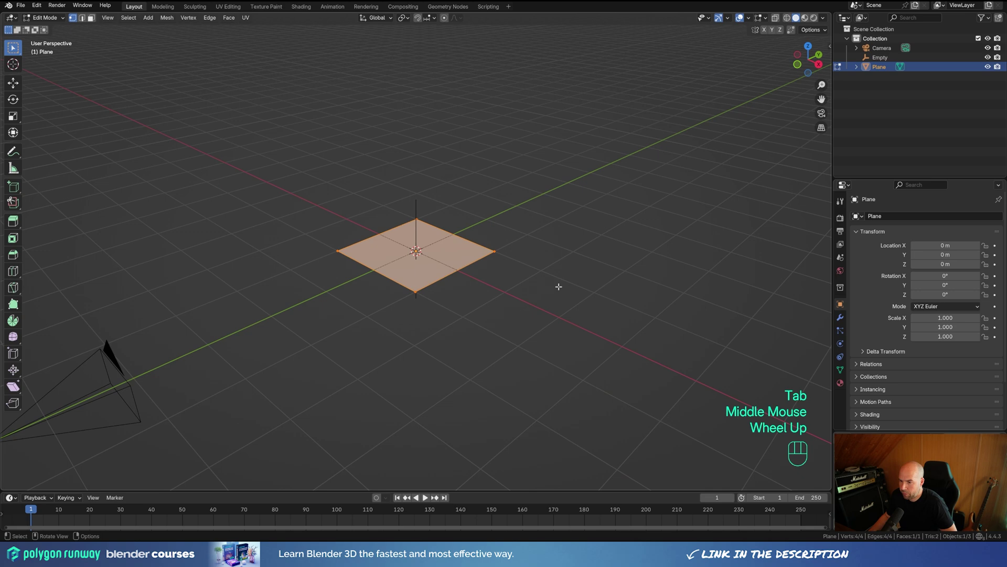
Step: Scale the plane down, stand it upright and bevel its corner vertices round
{"action": "key", "text": "s"}
{"action": "scroll", "scroll_direction": "up", "scroll_amount": 3}
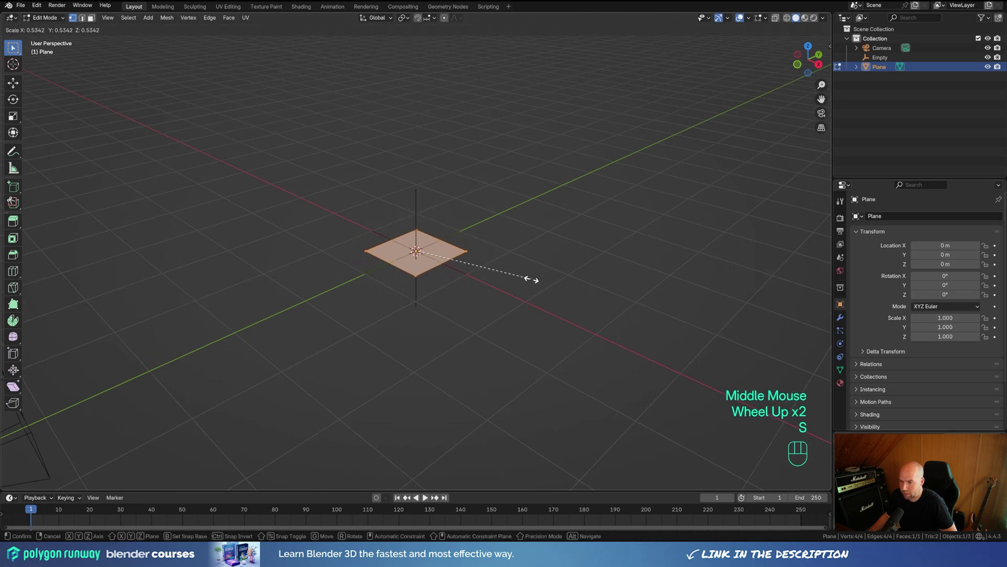
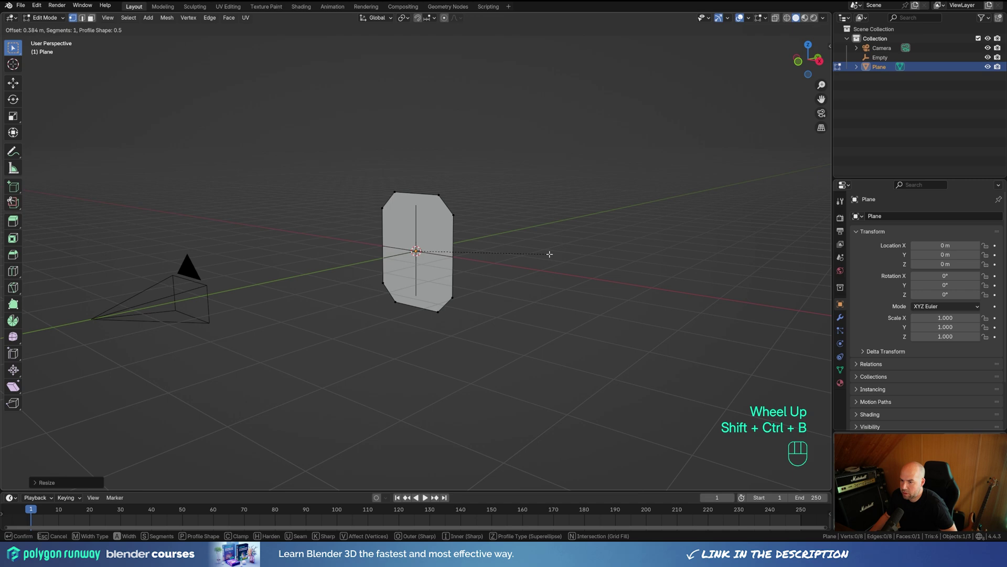
{"action": "scroll", "scroll_direction": "up", "scroll_amount": 3}
{"action": "scroll", "scroll_direction": "up", "scroll_amount": 3}
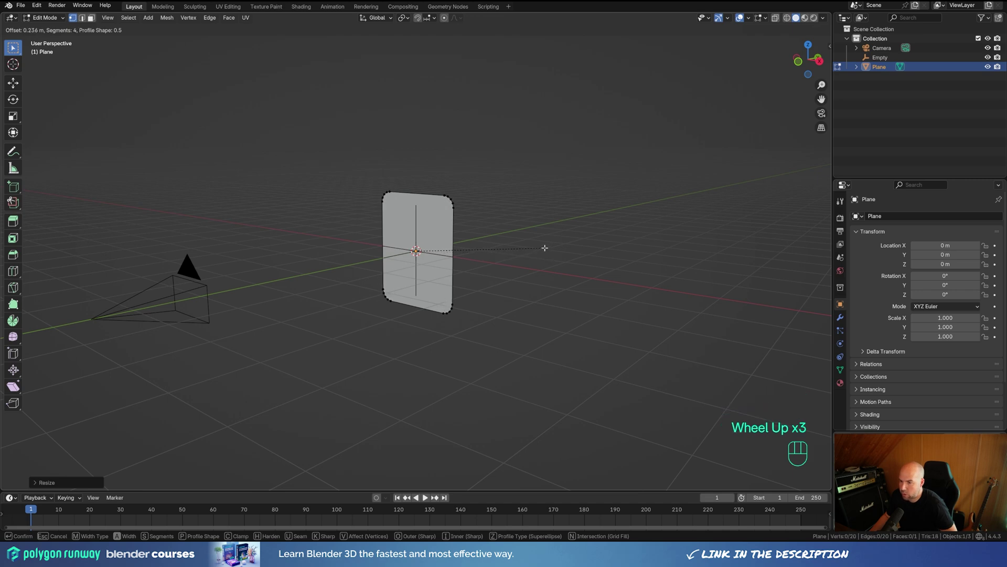
{"action": "scroll", "scroll_direction": "up", "scroll_amount": 3}
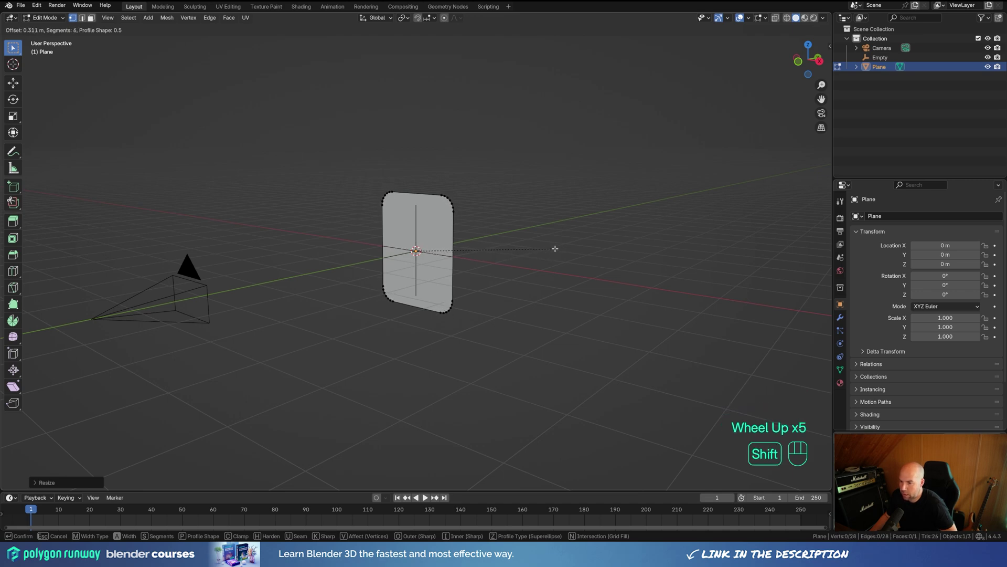
{"action": "left_click", "coordinate": [798, 16]}
Step: Extrude the whole card into a thin slab and recalculate its normals outward
{"action": "left_click_drag", "start_coordinate": [798, 16], "coordinate": [798, 17]}
{"action": "key", "text": "a"}
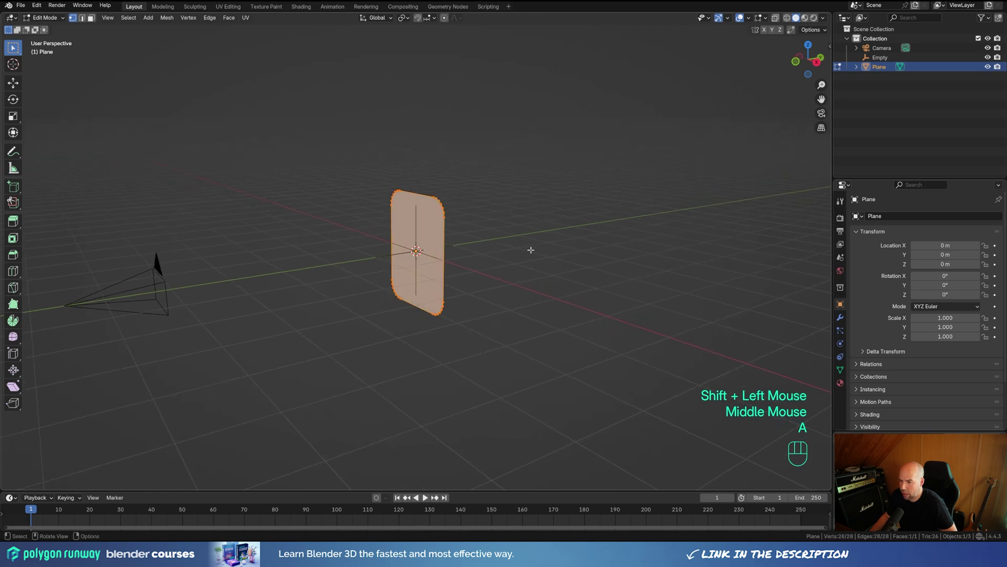
{"action": "key", "text": "e"}
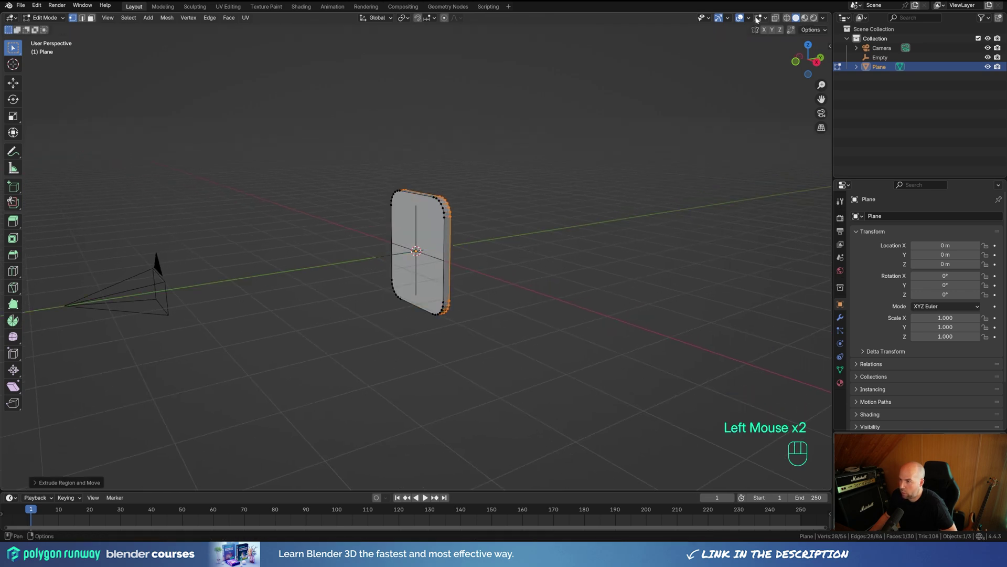
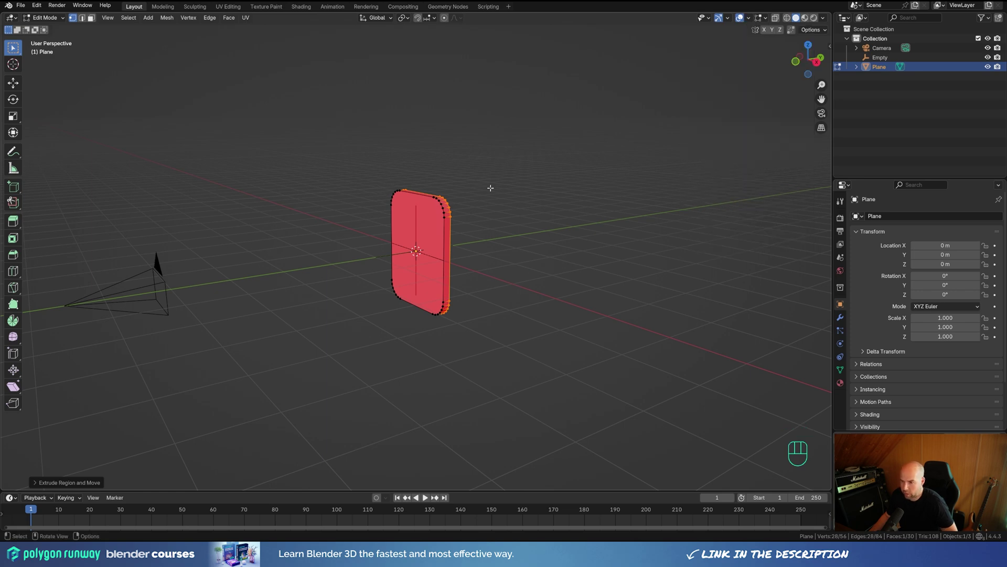
{"action": "key", "text": "a"}
{"action": "key", "text": "shift+n"}
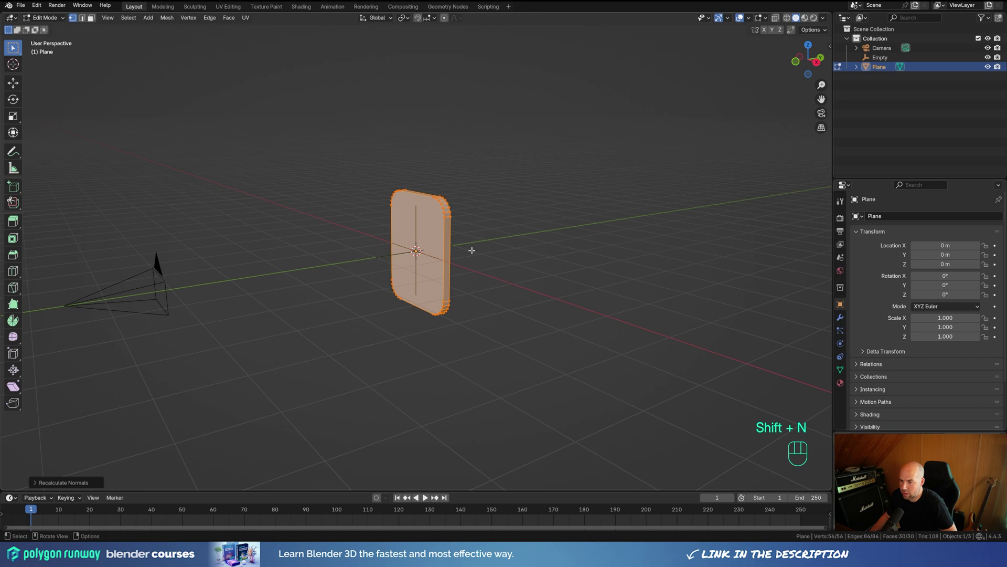
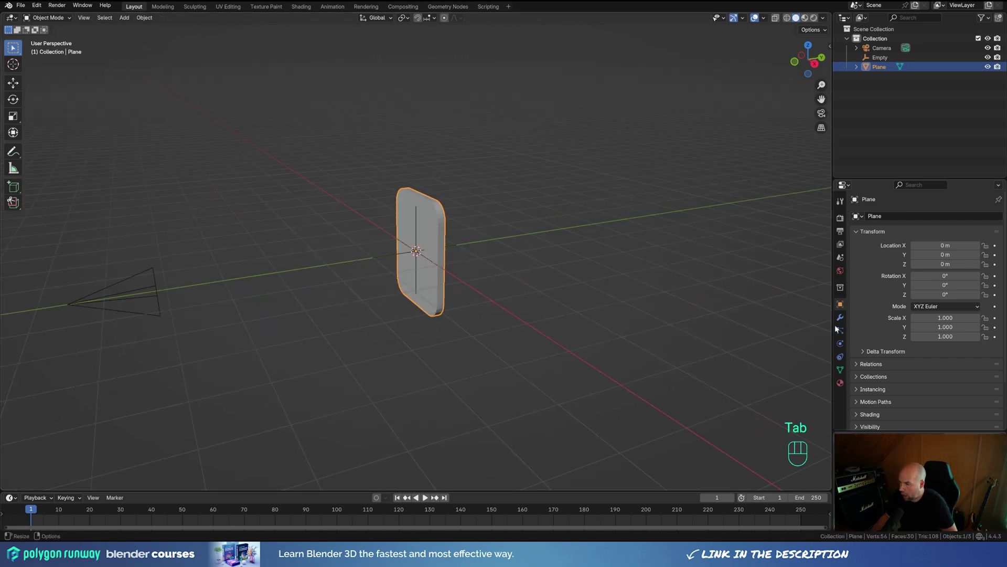
Step: Add a Bevel modifier with 0.024 m offset, 3 segments, smooth shading and Harden Normals
{"action": "left_click", "coordinate": [839, 319]}
{"action": "left_click_drag", "start_coordinate": [878, 219], "coordinate": [682, 243]}
{"action": "scroll", "scroll_direction": "up", "scroll_amount": 3}
{"action": "left_click", "coordinate": [988, 282]}
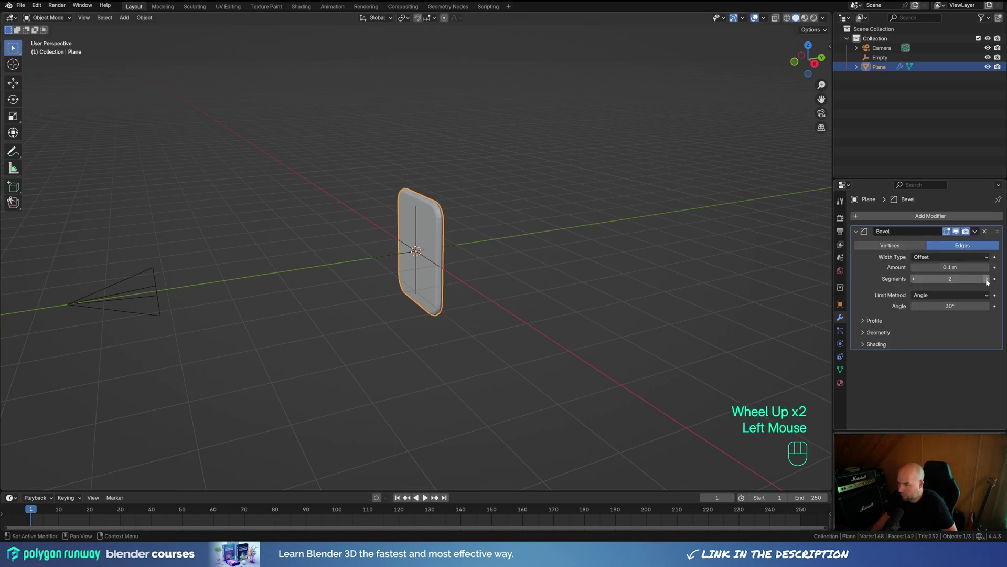
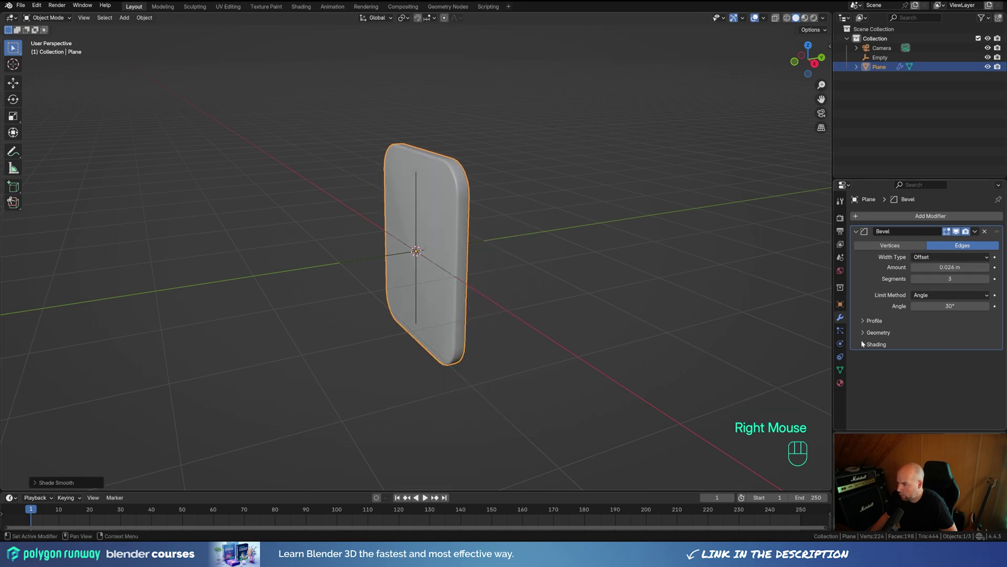
{"action": "left_click", "coordinate": [866, 346]}
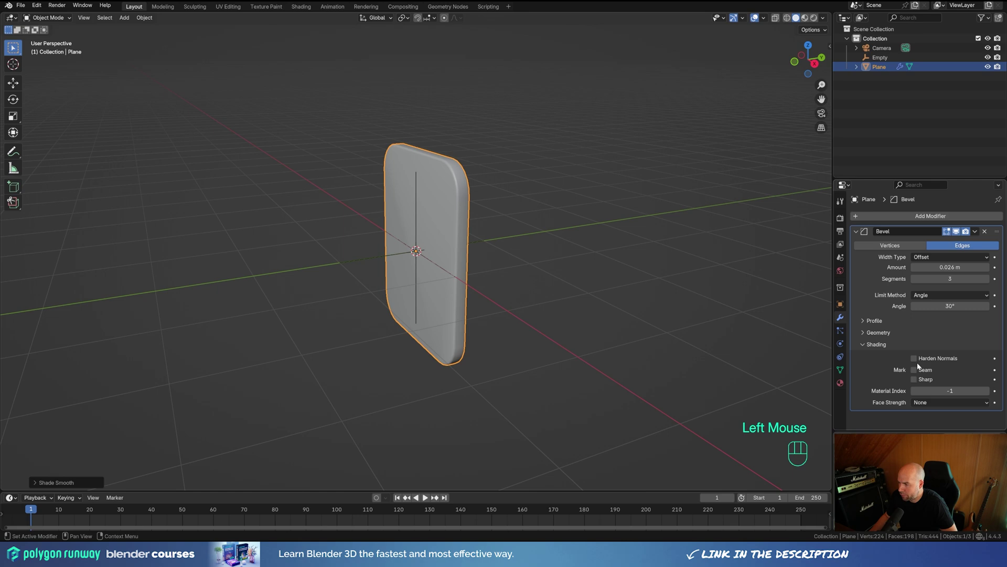
{"action": "left_click", "coordinate": [918, 365]}
{"action": "scroll", "scroll_direction": "down", "scroll_amount": 3}
{"action": "left_click_drag", "start_coordinate": [486, 288], "coordinate": [510, 278]}
Step: Raise the card along Z above the origin and parent it to the empty
{"action": "key", "text": "g"}
{"action": "key", "text": "z"}
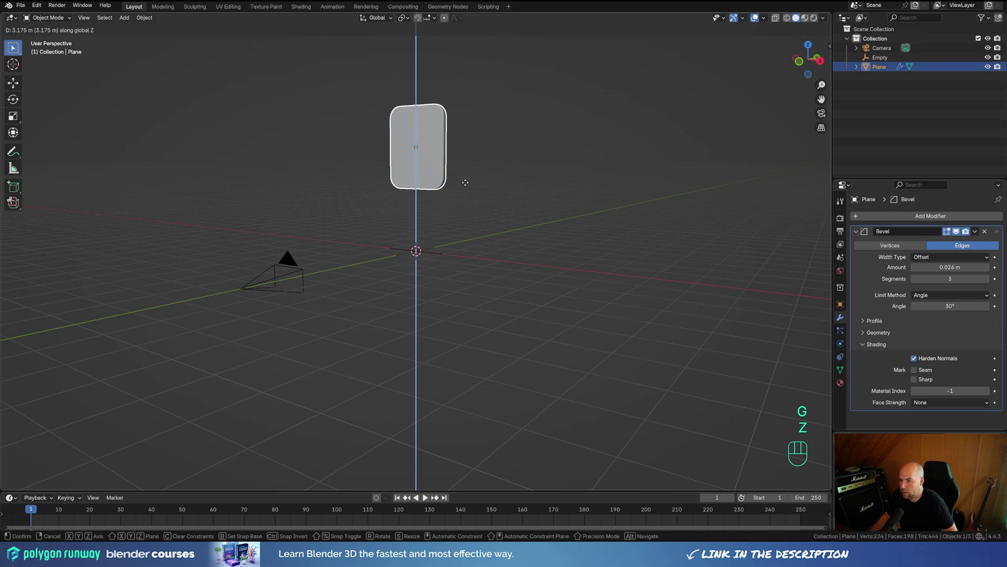
{"action": "left_click", "coordinate": [466, 187]}
{"action": "left_click", "coordinate": [424, 253]}
{"action": "key", "text": "ctrl+p"}
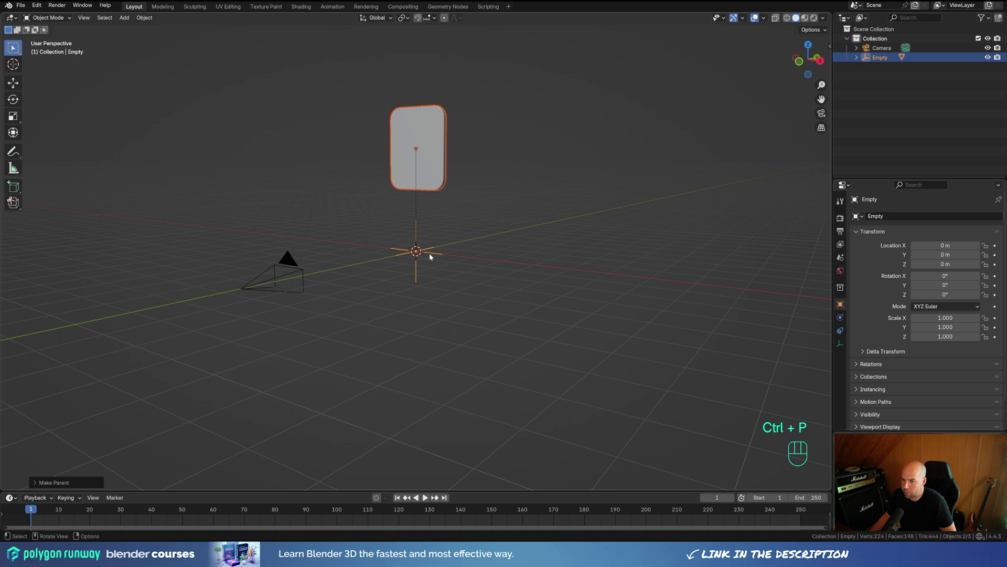
{"action": "left_click", "coordinate": [432, 256]}
{"action": "key", "text": "r"}
{"action": "key", "text": "Escape"}
Step: Move the camera back along Y to about -15.18 m
{"action": "left_click", "coordinate": [298, 275]}
{"action": "scroll", "scroll_direction": "down", "scroll_amount": 3}
{"action": "middle_click", "coordinate": [441, 282]}
{"action": "key", "text": "g"}
{"action": "key", "text": "y"}
{"action": "left_click", "coordinate": [321, 304]}
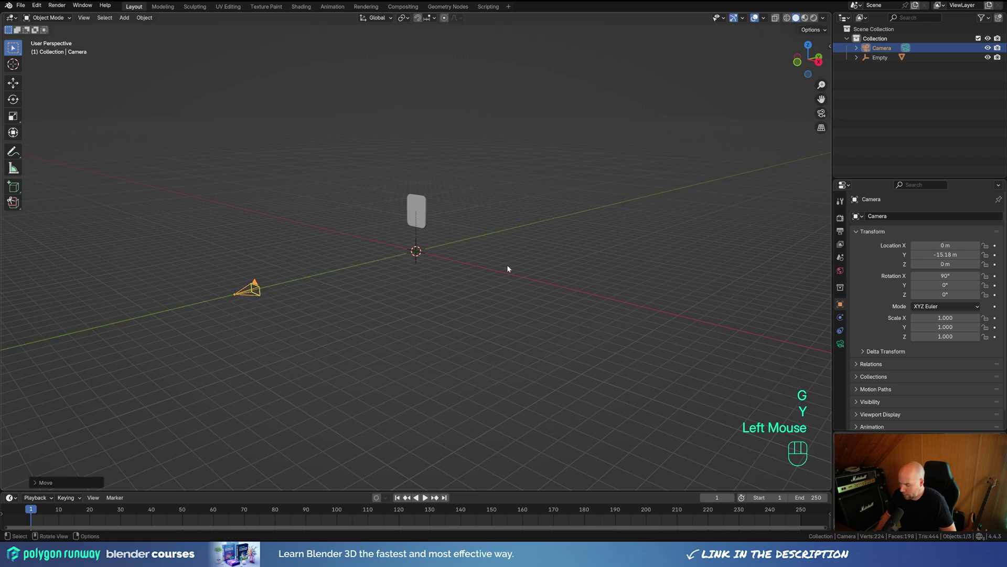
Step: Look through the camera, check the card's height above the origin, and select the pivot empty
{"action": "key", "text": "KP_0"}
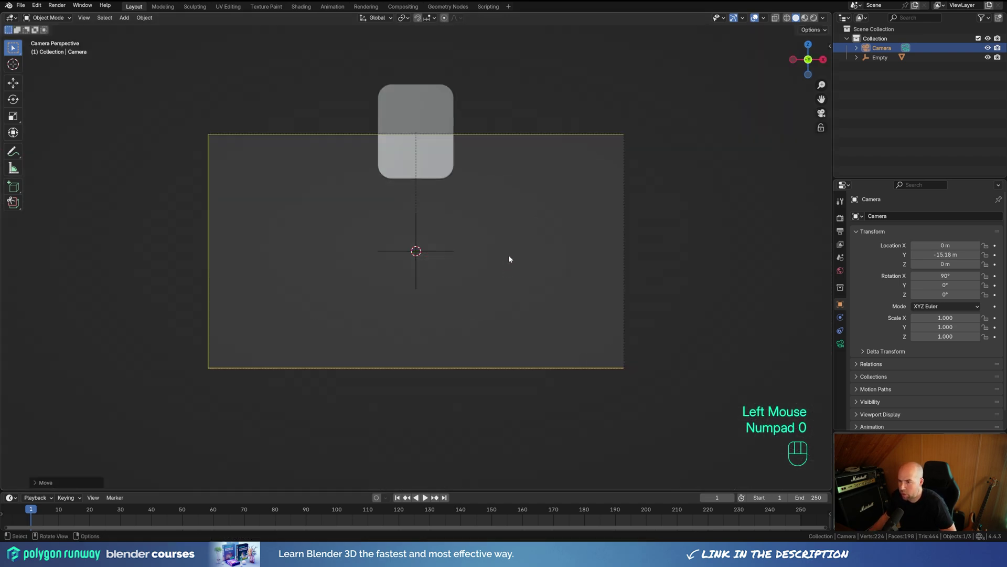
{"action": "scroll", "scroll_direction": "down", "scroll_amount": 3}
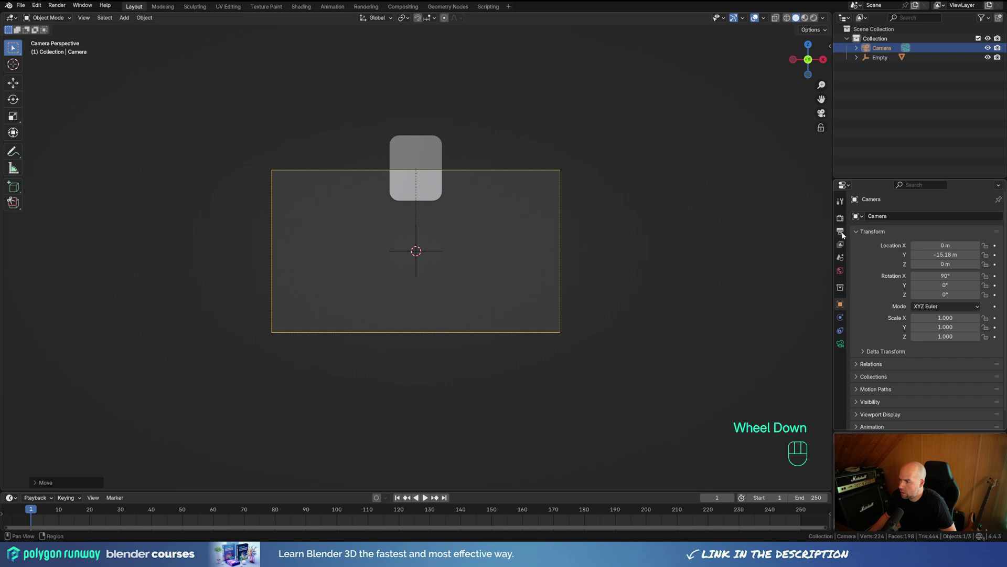
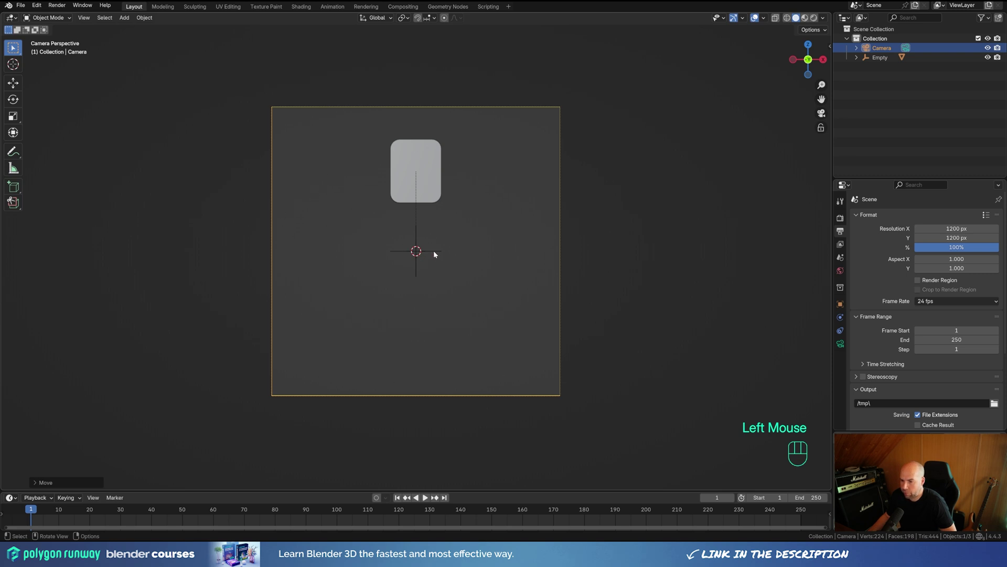
{"action": "left_click", "coordinate": [431, 179]}
{"action": "key", "text": "g"}
{"action": "key", "text": "z"}
{"action": "key", "text": "Escape"}
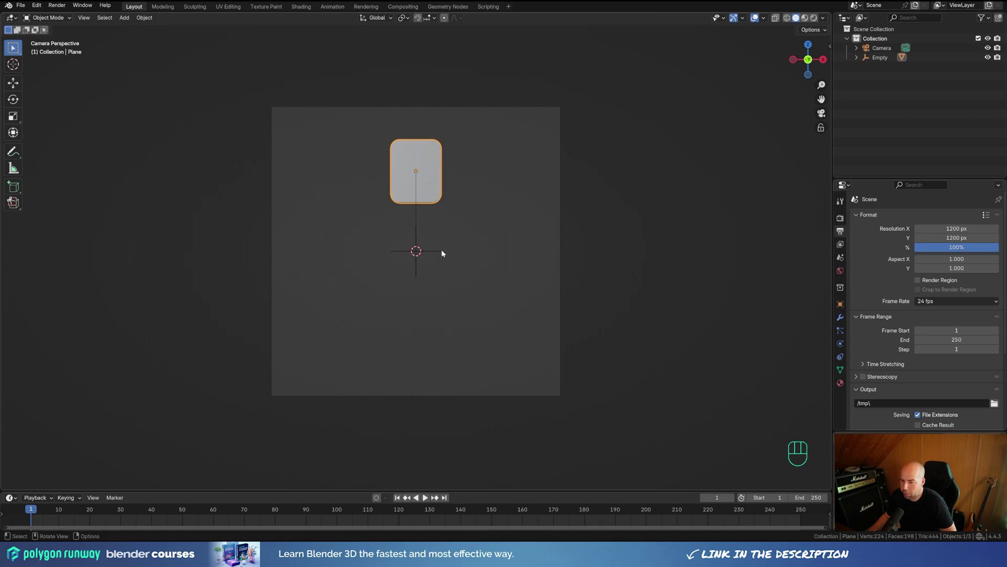
{"action": "left_click", "coordinate": [429, 254]}
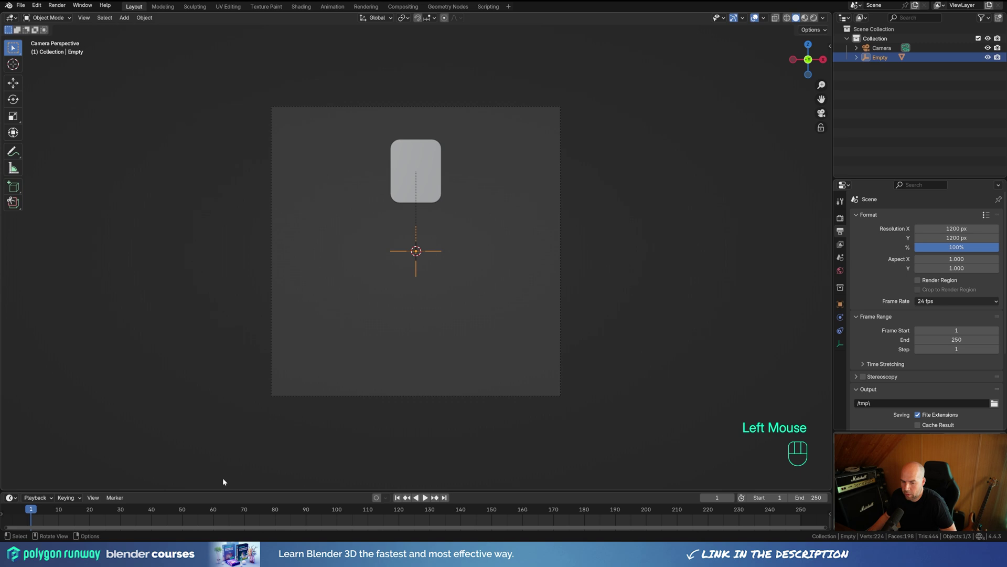
Step: Keyframe the empty's Y rotation at 0° on frame 1 and -360° on frame 50, then preview
{"action": "key", "text": "n"}
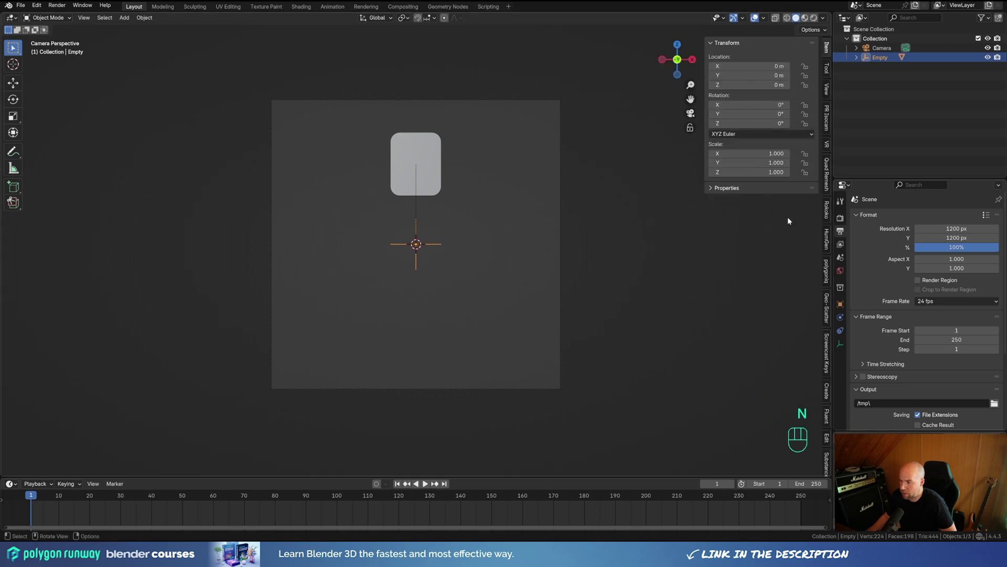
{"action": "left_click_drag", "start_coordinate": [743, 116], "coordinate": [696, 124]}
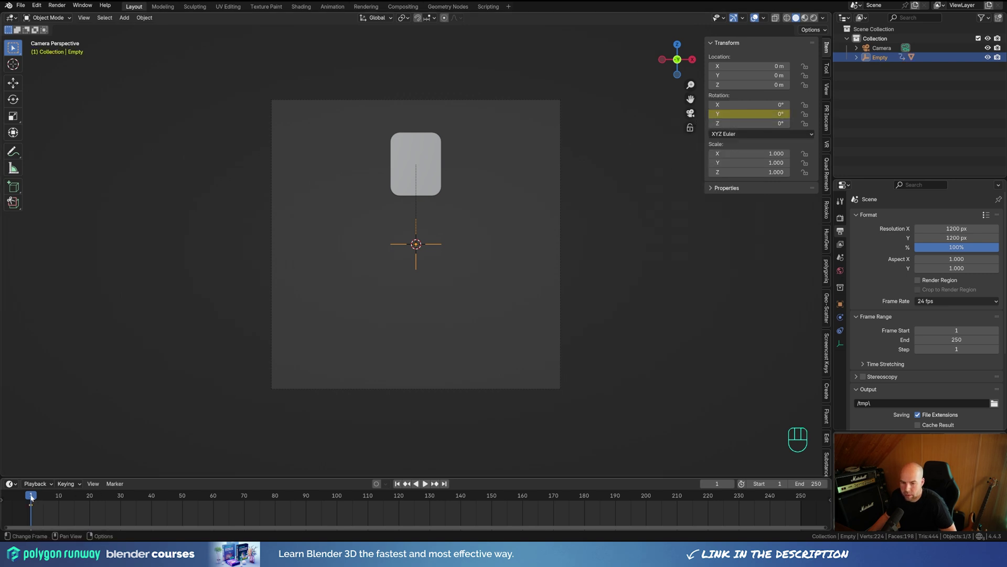
{"action": "left_click_drag", "start_coordinate": [36, 497], "coordinate": [182, 505]}
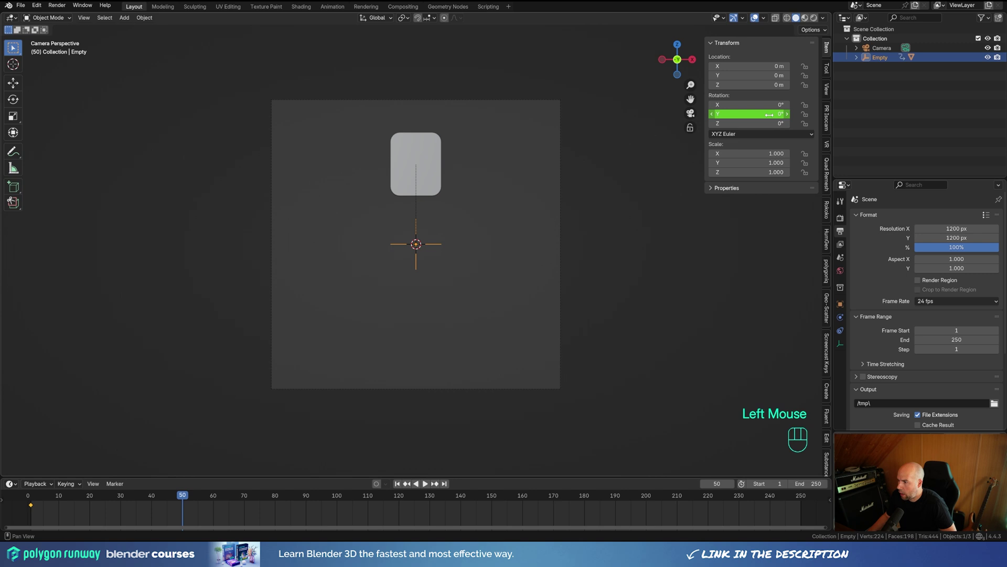
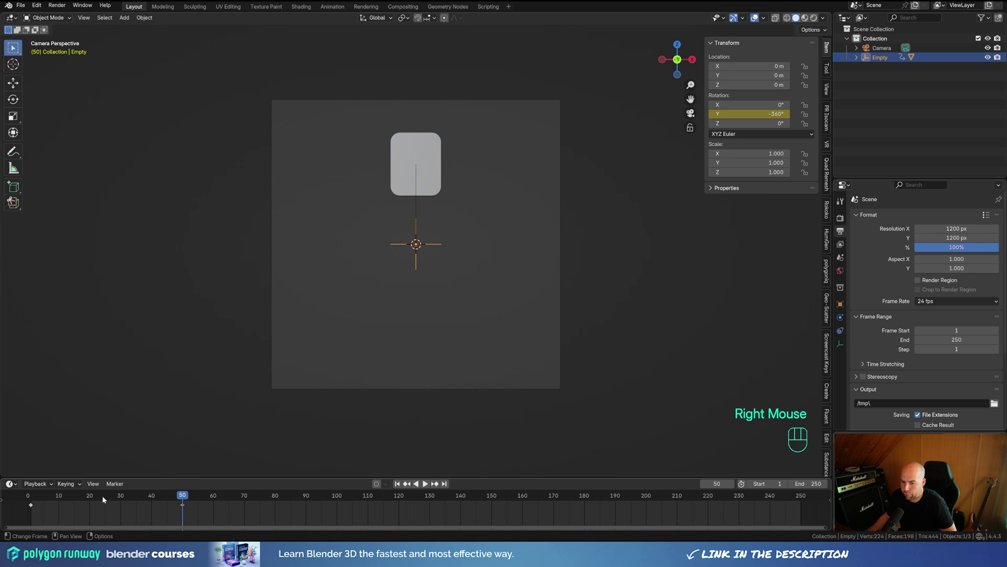
{"action": "left_click_drag", "start_coordinate": [37, 500], "coordinate": [26, 501]}
{"action": "key", "text": "space"}
{"action": "key", "text": "space"}
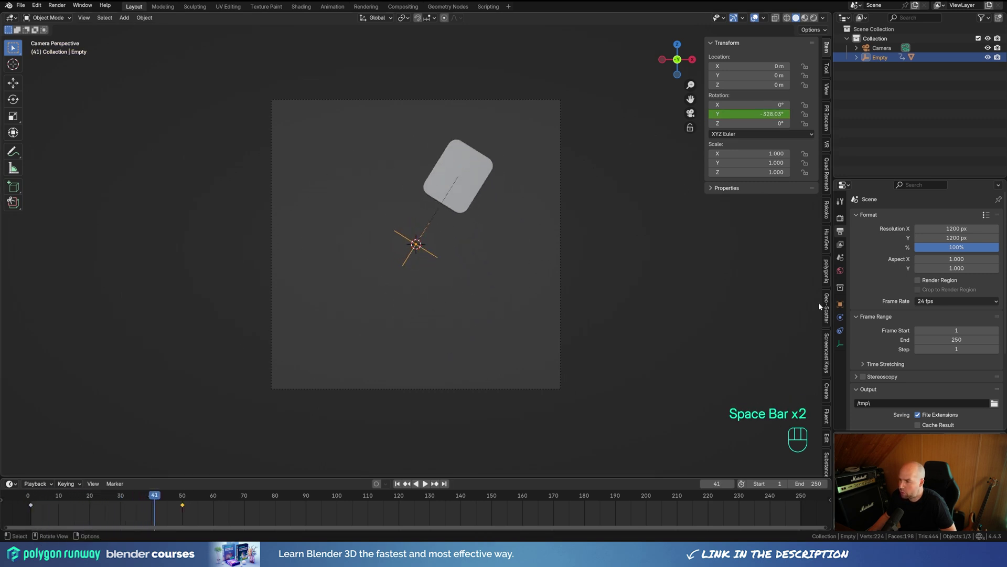
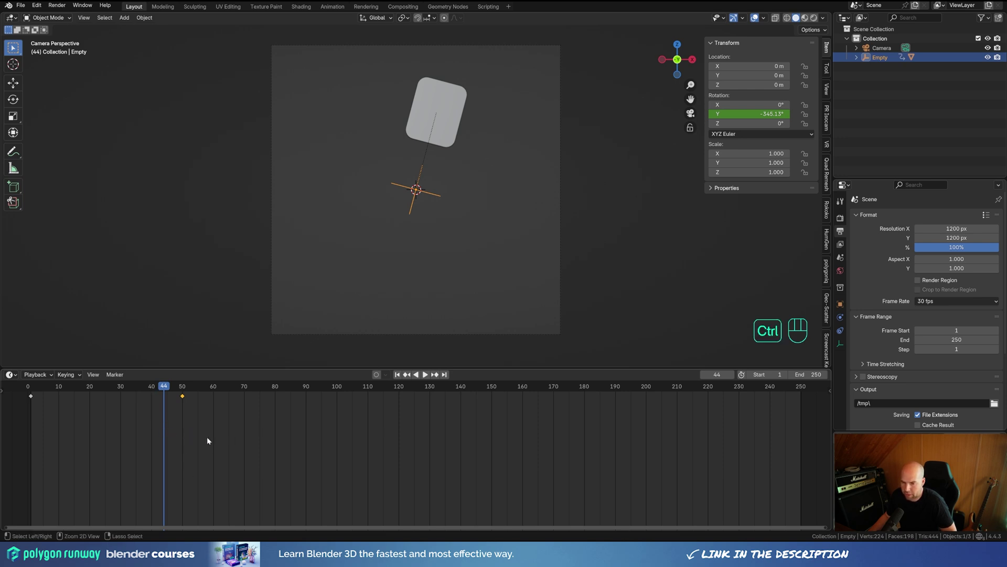
Step: Switch the timeline to the Graph Editor and frame the empty's rotation curve
{"action": "key", "text": "ctrl+Tab"}
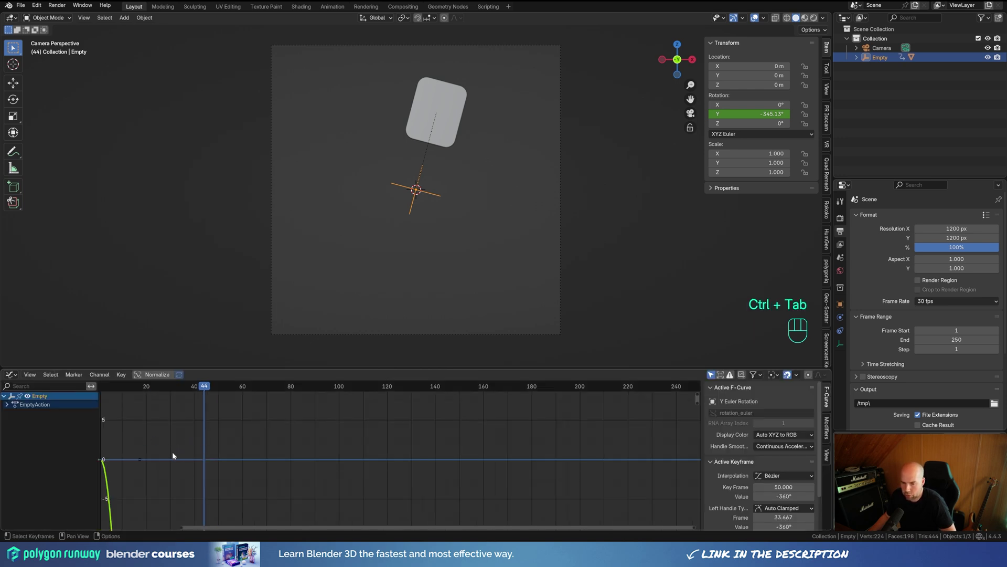
{"action": "middle_click", "coordinate": [166, 496]}
{"action": "middle_click", "coordinate": [276, 504]}
{"action": "middle_click", "coordinate": [263, 487]}
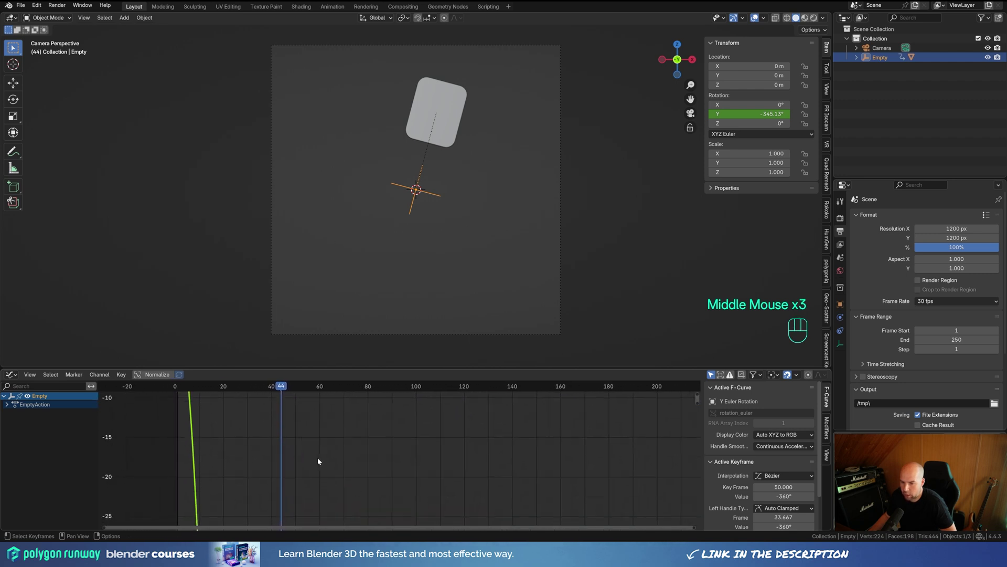
{"action": "middle_click", "coordinate": [342, 499]}
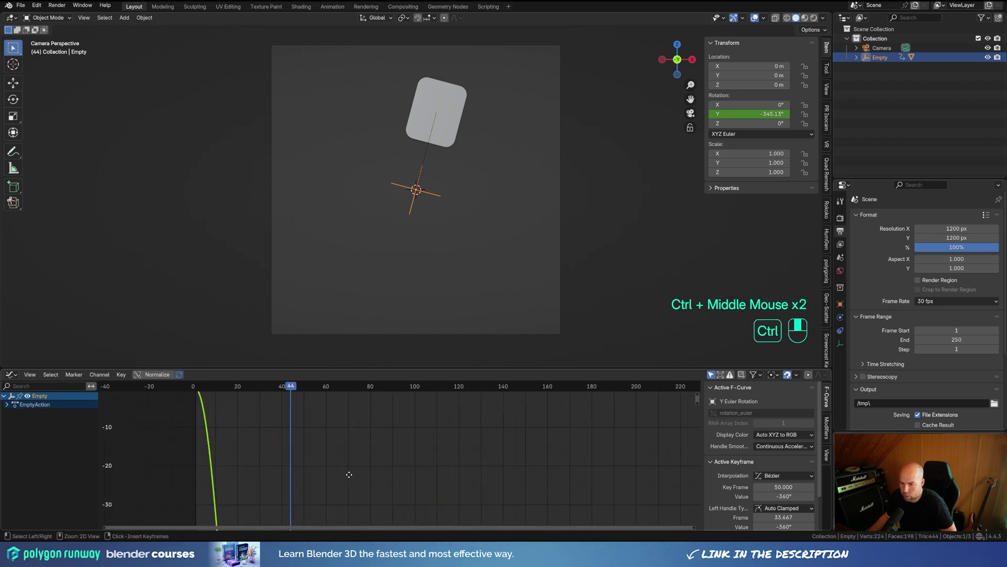
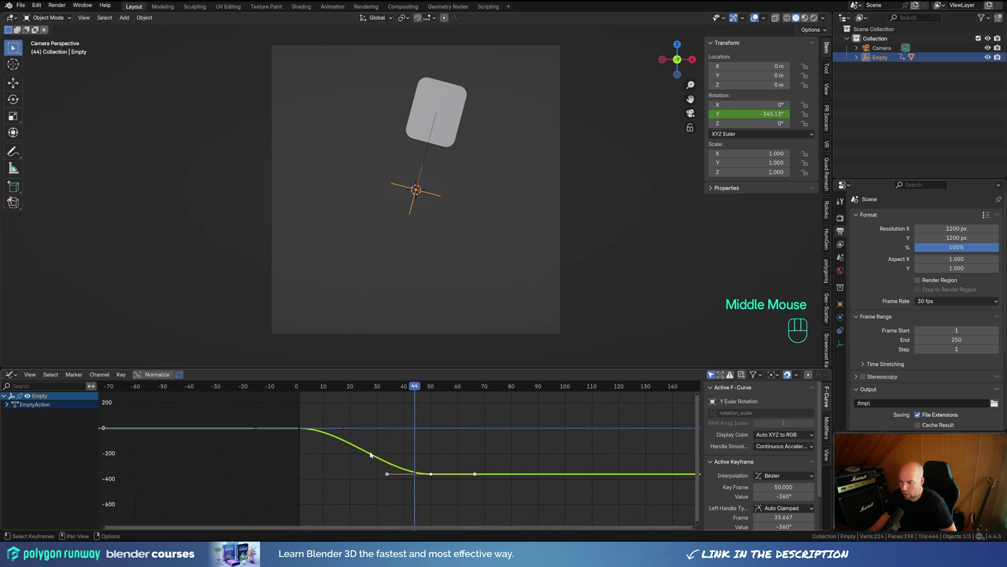
{"action": "scroll", "scroll_direction": "up", "scroll_amount": 3}
{"action": "key", "text": "ctrl+z"}
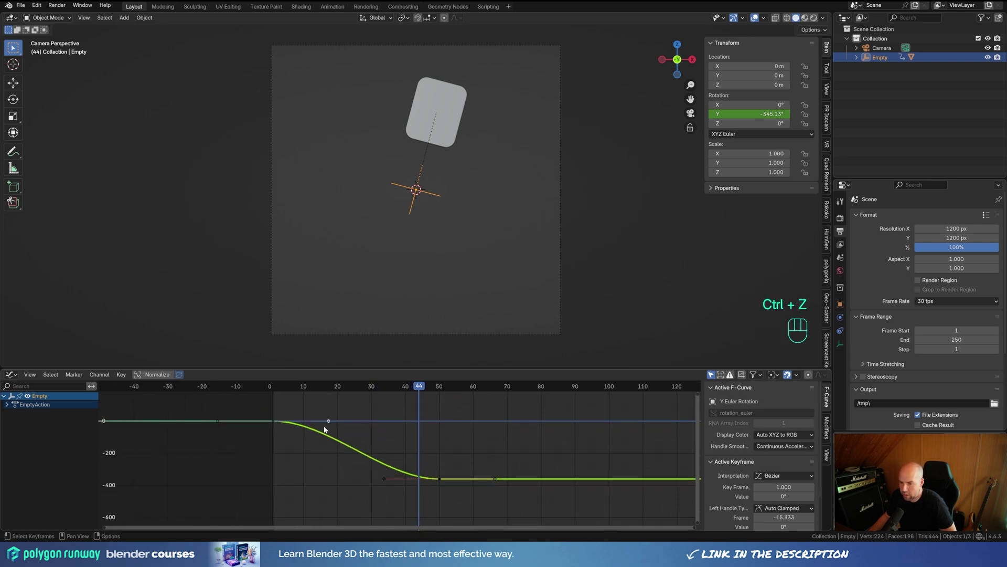
Step: Lengthen both keyframes' Bezier handles for a stronger ease in and out
{"action": "left_click", "coordinate": [331, 425]}
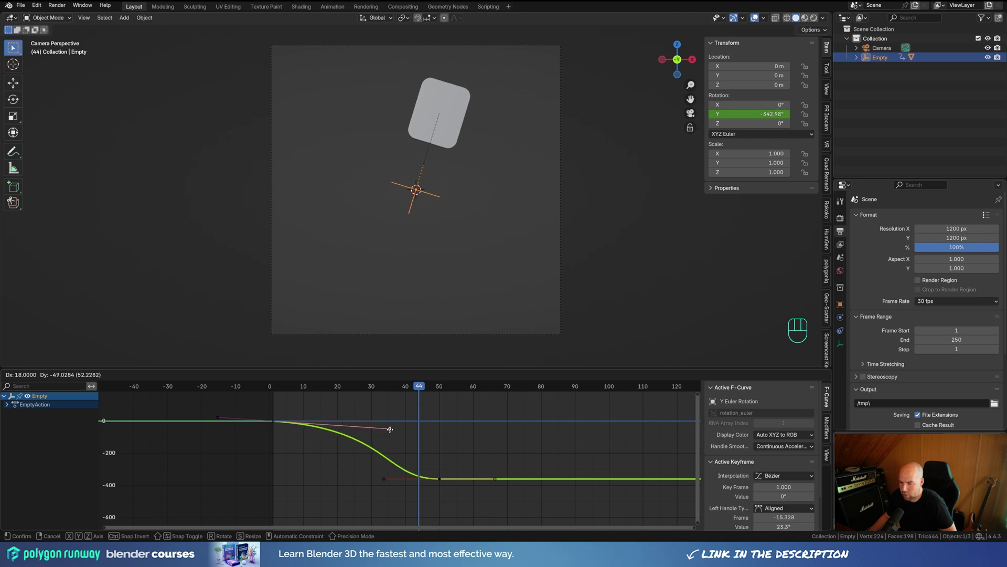
{"action": "left_click_drag", "start_coordinate": [386, 481], "coordinate": [310, 471]}
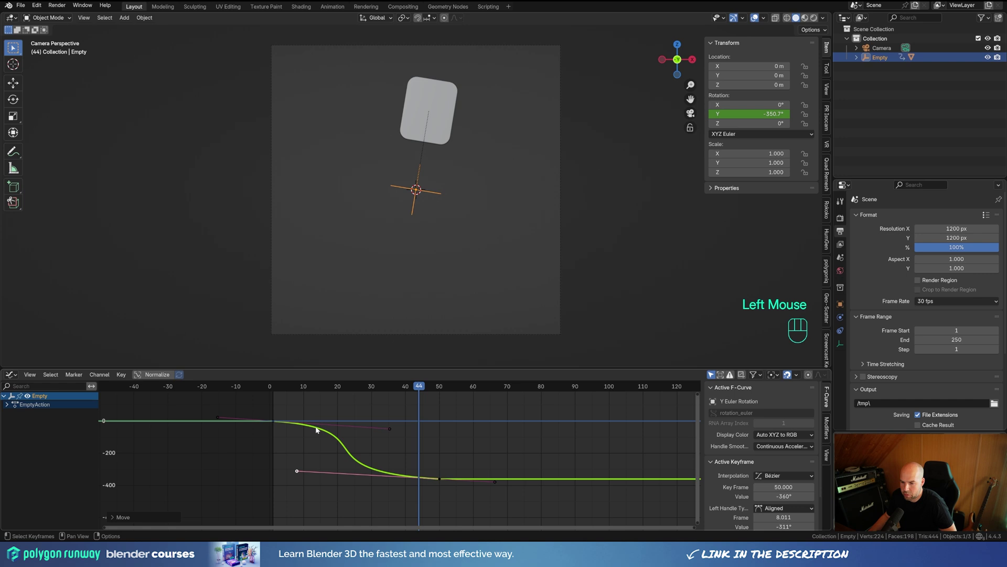
{"action": "left_click_drag", "start_coordinate": [316, 393], "coordinate": [300, 395]}
{"action": "left_click_drag", "start_coordinate": [287, 389], "coordinate": [282, 393]}
{"action": "key", "text": "space"}
{"action": "key", "text": "space"}
{"action": "left_click_drag", "start_coordinate": [306, 390], "coordinate": [321, 424]}
{"action": "key", "text": "space"}
{"action": "key", "text": "space"}
{"action": "left_click_drag", "start_coordinate": [348, 387], "coordinate": [273, 390]}
Step: Play back the eased spin, then add a Cycles F-Curve modifier so it repeats
{"action": "key", "text": "space"}
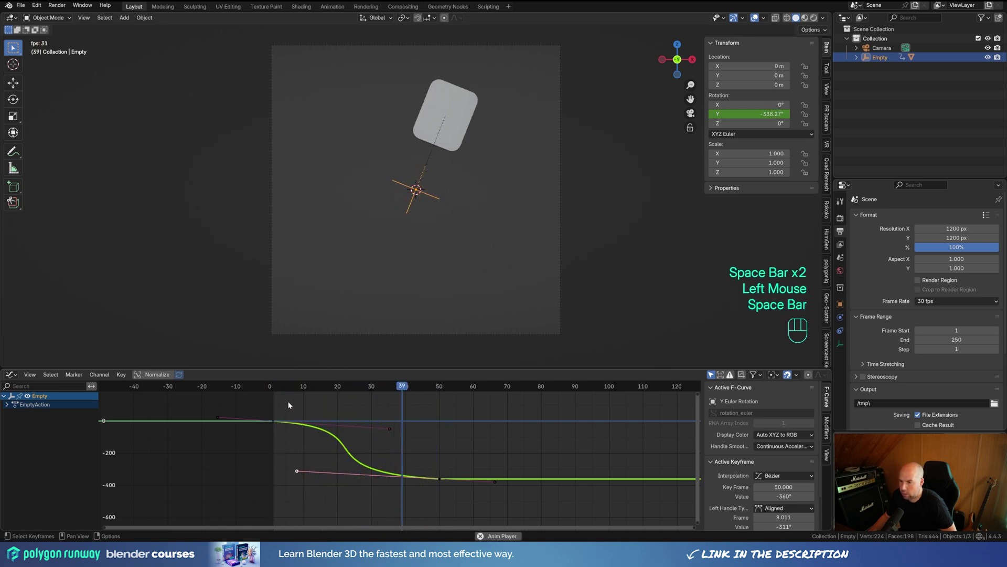
{"action": "key", "text": "space"}
{"action": "left_click", "coordinate": [302, 392]}
{"action": "left_click", "coordinate": [829, 428]}
Step: Set the Cycles modifier's Before and After modes to Repeat with Offset and preview past frame 150
{"action": "left_click_drag", "start_coordinate": [727, 391], "coordinate": [736, 431]}
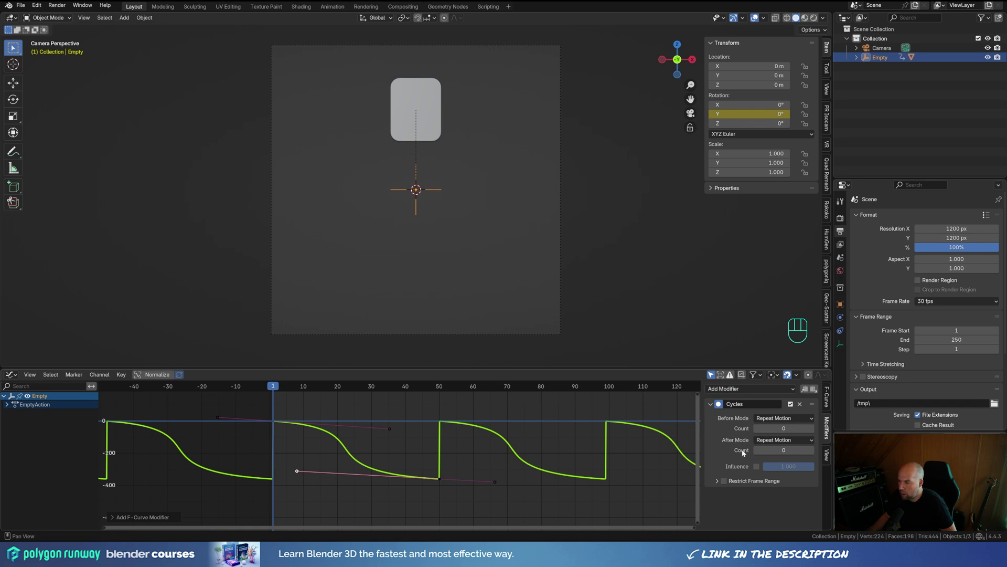
{"action": "left_click_drag", "start_coordinate": [783, 421], "coordinate": [787, 451]}
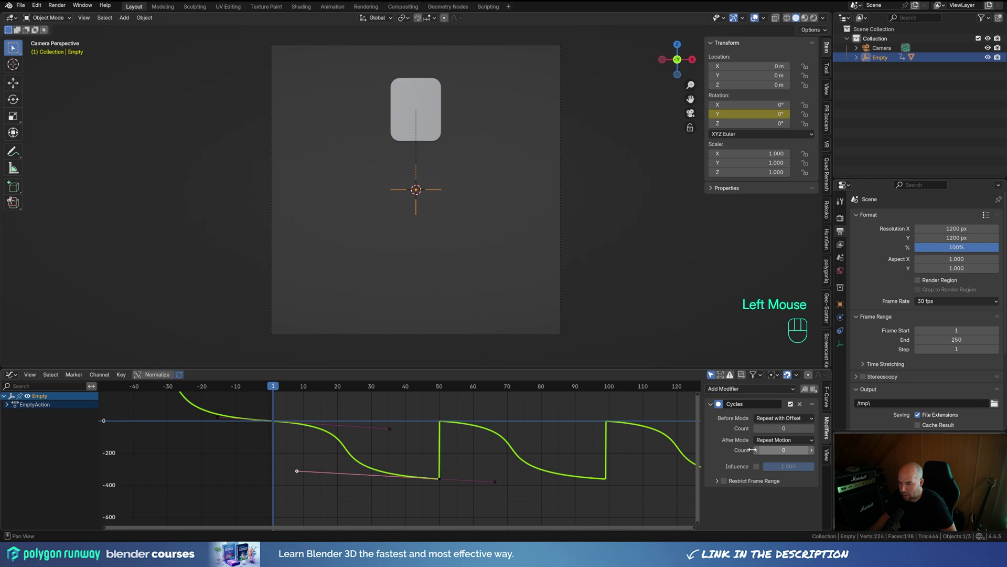
{"action": "scroll", "scroll_direction": "down", "scroll_amount": 3}
{"action": "left_click_drag", "start_coordinate": [782, 444], "coordinate": [785, 476]}
{"action": "scroll", "scroll_direction": "up", "scroll_amount": 3}
{"action": "scroll", "scroll_direction": "down", "scroll_amount": 3}
{"action": "key", "text": "space"}
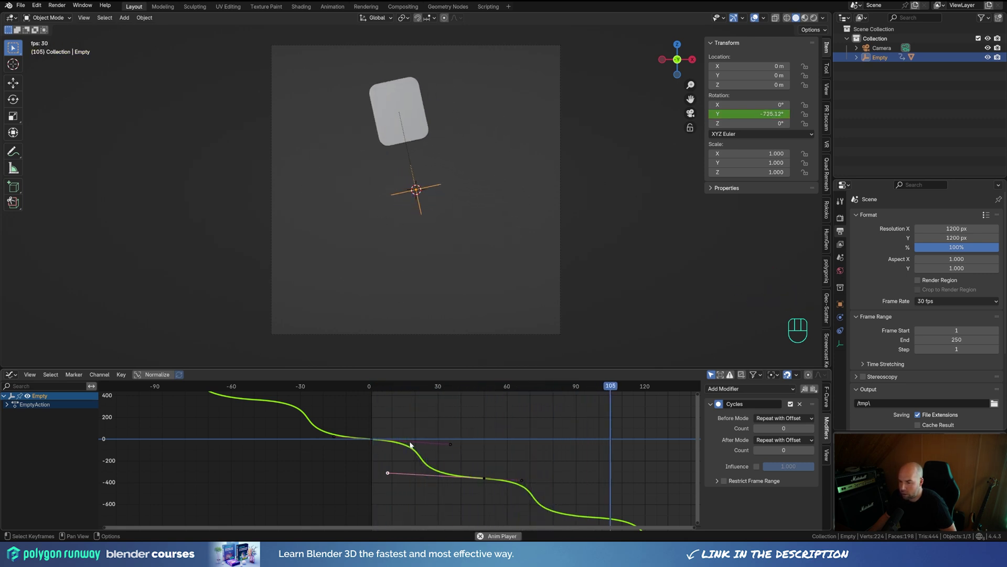
{"action": "key", "text": "space"}
{"action": "left_click_drag", "start_coordinate": [383, 389], "coordinate": [389, 392]}
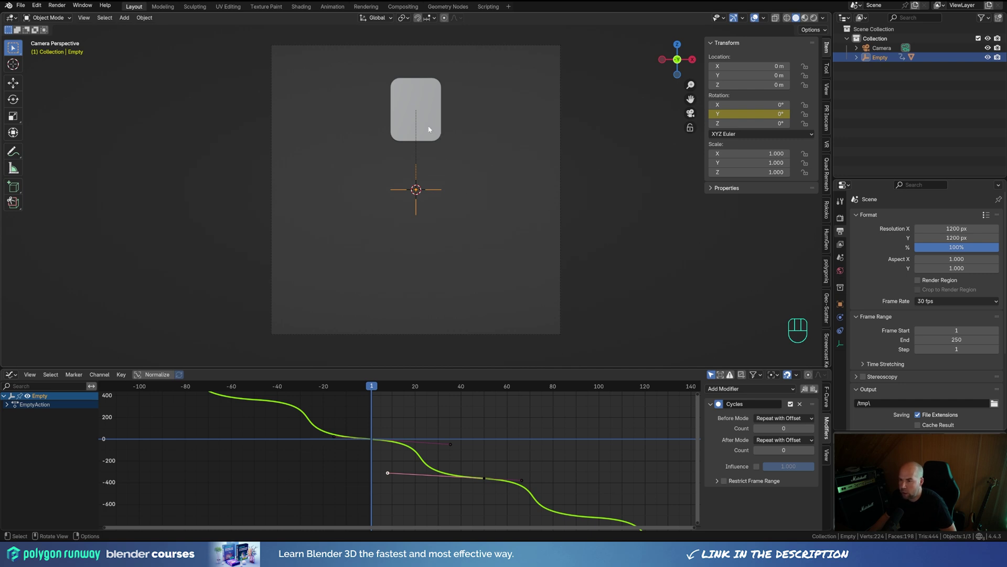
Step: Keyframe the card's Z rotation at 0° on frame 1 and -180° on frame 35
{"action": "left_click", "coordinate": [431, 129]}
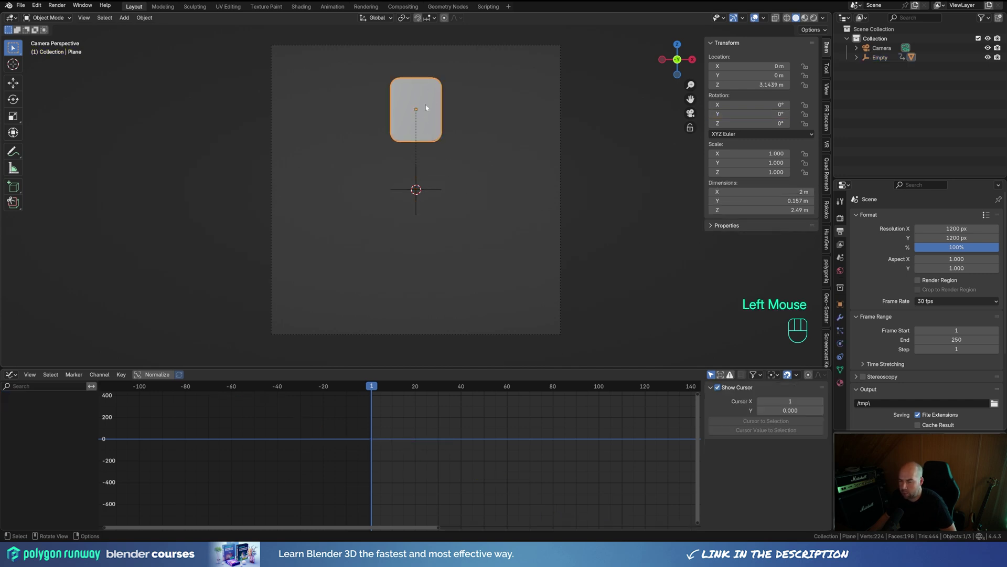
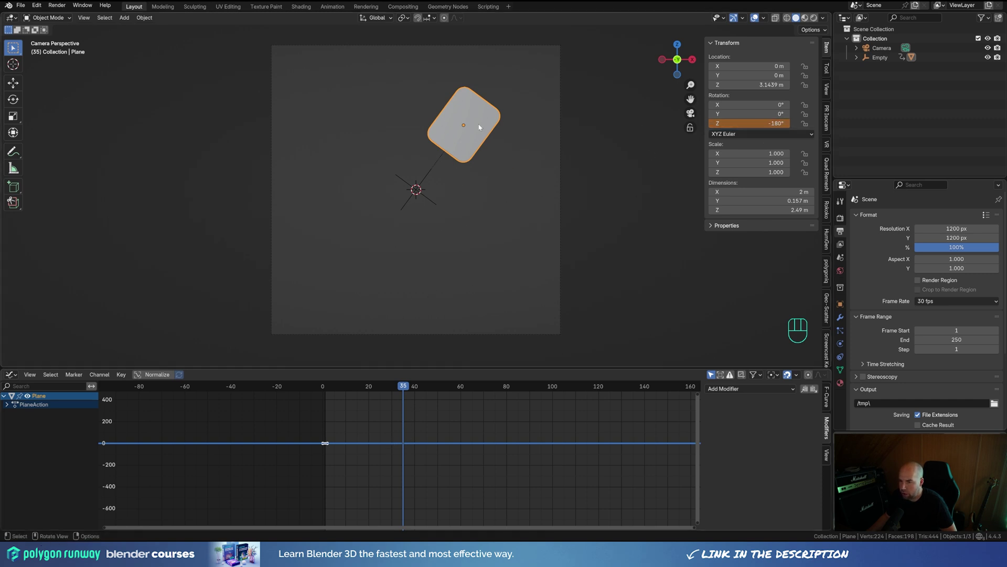
{"action": "left_click_drag", "start_coordinate": [766, 127], "coordinate": [738, 127]}
{"action": "left_click", "coordinate": [354, 445]}
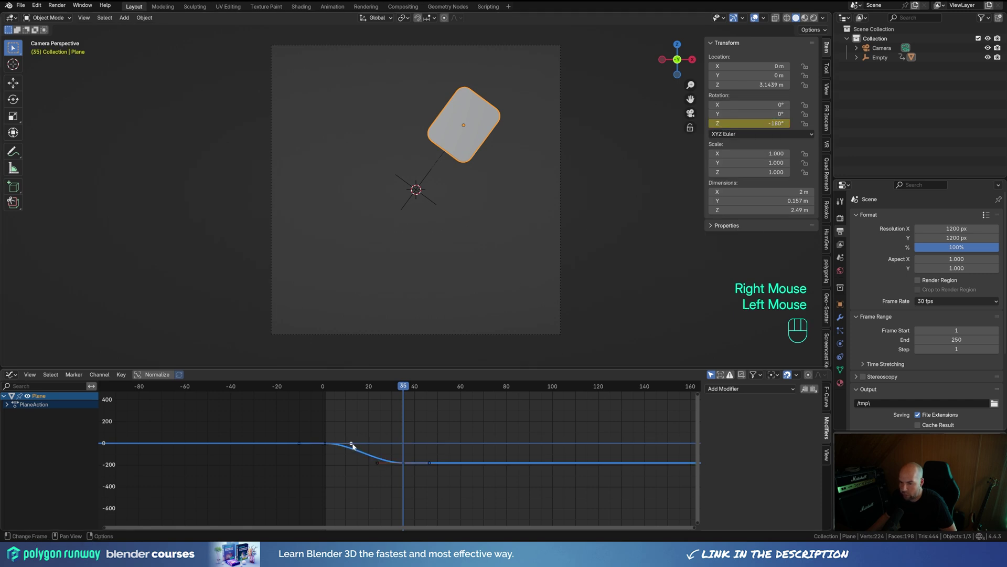
Step: Stretch the Z-rotation keyframe handles in the Graph Editor for smoother easing
{"action": "left_click", "coordinate": [353, 446]}
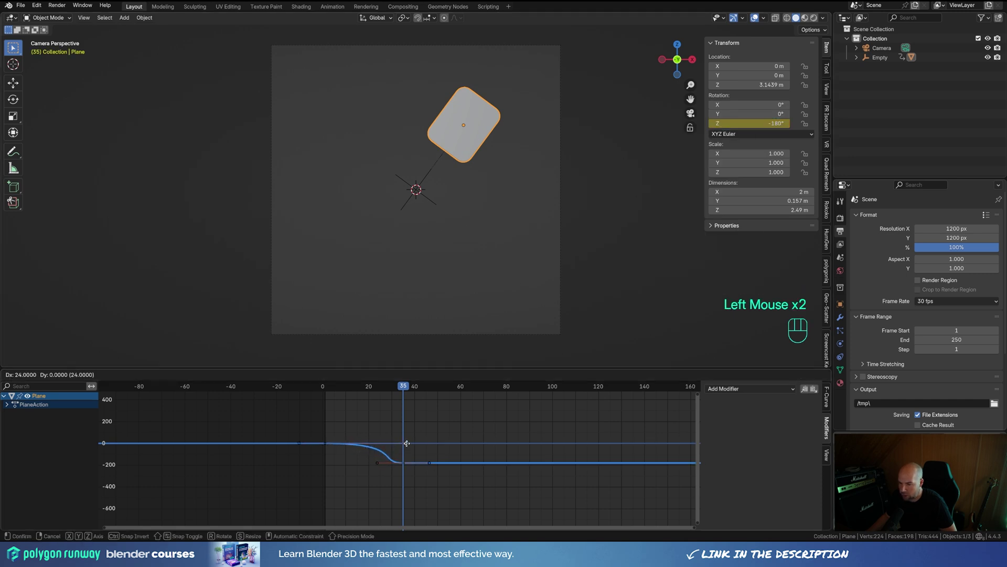
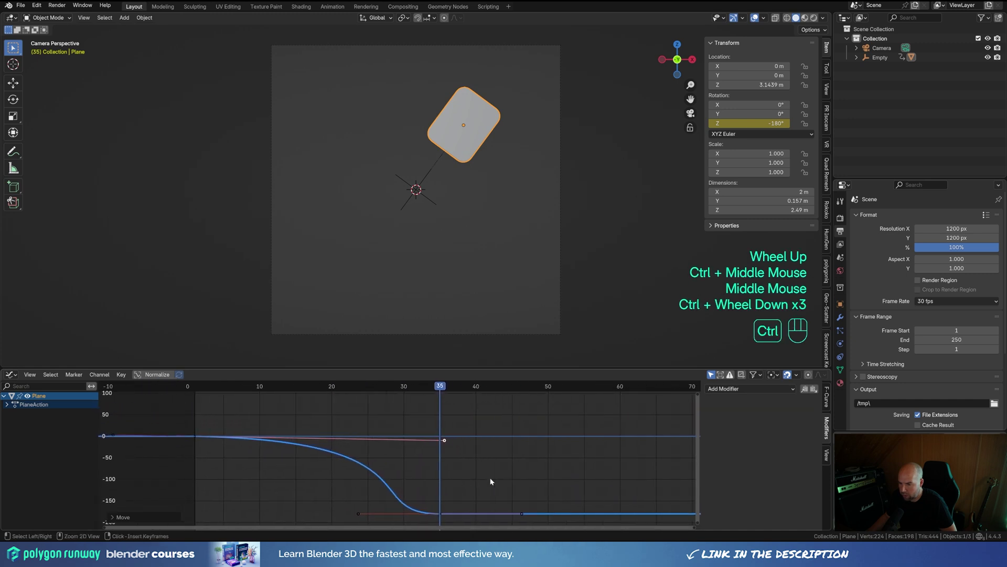
{"action": "left_click_drag", "start_coordinate": [356, 390], "coordinate": [327, 399]}
{"action": "key", "text": "space"}
{"action": "key", "text": "space"}
{"action": "left_click_drag", "start_coordinate": [357, 386], "coordinate": [322, 389]}
{"action": "left_click_drag", "start_coordinate": [326, 392], "coordinate": [282, 395]}
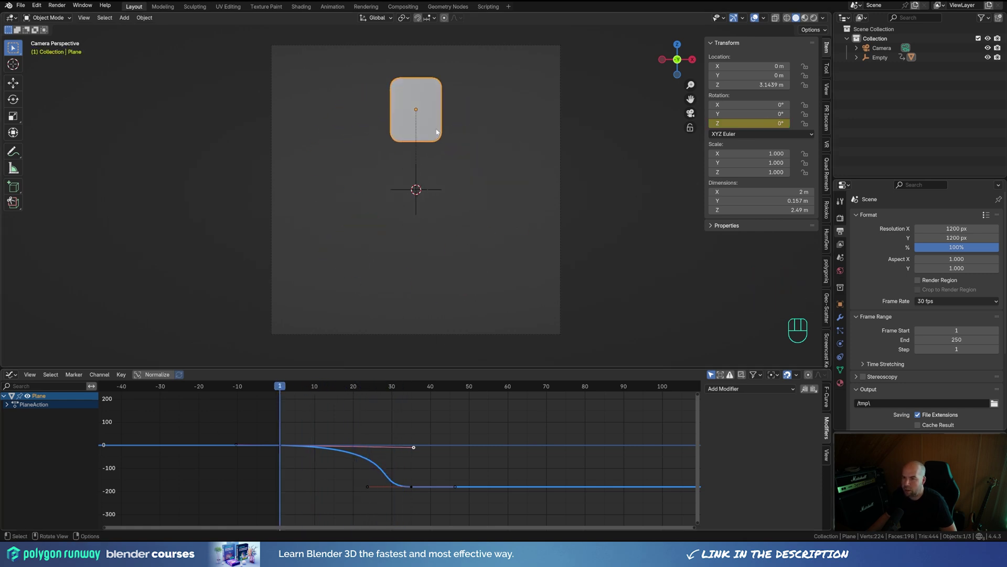
Step: Switch to top view and zoom in on the card to work on it from above
{"action": "key", "text": "KP_7"}
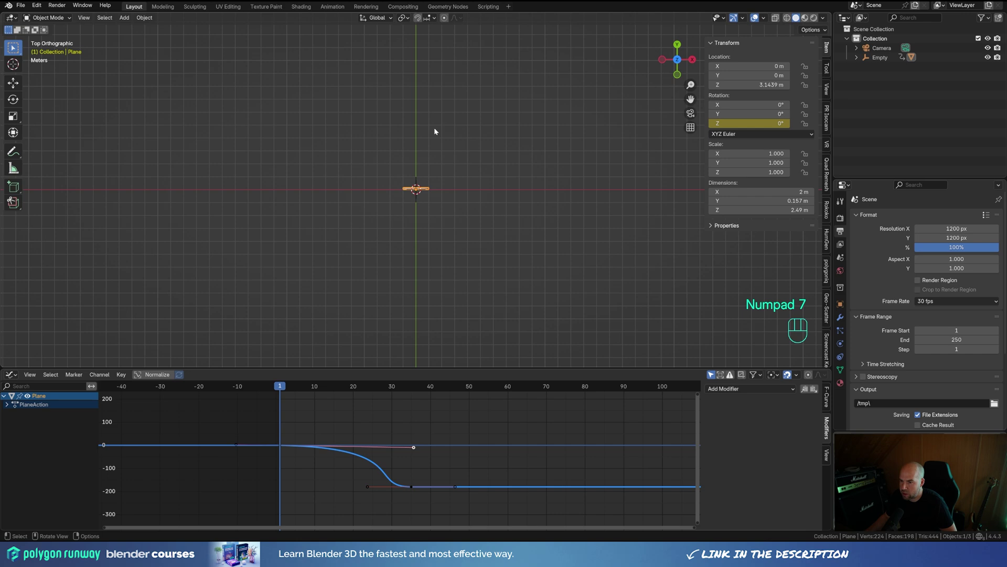
{"action": "scroll", "scroll_direction": "up", "scroll_amount": 3}
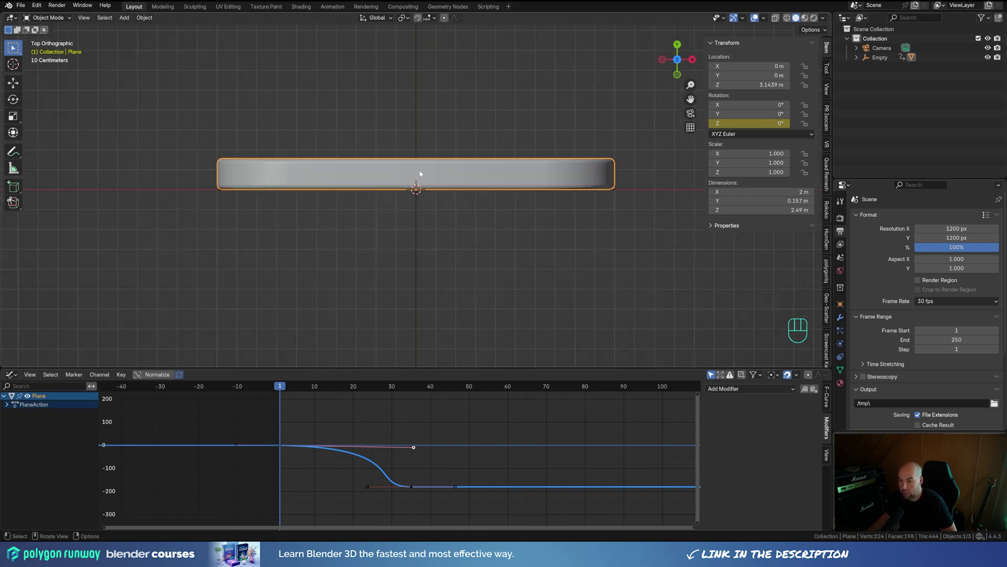
{"action": "left_click_drag", "start_coordinate": [450, 182], "coordinate": [505, 233]}
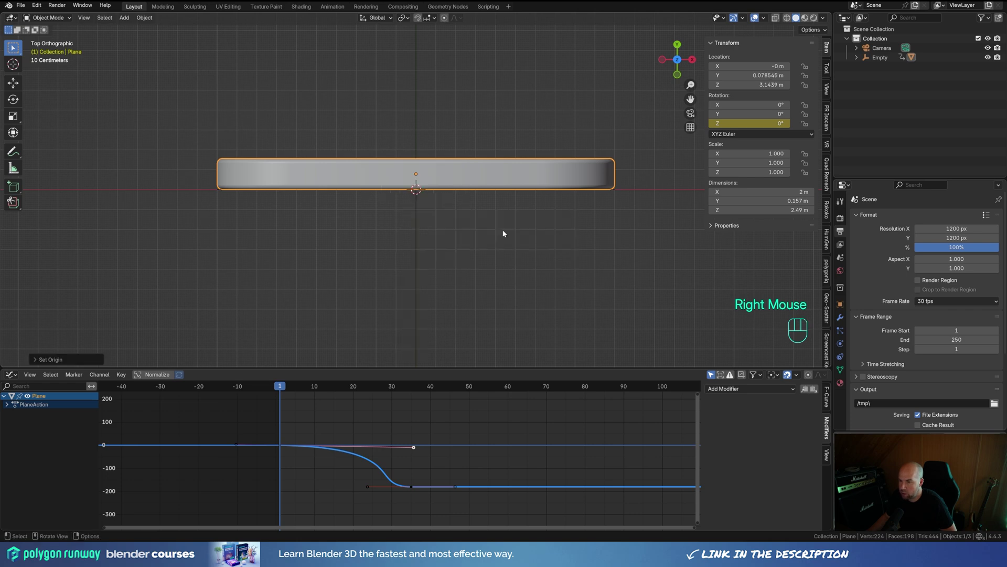
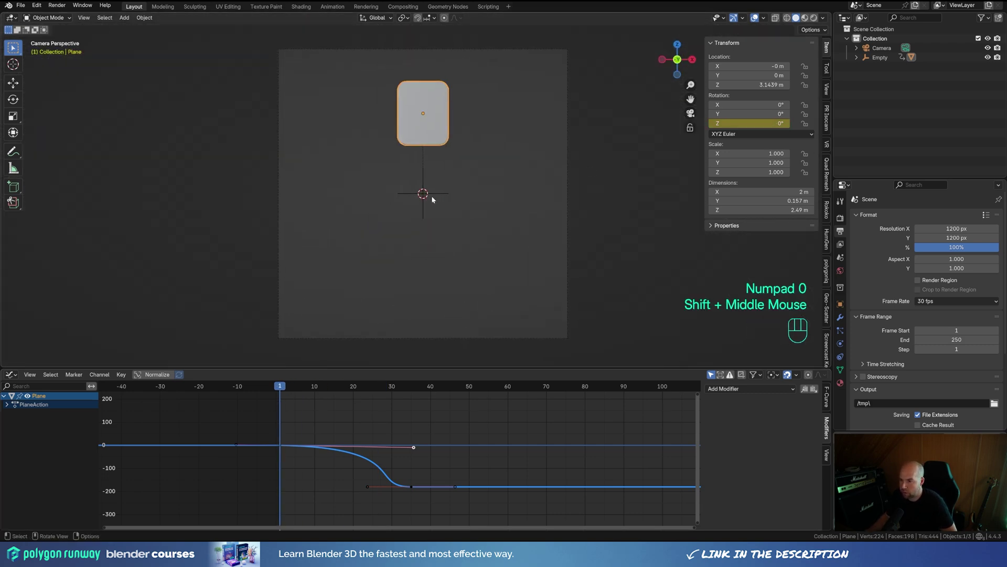
Step: Select the card together with its pivot empty and orbit to a perspective view of it
{"action": "left_click_drag", "start_coordinate": [362, 100], "coordinate": [493, 296]}
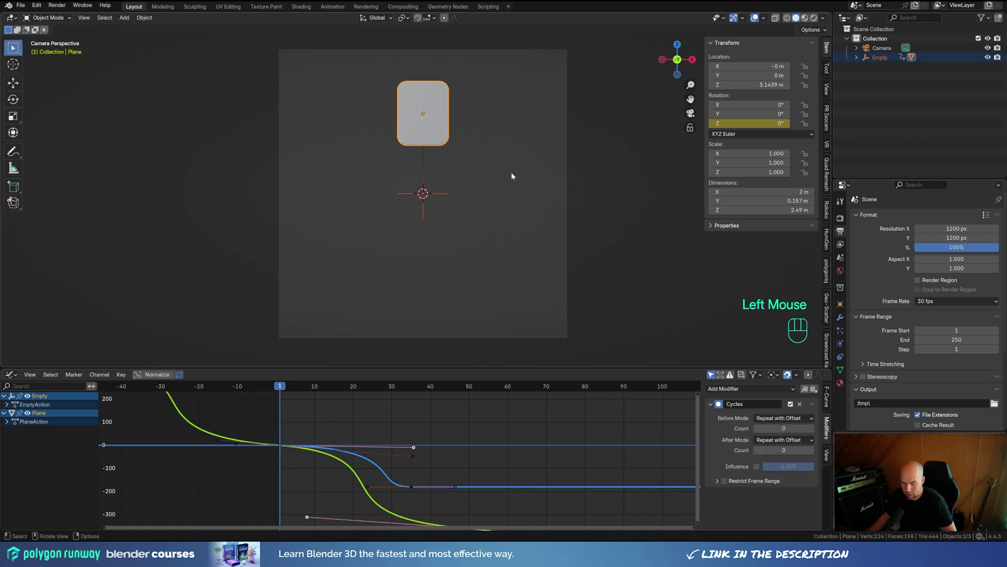
{"action": "left_click_drag", "start_coordinate": [503, 207], "coordinate": [516, 233]}
{"action": "left_click", "coordinate": [504, 207]}
{"action": "scroll", "scroll_direction": "down", "scroll_amount": 3}
{"action": "left_click_drag", "start_coordinate": [505, 237], "coordinate": [489, 239]}
Step: Make linked copies of the card-and-empty rig offset along Y, repeating until seven stand in a row
{"action": "key", "text": "alt+d"}
{"action": "key", "text": "y"}
{"action": "key", "text": "t"}
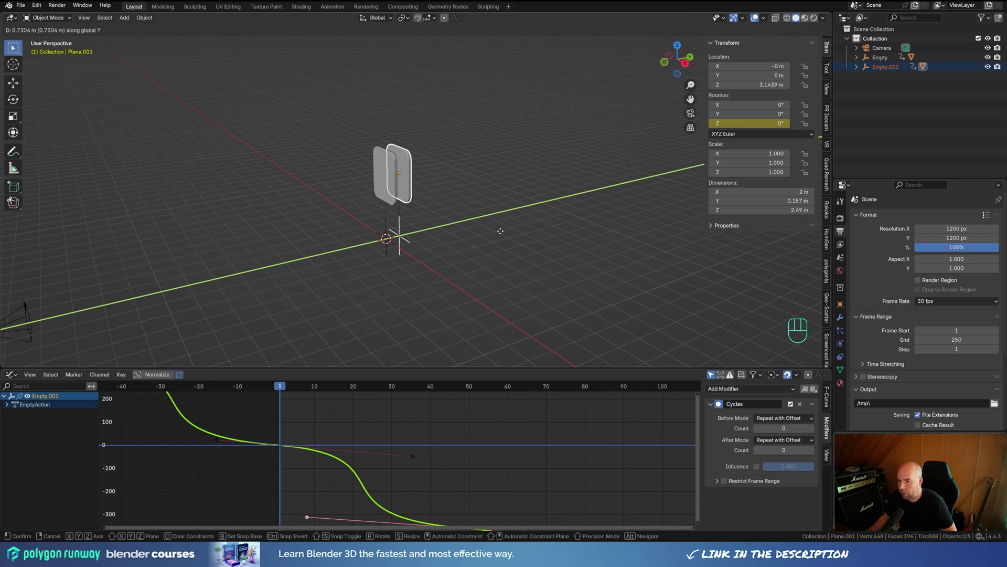
{"action": "left_click", "coordinate": [503, 234]}
{"action": "key", "text": "shift+r"}
{"action": "key", "text": "shift+r"}
{"action": "key", "text": "shift+r"}
{"action": "key", "text": "shift+r"}
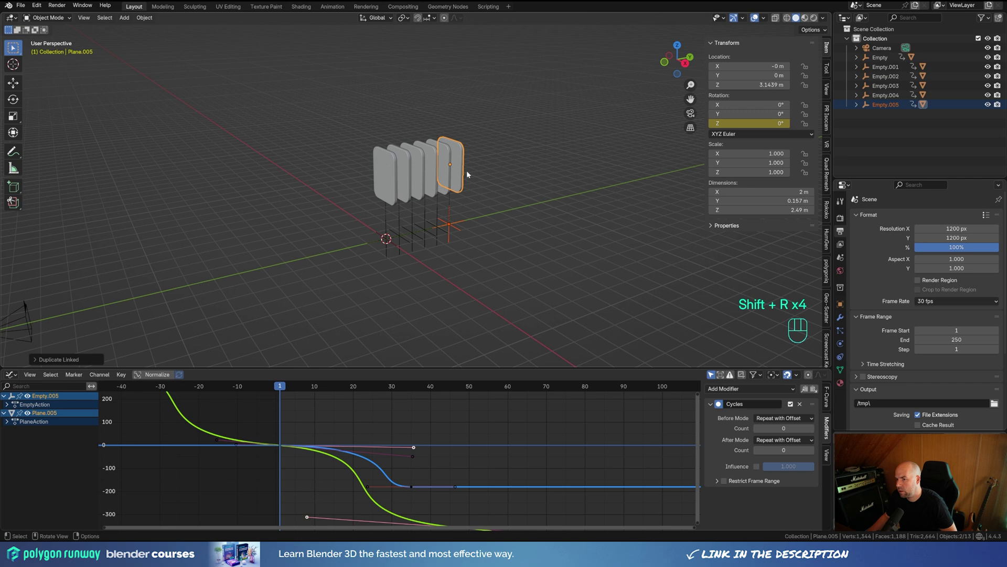
{"action": "key", "text": "shift+r"}
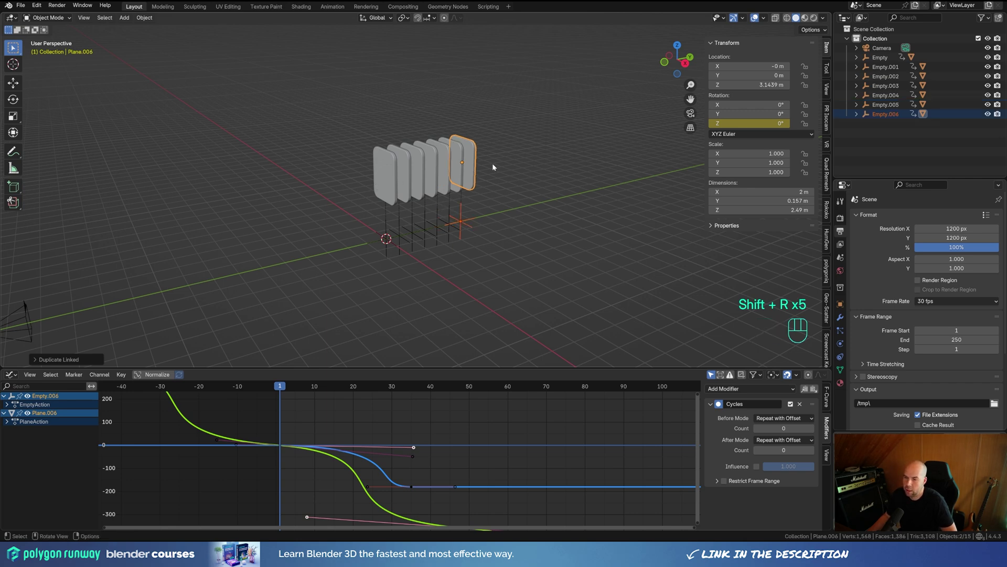
Step: Play back the animation to preview the row of flipping cards, then stop
{"action": "key", "text": "space"}
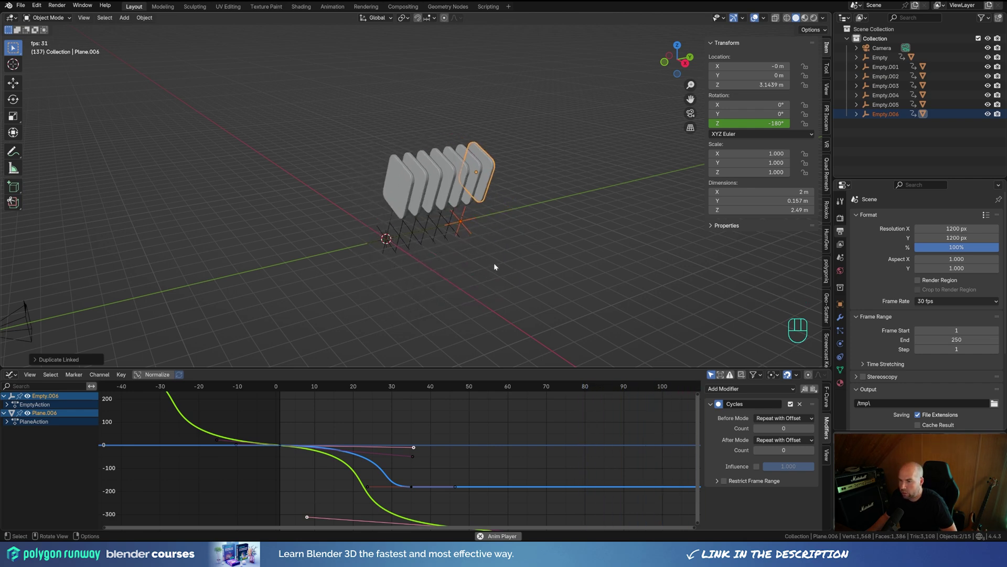
{"action": "key", "text": "space"}
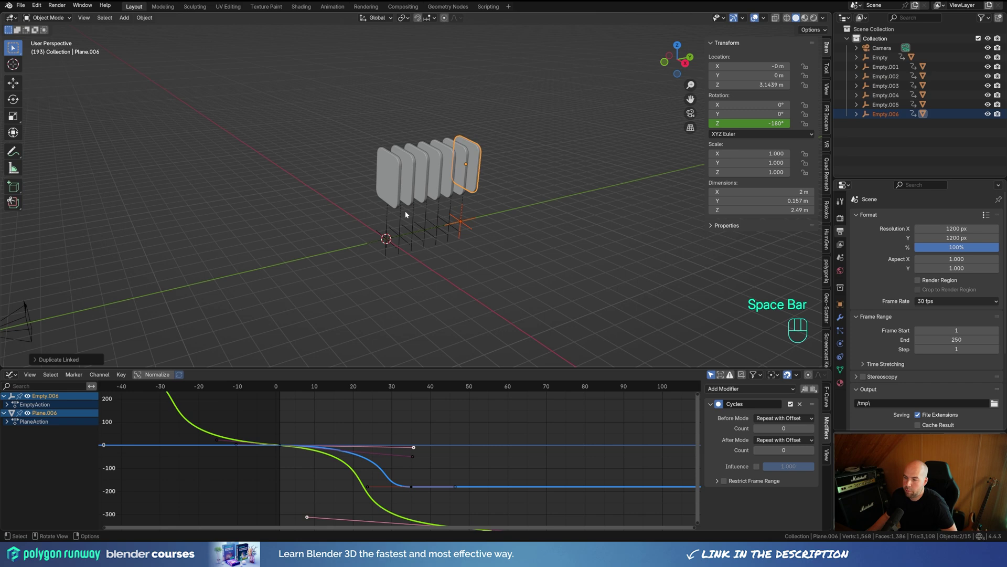
{"action": "middle_click", "coordinate": [539, 265]}
{"action": "scroll", "scroll_direction": "down", "scroll_amount": 3}
{"action": "left_click", "coordinate": [394, 222]}
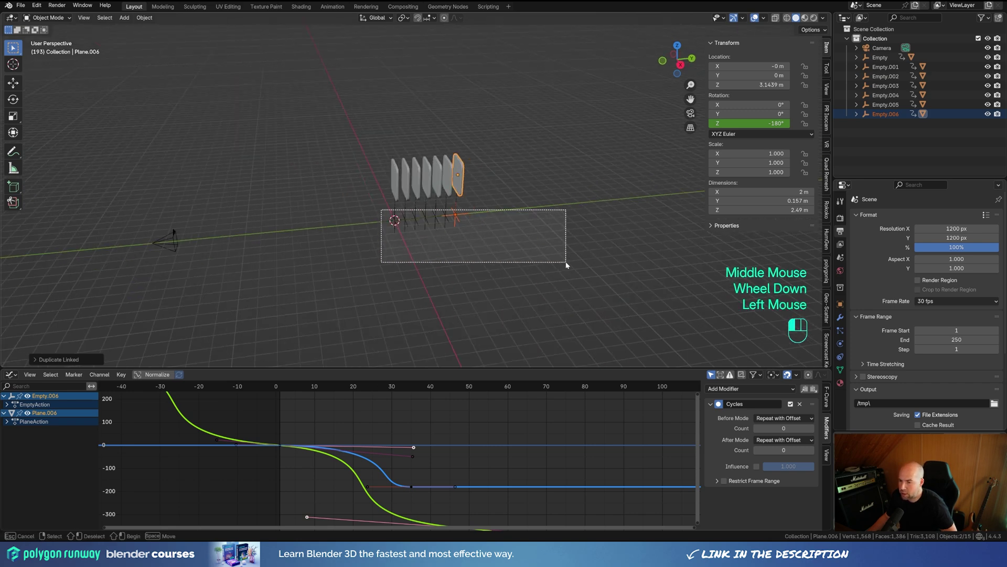
Step: Select all seven pivot empties and make their spin animation single-user per object
{"action": "scroll", "scroll_direction": "up", "scroll_amount": 3}
{"action": "scroll", "scroll_direction": "down", "scroll_amount": 3}
{"action": "left_click_drag", "start_coordinate": [437, 238], "coordinate": [429, 228]}
{"action": "left_click_drag", "start_coordinate": [884, 65], "coordinate": [876, 99]}
{"action": "left_click", "coordinate": [889, 116]}
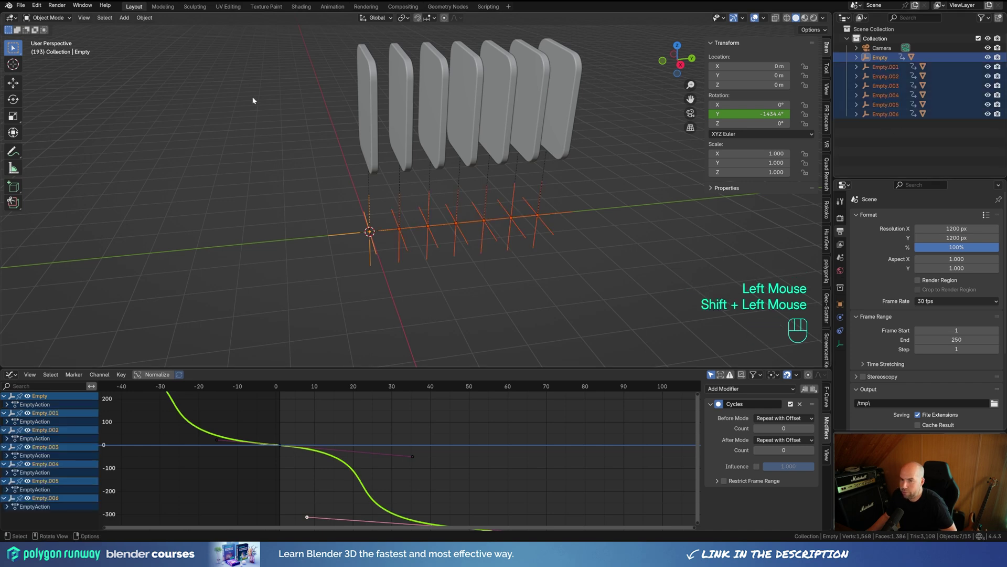
{"action": "left_click_drag", "start_coordinate": [152, 20], "coordinate": [358, 236]}
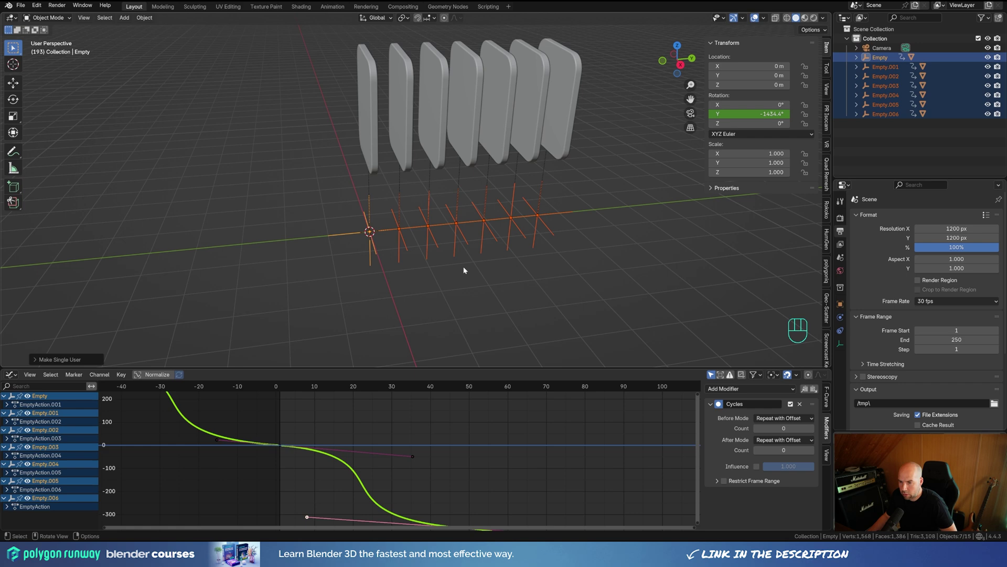
Step: Shift the second empty's spin keyframes 5 frames later in the Graph Editor
{"action": "left_click", "coordinate": [405, 243]}
{"action": "scroll", "scroll_direction": "down", "scroll_amount": 3}
{"action": "middle_click", "coordinate": [544, 461]}
{"action": "key", "text": "a"}
{"action": "key", "text": "g"}
{"action": "key", "text": "x"}
{"action": "key", "text": "KP_5"}
{"action": "key", "text": "KP_Enter"}
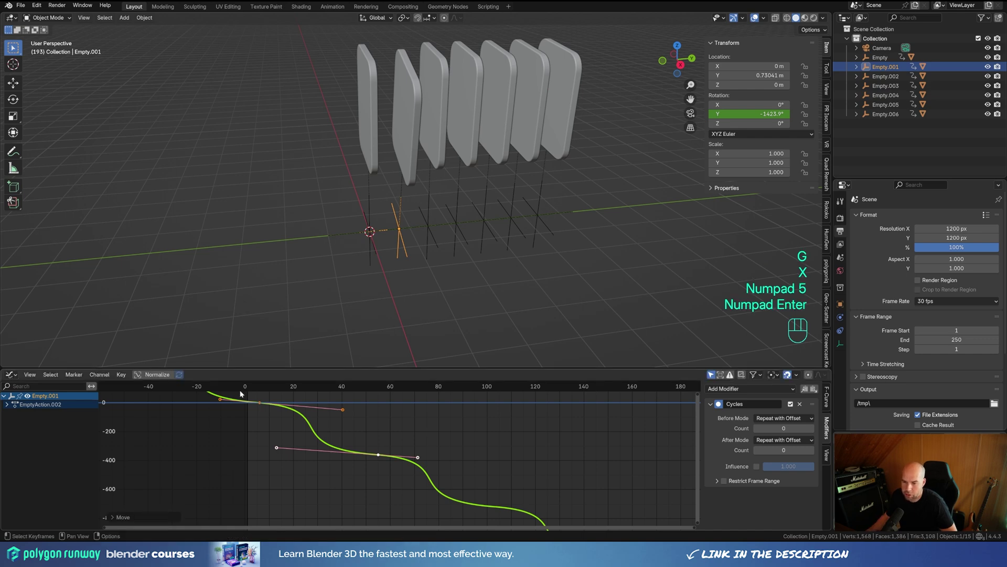
Step: Return to an early frame and shift the third empty's spin keyframes later in time
{"action": "left_click_drag", "start_coordinate": [253, 390], "coordinate": [287, 383]}
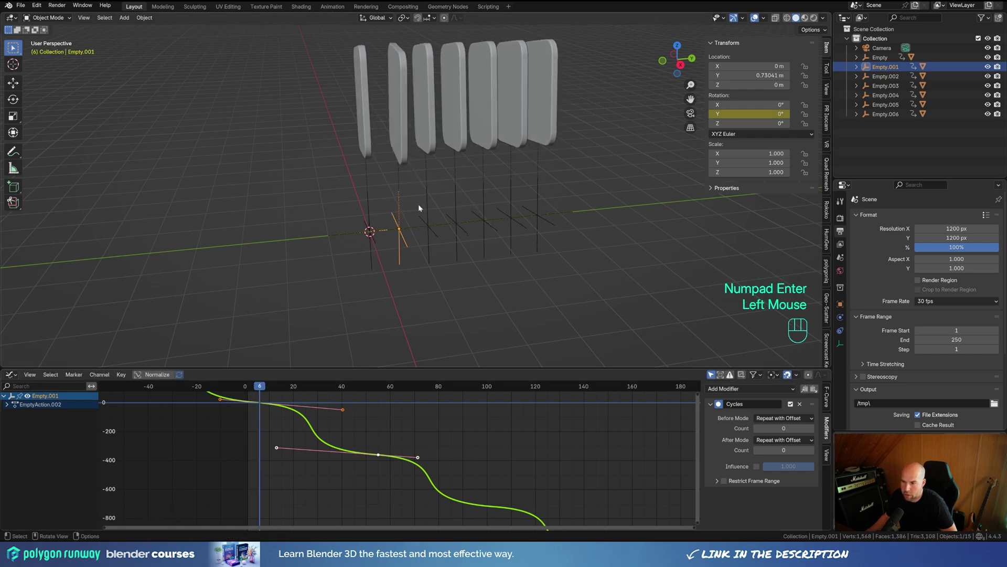
{"action": "left_click_drag", "start_coordinate": [421, 177], "coordinate": [445, 90]}
{"action": "left_click_drag", "start_coordinate": [500, 211], "coordinate": [437, 198]}
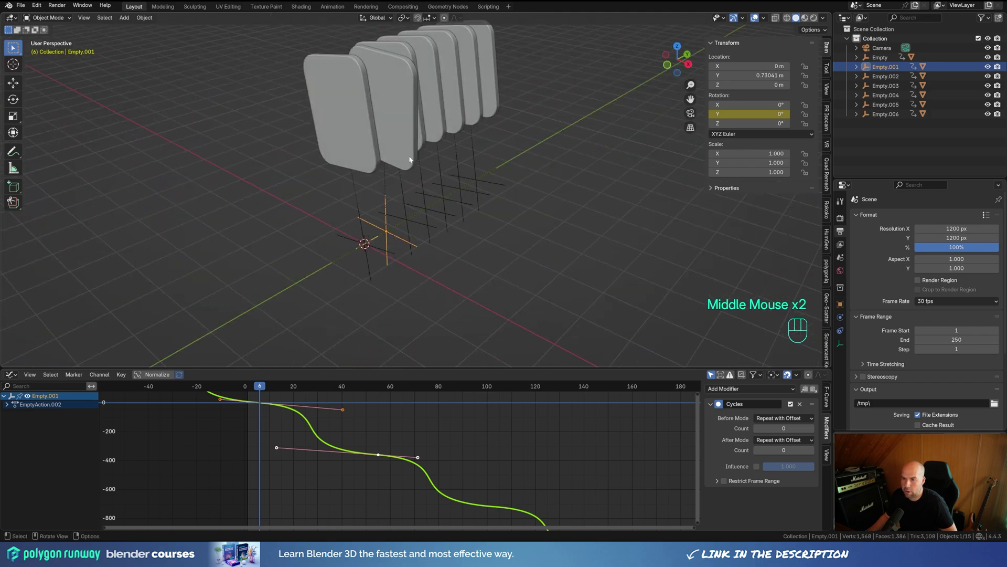
{"action": "left_click_drag", "start_coordinate": [460, 174], "coordinate": [445, 205]}
{"action": "left_click_drag", "start_coordinate": [413, 193], "coordinate": [408, 252]}
{"action": "left_click", "coordinate": [422, 261]}
{"action": "key", "text": "a"}
{"action": "key", "text": "g"}
{"action": "key", "text": "x"}
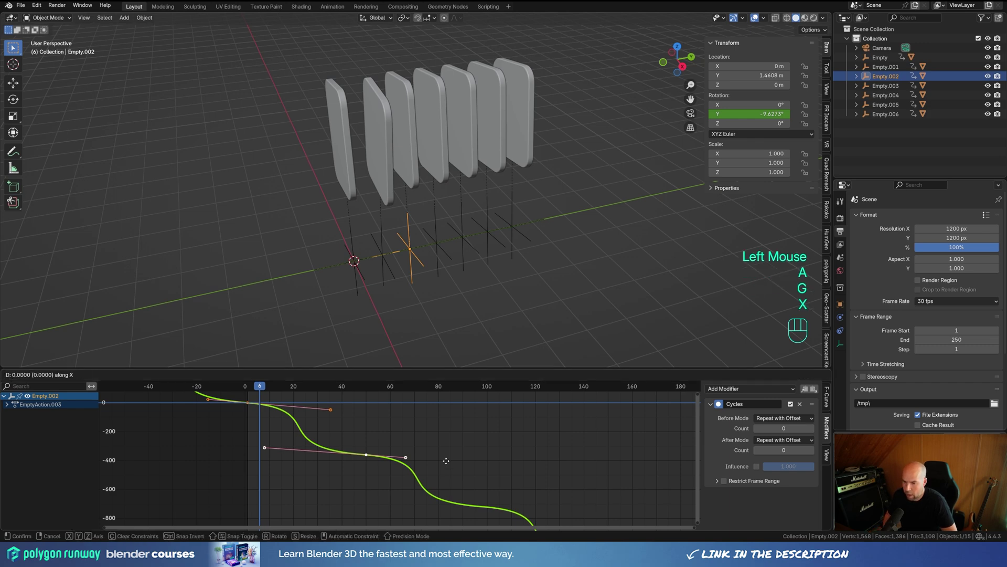
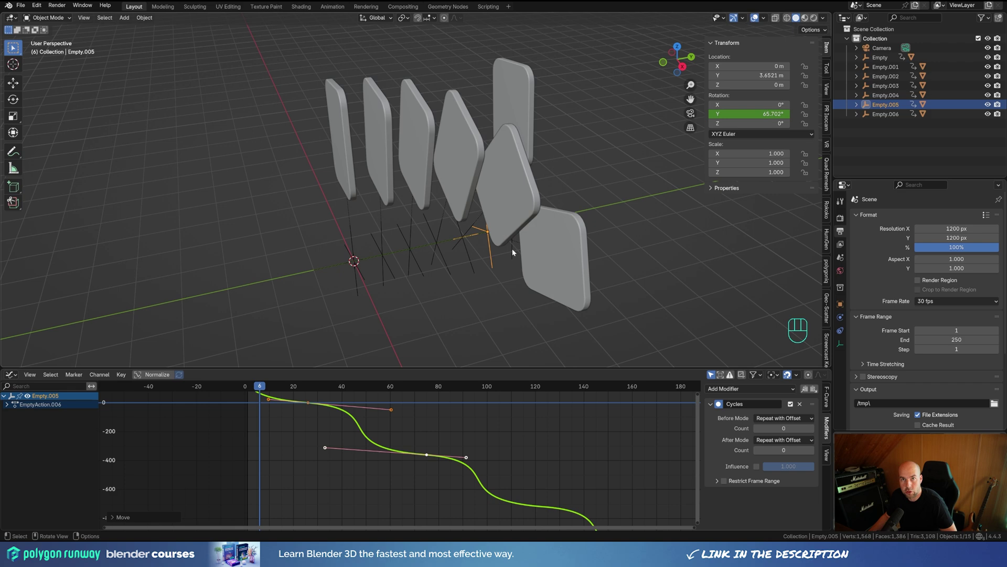
Step: Shift the last empty's spin keyframes 30 frames later
{"action": "left_click", "coordinate": [515, 252]}
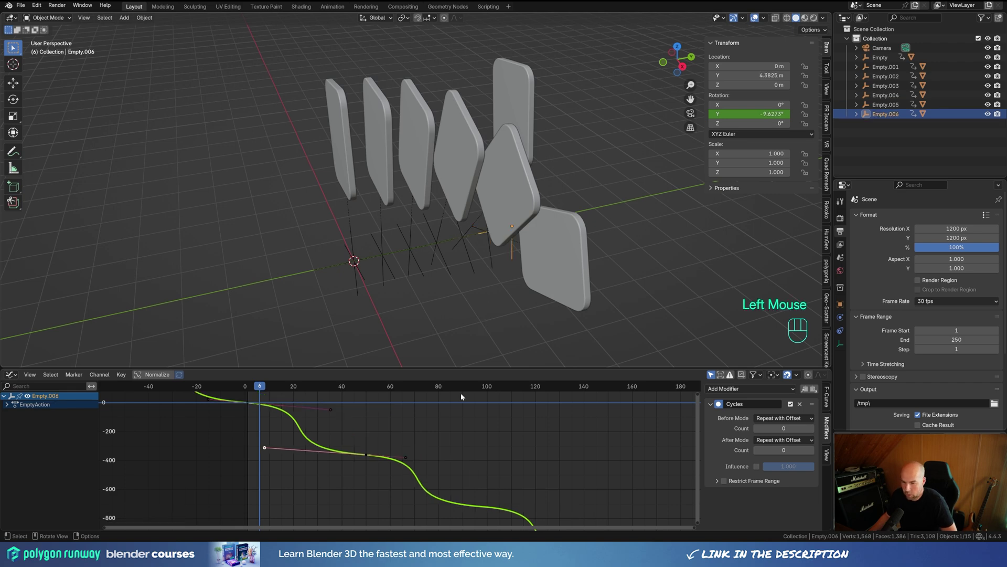
{"action": "key", "text": "a"}
{"action": "key", "text": "g"}
{"action": "key", "text": "x"}
{"action": "key", "text": "KP_2"}
{"action": "key", "text": "KP_5"}
{"action": "key", "text": "BackSpace"}
{"action": "key", "text": "BackSpace"}
{"action": "key", "text": "KP_3"}
{"action": "key", "text": "KP_0"}
{"action": "key", "text": "KP_Enter"}
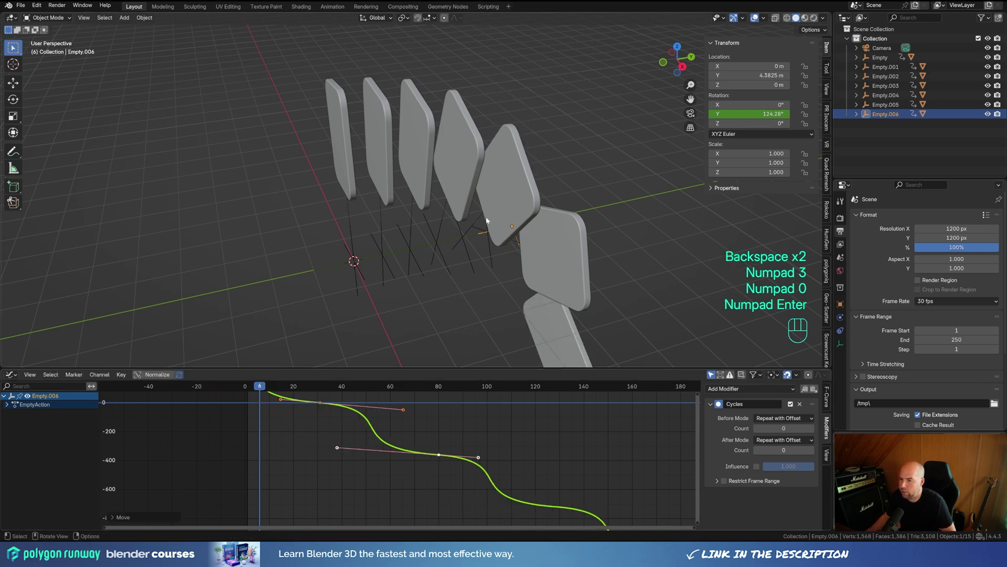
Step: View the fan through the camera and play back the staggered spins
{"action": "left_click_drag", "start_coordinate": [420, 250], "coordinate": [290, 252]}
{"action": "scroll", "scroll_direction": "down", "scroll_amount": 3}
{"action": "middle_click", "coordinate": [266, 243]}
{"action": "left_click_drag", "start_coordinate": [267, 225], "coordinate": [440, 214]}
{"action": "key", "text": "KP_0"}
{"action": "scroll", "scroll_direction": "down", "scroll_amount": 3}
{"action": "key", "text": "space"}
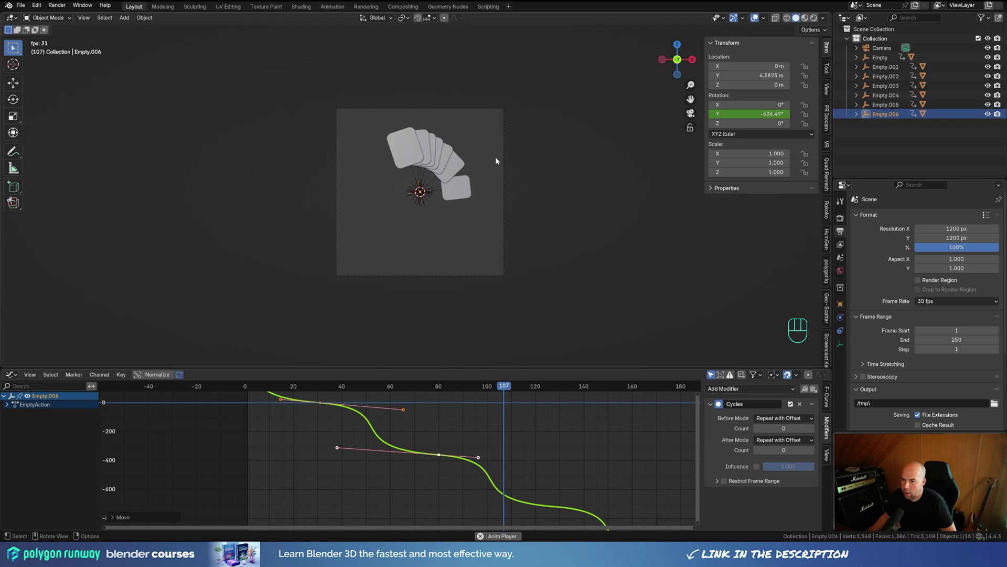
Step: Stop playback, orbit back to perspective and scrub to frame 30 to inspect the cascade
{"action": "key", "text": "space"}
{"action": "left_click_drag", "start_coordinate": [489, 225], "coordinate": [434, 192]}
{"action": "scroll", "scroll_direction": "down", "scroll_amount": 3}
{"action": "left_click_drag", "start_coordinate": [253, 391], "coordinate": [321, 382]}
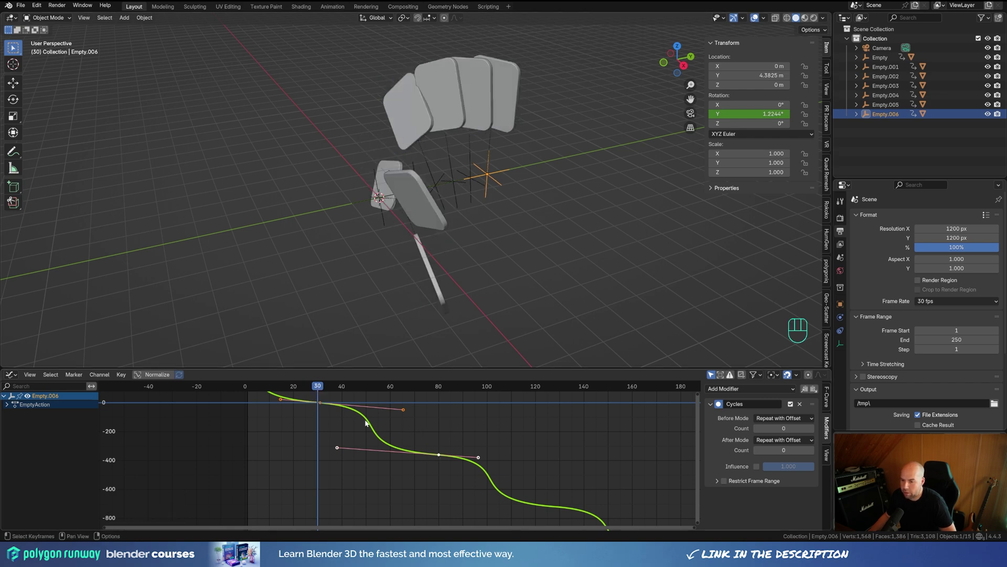
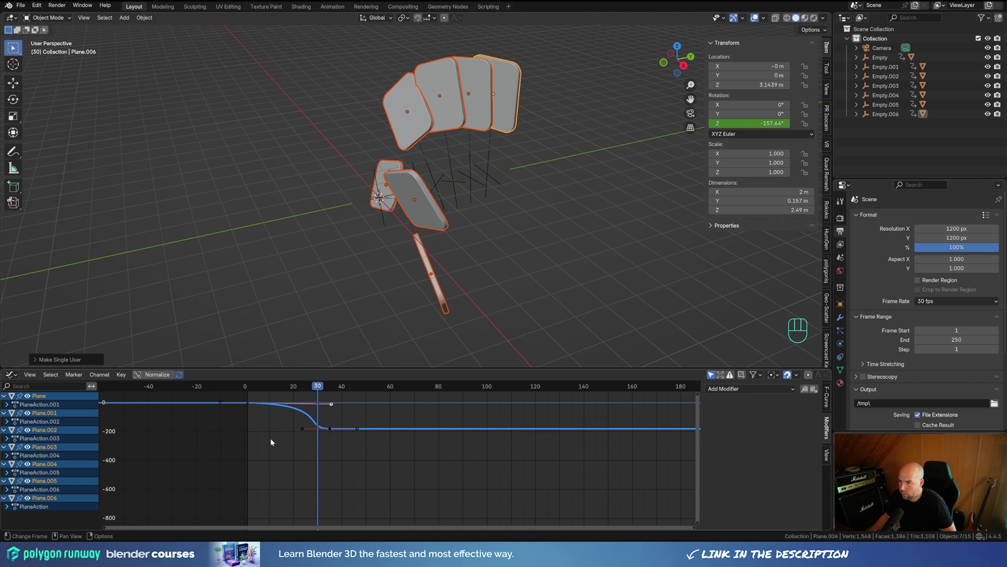
Step: From frame 1, delay the second card's flip keyframes by 8 frames
{"action": "left_click", "coordinate": [433, 267]}
{"action": "left_click_drag", "start_coordinate": [375, 390], "coordinate": [247, 392]}
{"action": "left_click", "coordinate": [387, 134]}
{"action": "left_click", "coordinate": [406, 120]}
{"action": "key", "text": "a"}
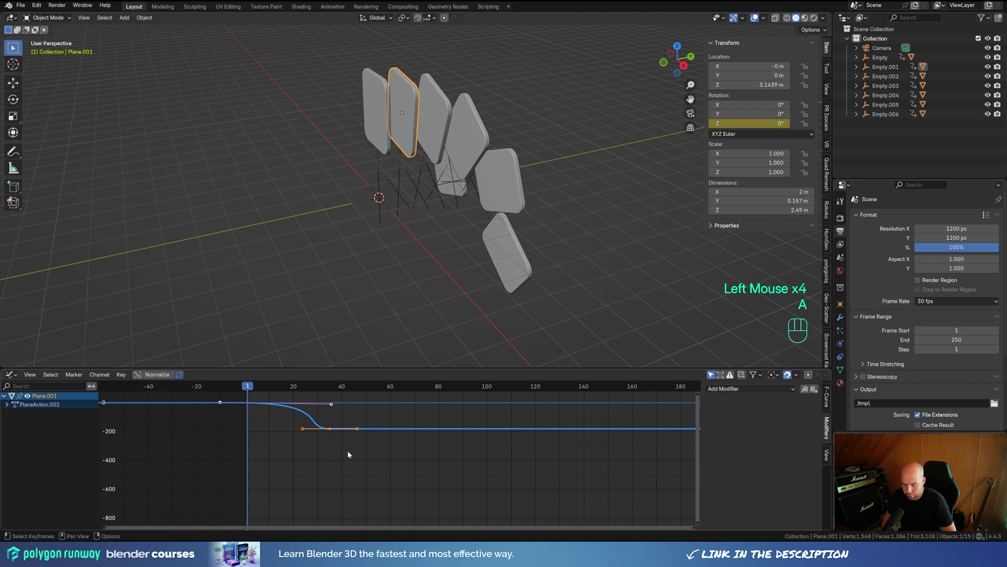
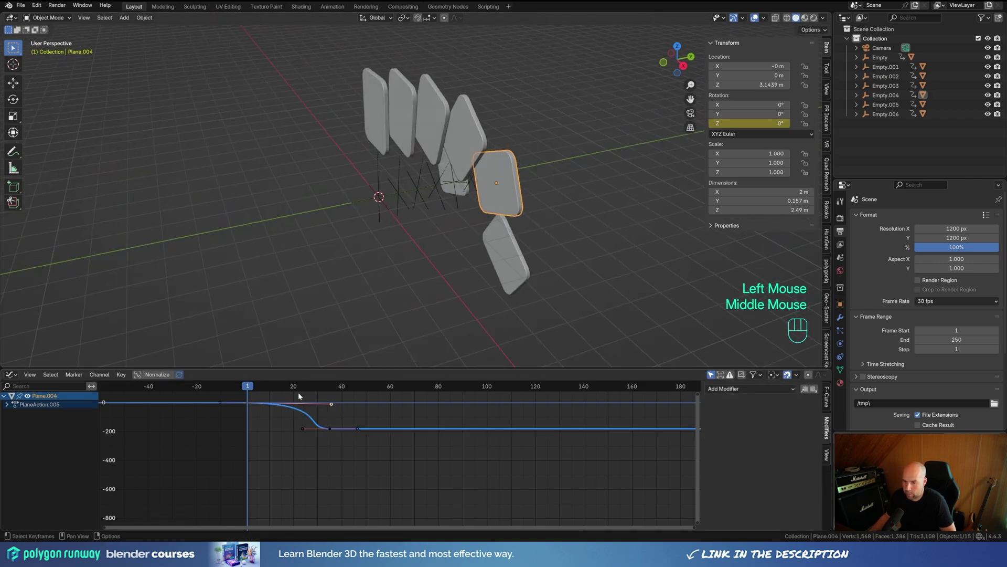
{"action": "key", "text": "a"}
{"action": "key", "text": "g"}
{"action": "key", "text": "x"}
{"action": "key", "text": "KP_8"}
{"action": "key", "text": "KP_Enter"}
Step: Delay the next card's flip by 10 frames and the last card's by 12
{"action": "left_click_drag", "start_coordinate": [550, 200], "coordinate": [496, 226]}
{"action": "left_click_drag", "start_coordinate": [475, 258], "coordinate": [369, 417]}
{"action": "key", "text": "a"}
{"action": "key", "text": "g"}
{"action": "key", "text": "x"}
{"action": "key", "text": "KP_1"}
{"action": "key", "text": "KP_0"}
{"action": "key", "text": "KP_Enter"}
{"action": "left_click", "coordinate": [505, 159]}
{"action": "key", "text": "a"}
{"action": "key", "text": "g"}
{"action": "key", "text": "x"}
{"action": "key", "text": "KP_1"}
{"action": "key", "text": "KP_2"}
{"action": "key", "text": "KP_Enter"}
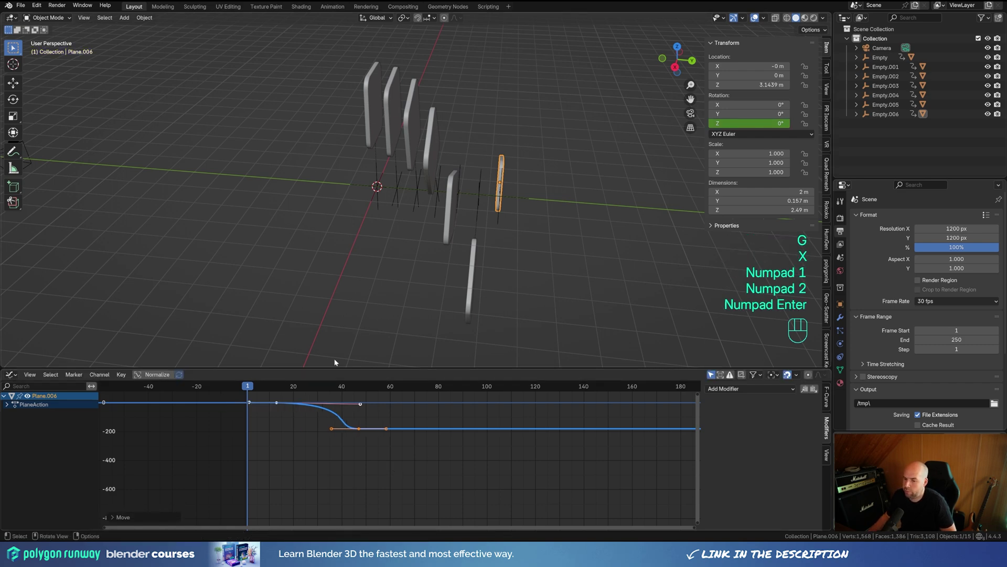
Step: Play and scrub through the animation to check the cards flipping in sequence
{"action": "left_click_drag", "start_coordinate": [251, 391], "coordinate": [282, 388]}
{"action": "left_click_drag", "start_coordinate": [393, 262], "coordinate": [415, 343]}
{"action": "left_click_drag", "start_coordinate": [281, 389], "coordinate": [249, 386]}
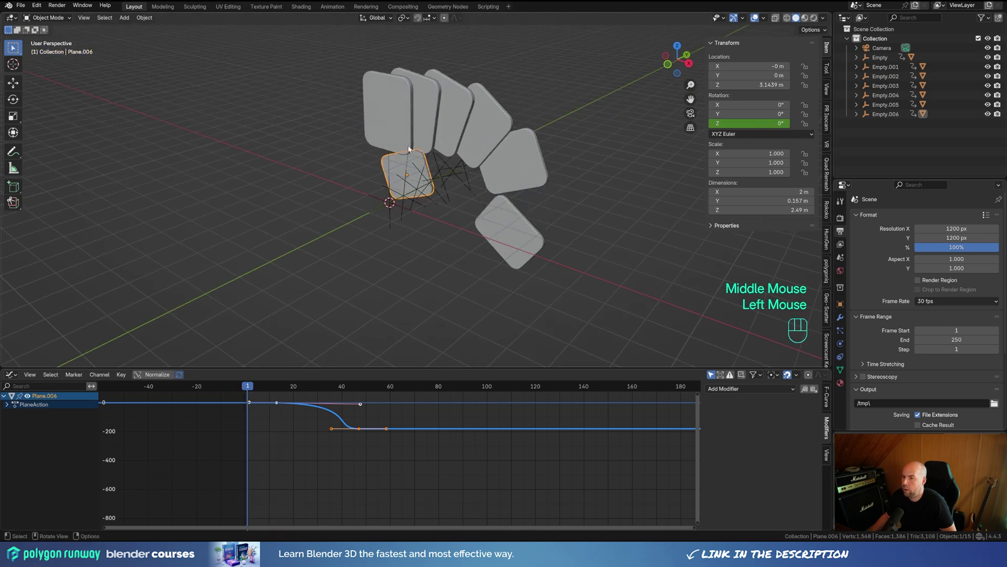
{"action": "left_click_drag", "start_coordinate": [251, 389], "coordinate": [226, 386]}
{"action": "key", "text": "space"}
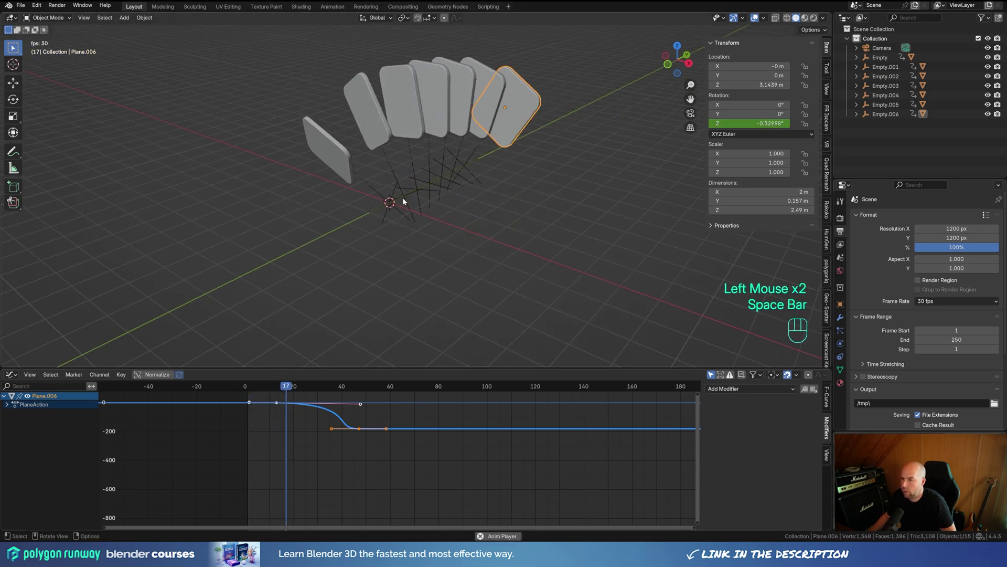
{"action": "key", "text": "space"}
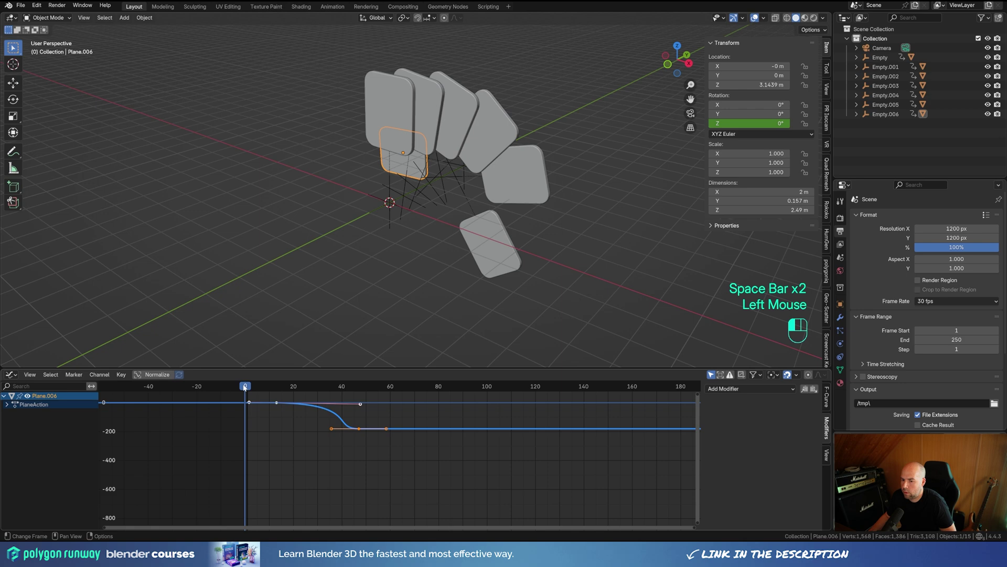
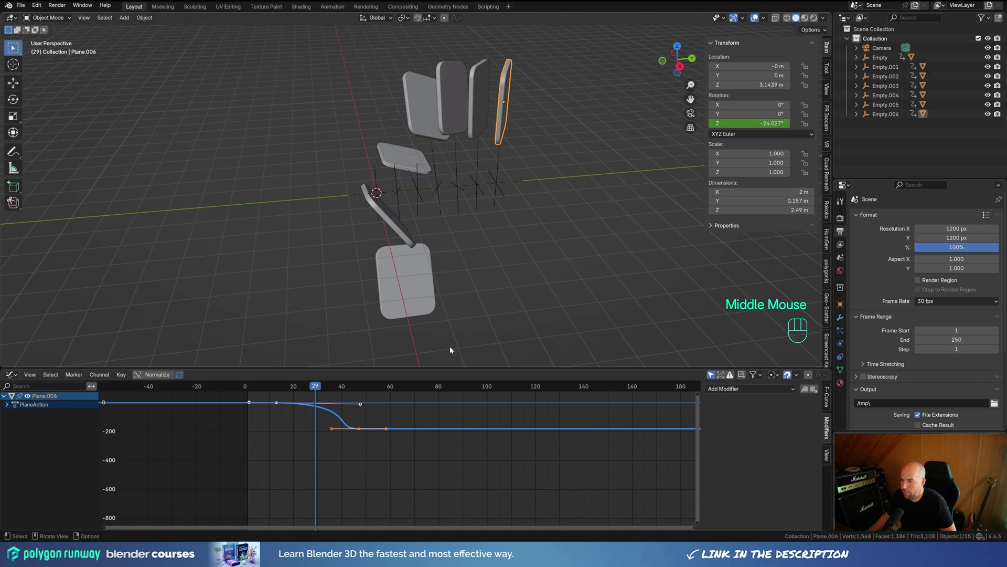
{"action": "left_click_drag", "start_coordinate": [325, 393], "coordinate": [798, 16]}
{"action": "middle_click", "coordinate": [799, 17]}
{"action": "left_click_drag", "start_coordinate": [382, 267], "coordinate": [435, 267]}
{"action": "left_click_drag", "start_coordinate": [291, 393], "coordinate": [255, 388]}
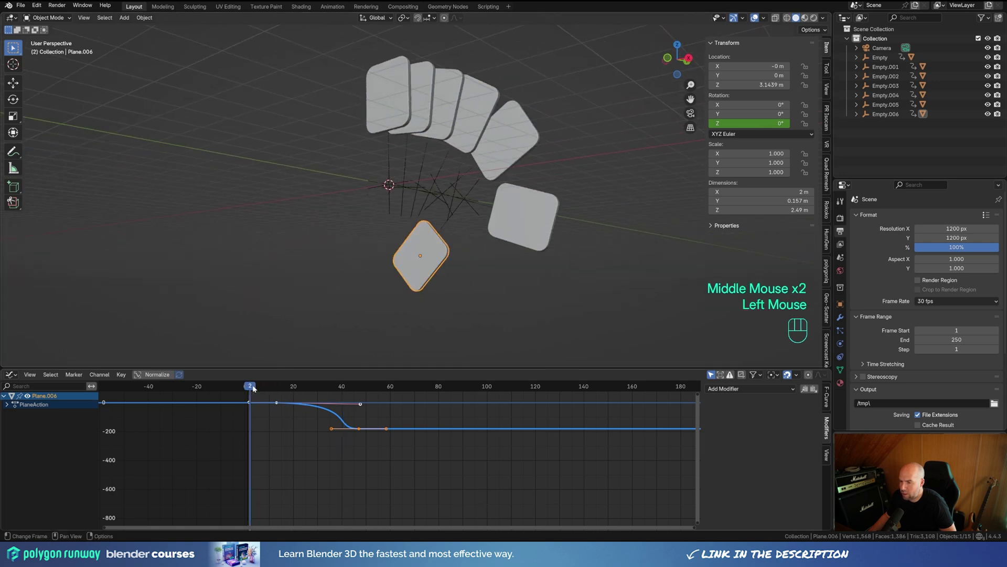
{"action": "middle_click", "coordinate": [799, 16]}
{"action": "left_click_drag", "start_coordinate": [368, 183], "coordinate": [494, 202]}
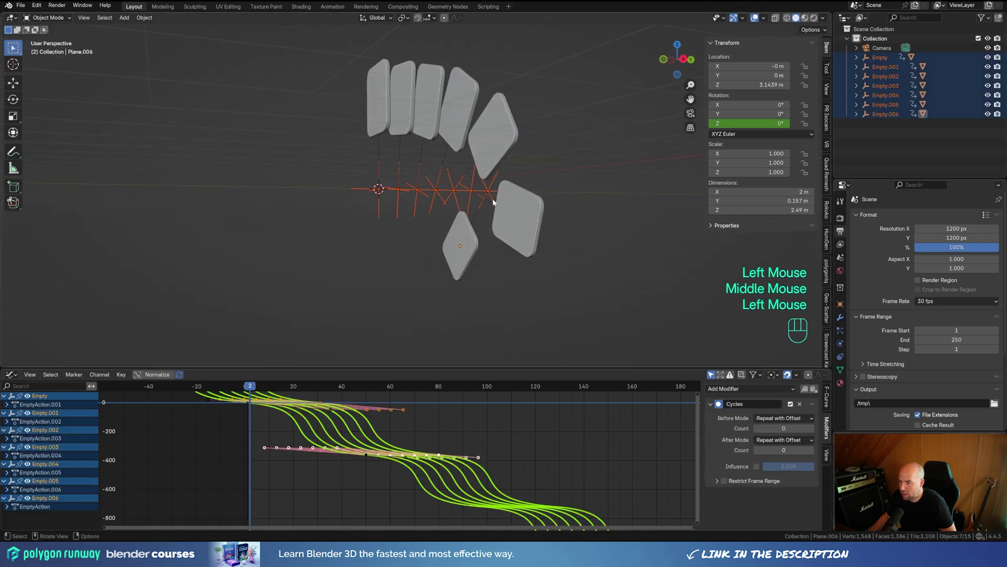
Step: Scale the selected empties along the Y axis to respace the row of card rigs
{"action": "left_click_drag", "start_coordinate": [465, 201], "coordinate": [453, 215]}
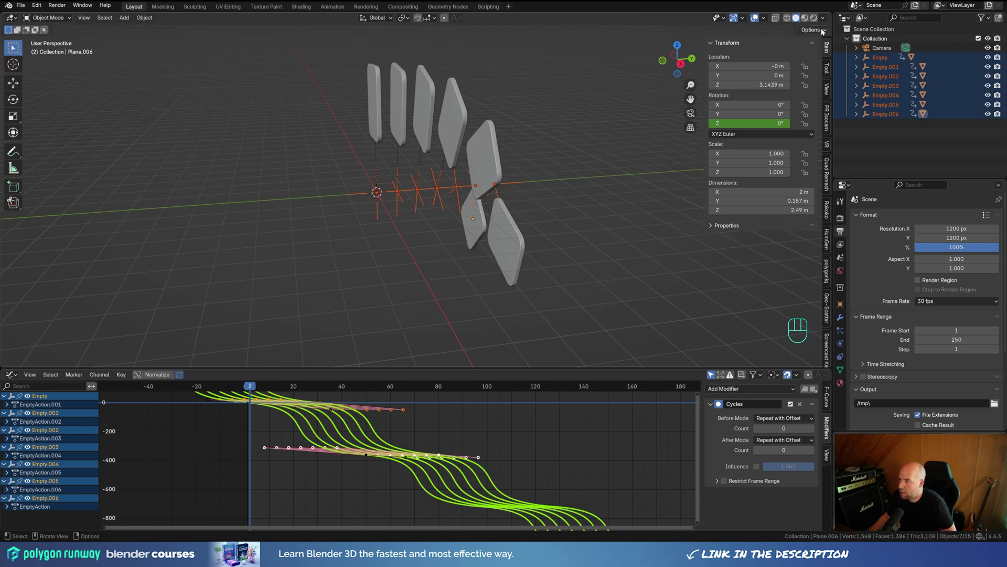
{"action": "left_click_drag", "start_coordinate": [823, 33], "coordinate": [771, 71]}
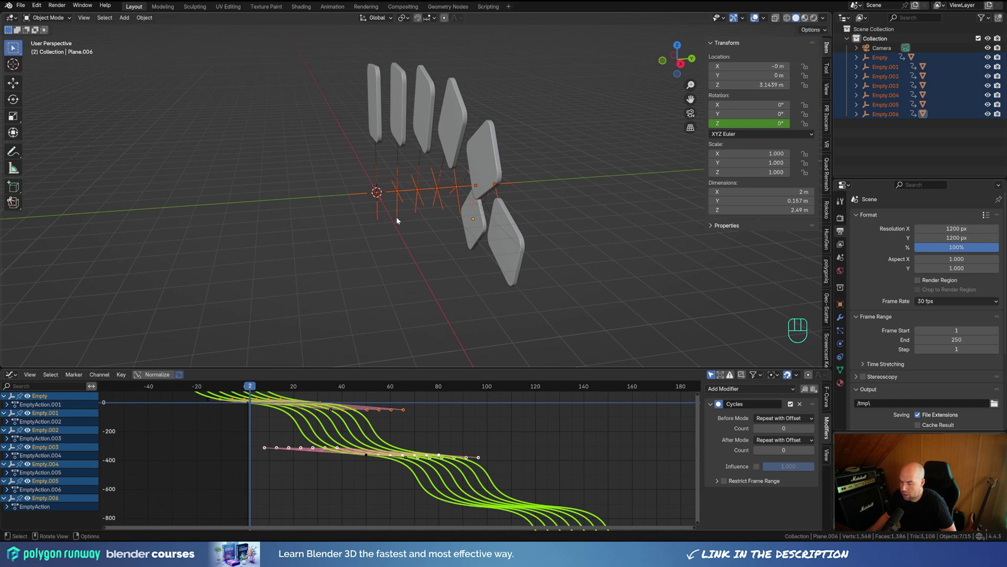
{"action": "left_click_drag", "start_coordinate": [410, 21], "coordinate": [419, 55]}
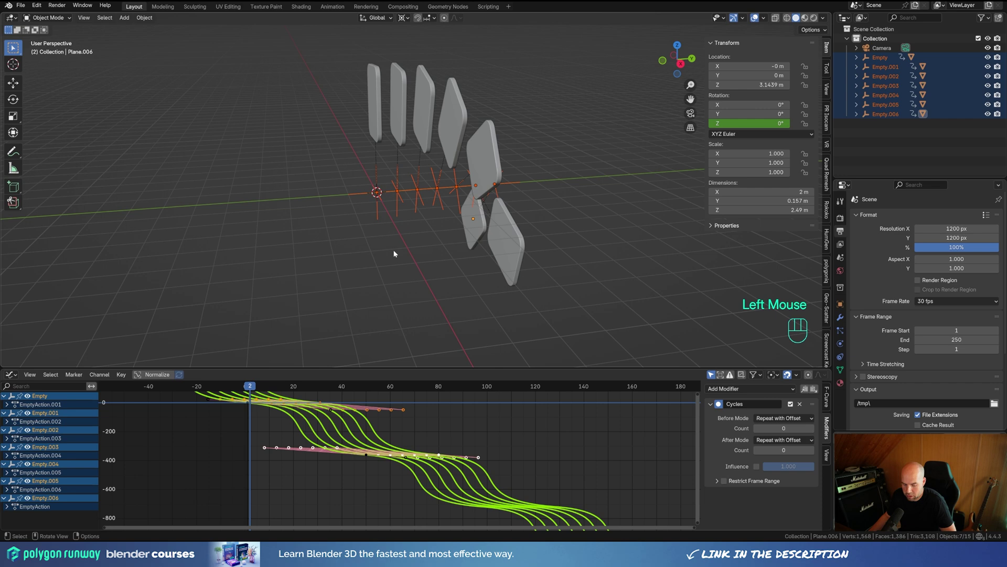
{"action": "key", "text": "s"}
{"action": "key", "text": "y"}
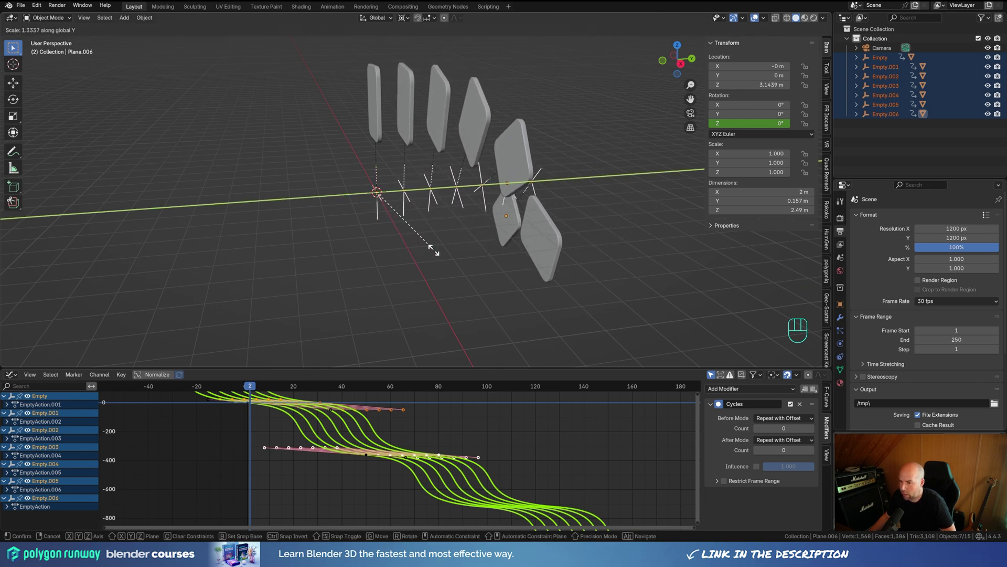
{"action": "left_click", "coordinate": [439, 252]}
Step: Scrub the timeline and orbit to front view to check the respaced swirl
{"action": "middle_click", "coordinate": [587, 252]}
{"action": "middle_click", "coordinate": [506, 276]}
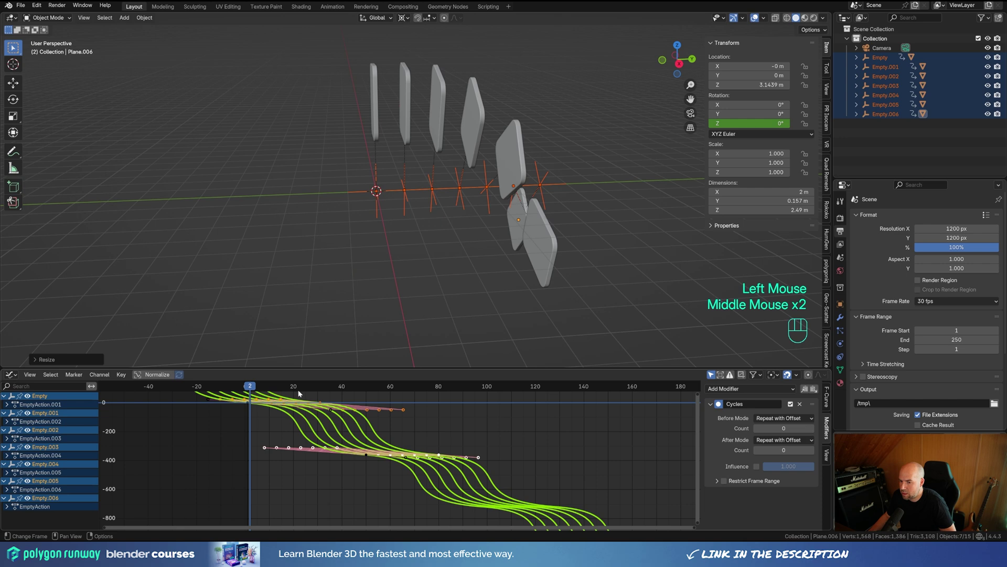
{"action": "left_click_drag", "start_coordinate": [265, 390], "coordinate": [467, 352]}
{"action": "left_click_drag", "start_coordinate": [438, 202], "coordinate": [520, 200]}
{"action": "key", "text": "KP_1"}
Step: Look through the scene camera and play back the spinning card animation
{"action": "key", "text": "KP_0"}
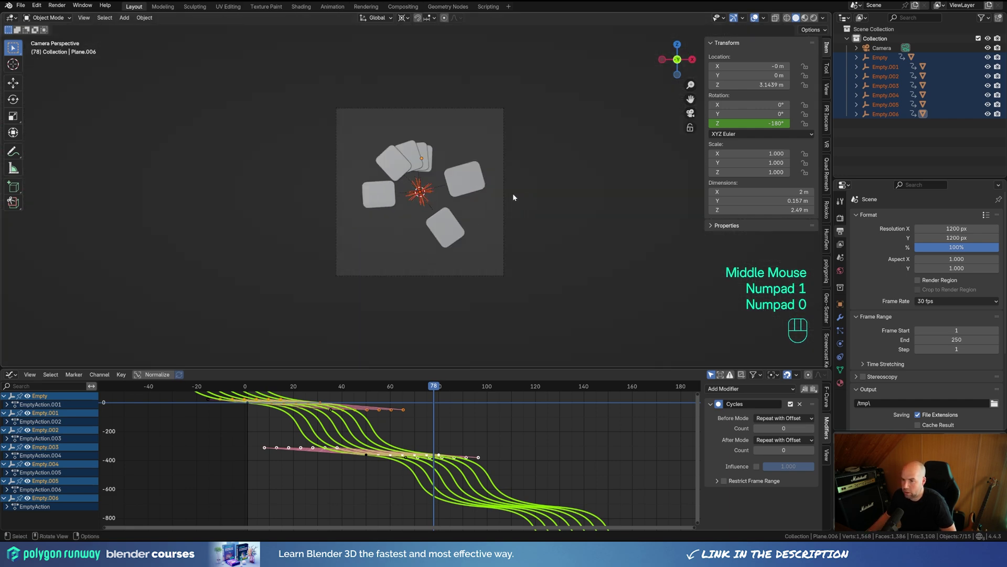
{"action": "left_click_drag", "start_coordinate": [257, 390], "coordinate": [254, 377]}
{"action": "key", "text": "space"}
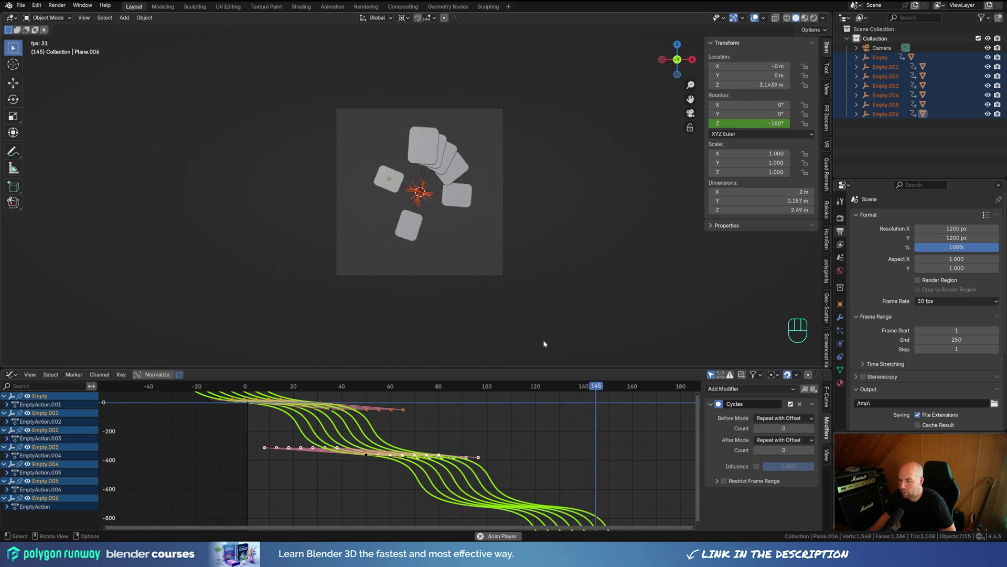
{"action": "scroll", "scroll_direction": "down", "scroll_amount": 3}
{"action": "middle_click", "coordinate": [543, 462]}
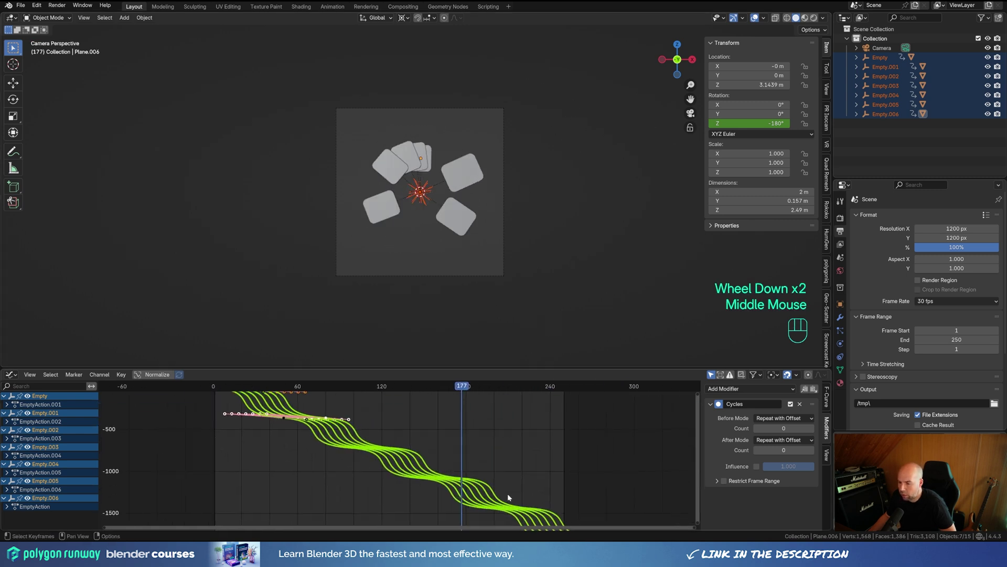
{"action": "middle_click", "coordinate": [428, 423]}
Step: Shorten the frame range to end at 50, checking with playback, then return to frame 1
{"action": "left_click", "coordinate": [624, 388]}
{"action": "key", "text": "space"}
{"action": "key", "text": "space"}
{"action": "left_click", "coordinate": [628, 390]}
{"action": "key", "text": "space"}
{"action": "key", "text": "space"}
{"action": "left_click", "coordinate": [629, 391]}
{"action": "key", "text": "space"}
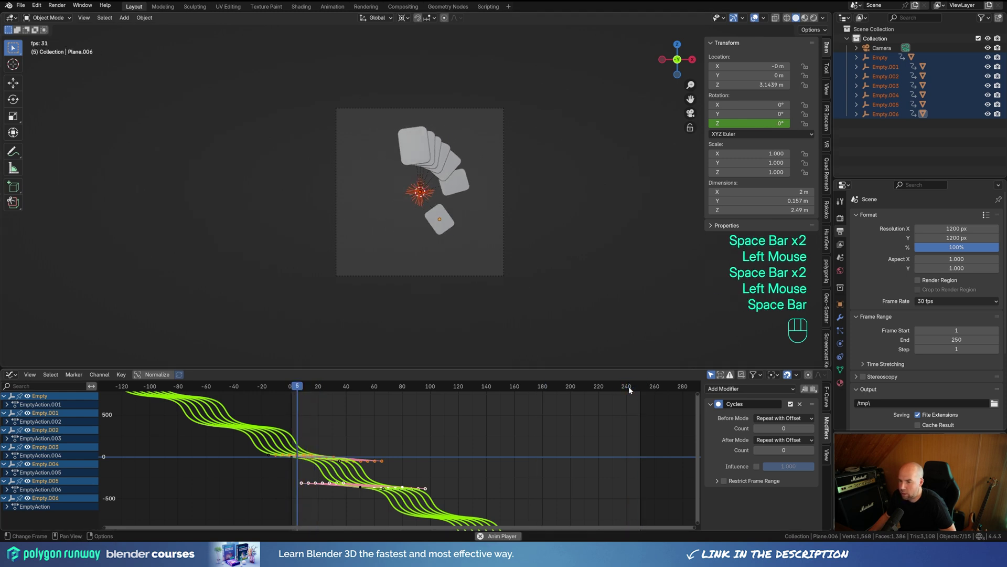
{"action": "key", "text": "space"}
{"action": "left_click", "coordinate": [303, 393]}
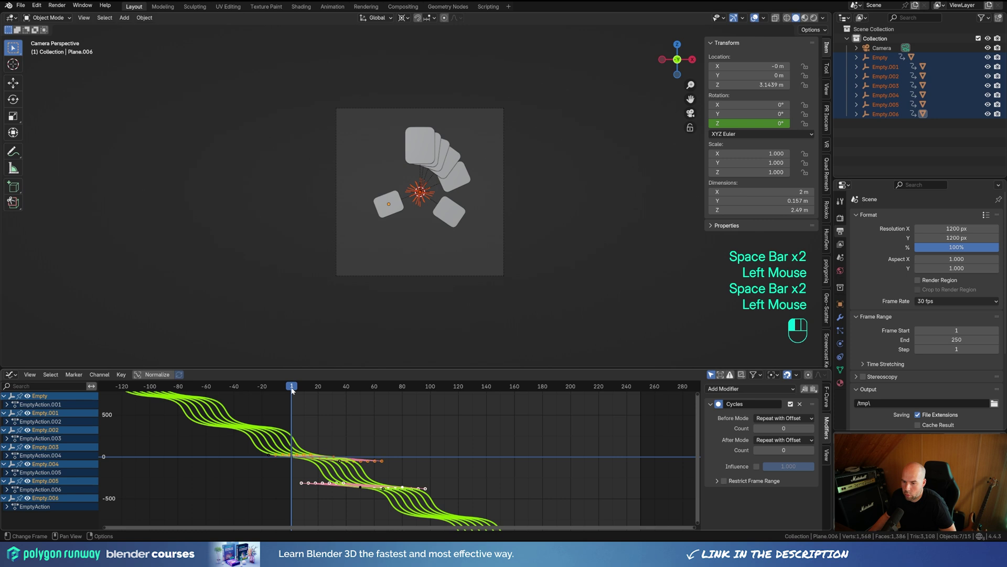
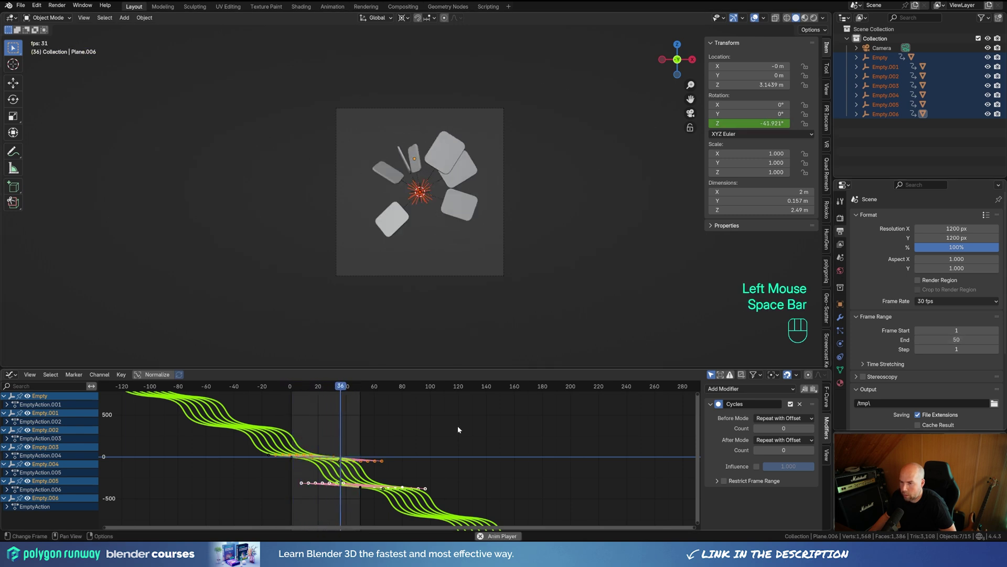
Step: Zoom and frame the camera view of the cards for a playback check
{"action": "scroll", "scroll_direction": "up", "scroll_amount": 3}
{"action": "scroll", "scroll_direction": "up", "scroll_amount": 3}
{"action": "middle_click", "coordinate": [358, 421]}
{"action": "key", "text": "space"}
{"action": "left_click_drag", "start_coordinate": [312, 388], "coordinate": [327, 378]}
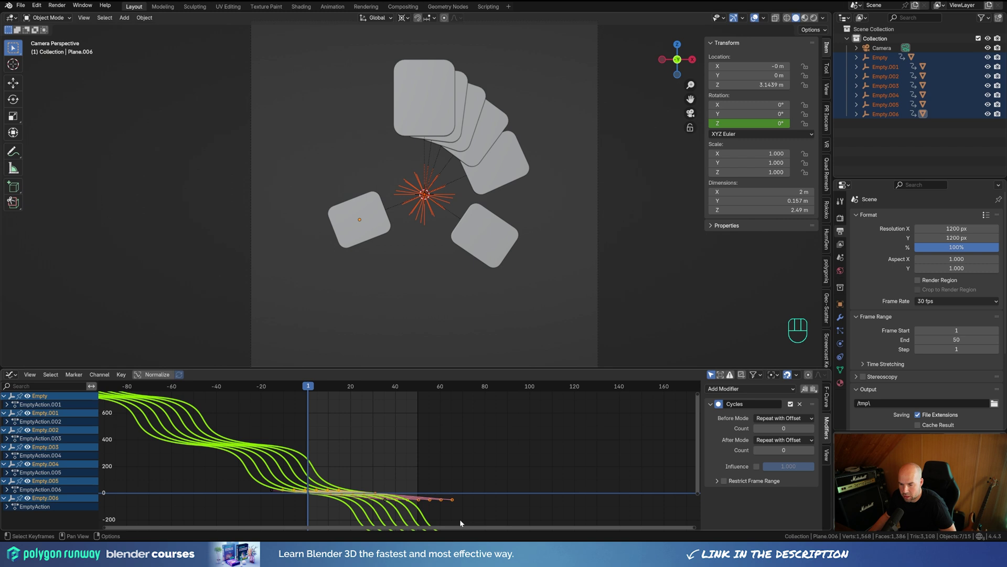
{"action": "scroll", "scroll_direction": "down", "scroll_amount": 3}
{"action": "middle_click", "coordinate": [496, 479]}
{"action": "scroll", "scroll_direction": "up", "scroll_amount": 3}
Step: Play the loop, set the scene to end at frame 49, and switch the lower area to the Shader Editor
{"action": "key", "text": "space"}
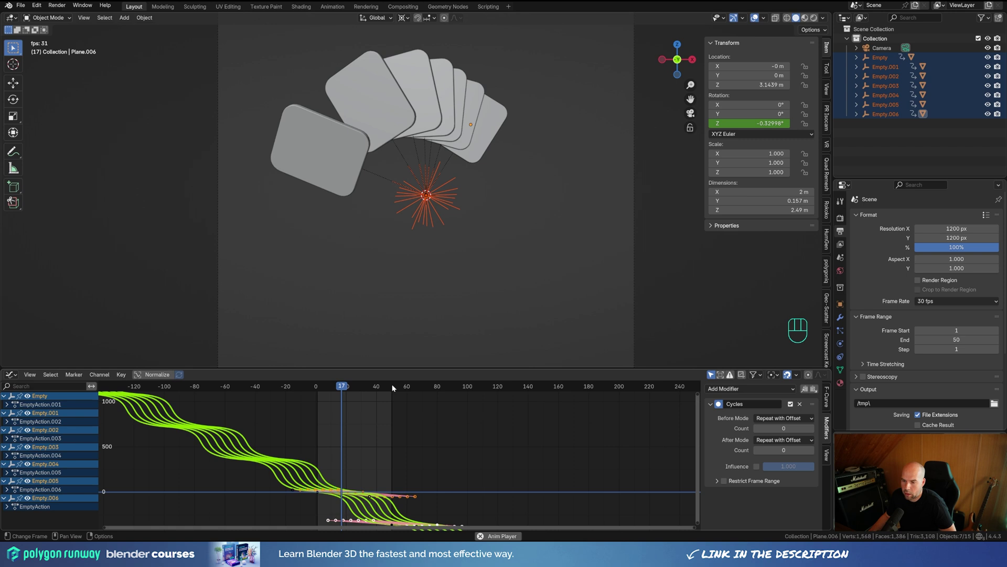
{"action": "key", "text": "space"}
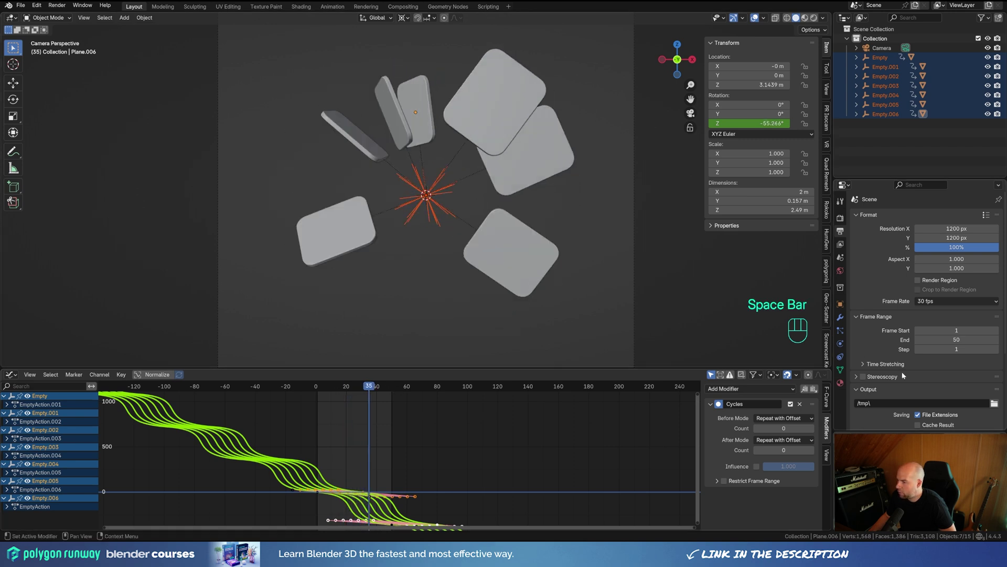
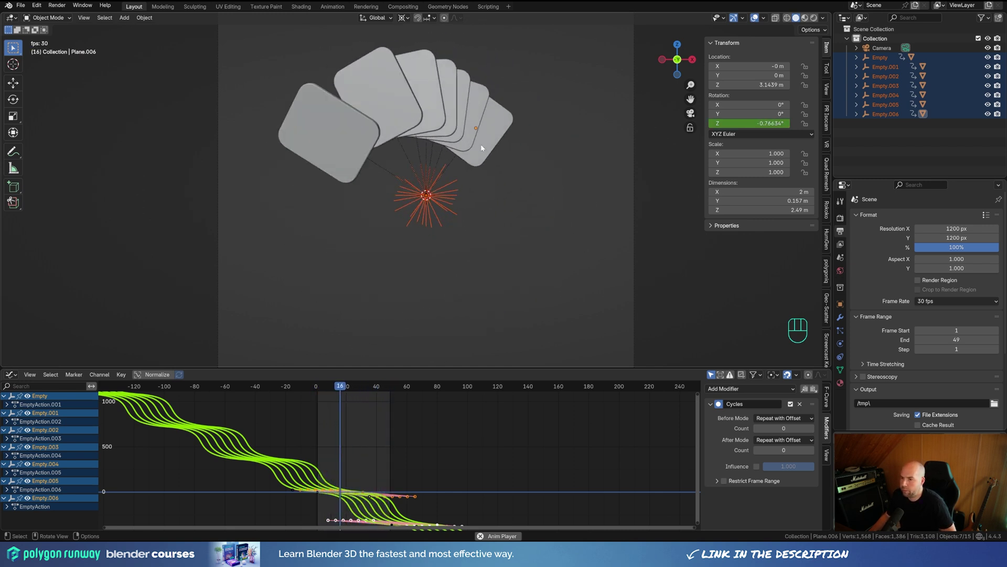
{"action": "key", "text": "space"}
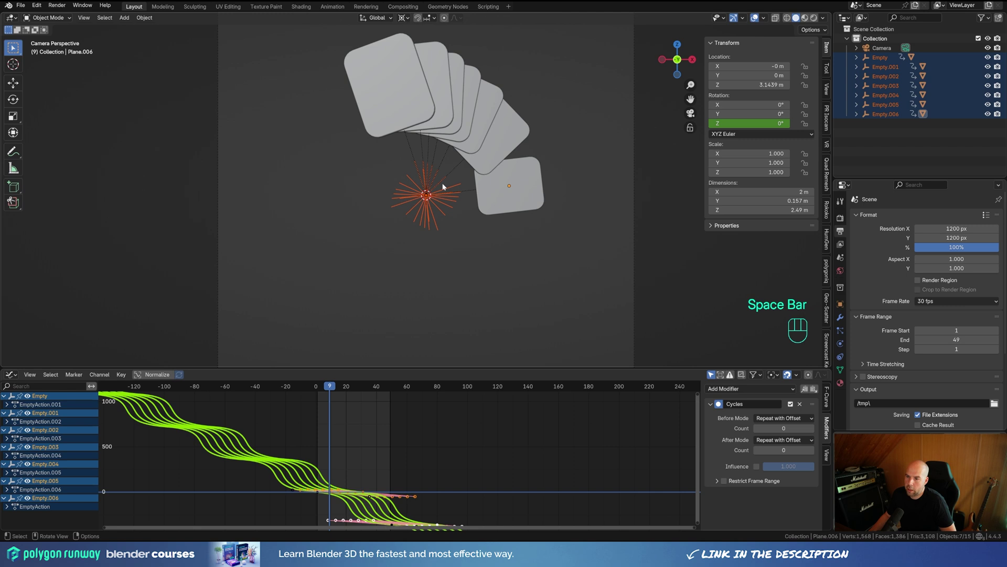
{"action": "left_click_drag", "start_coordinate": [18, 381], "coordinate": [123, 446]}
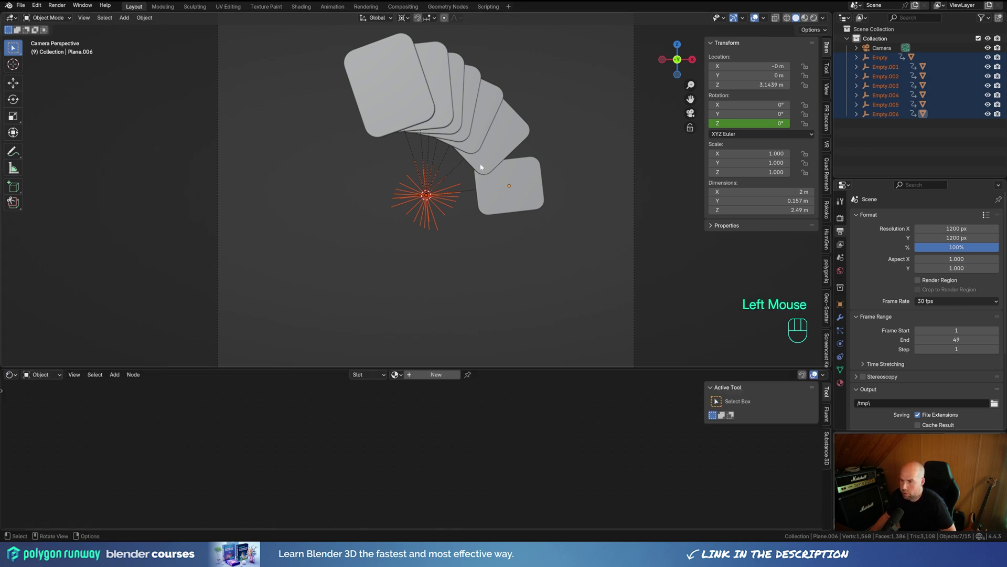
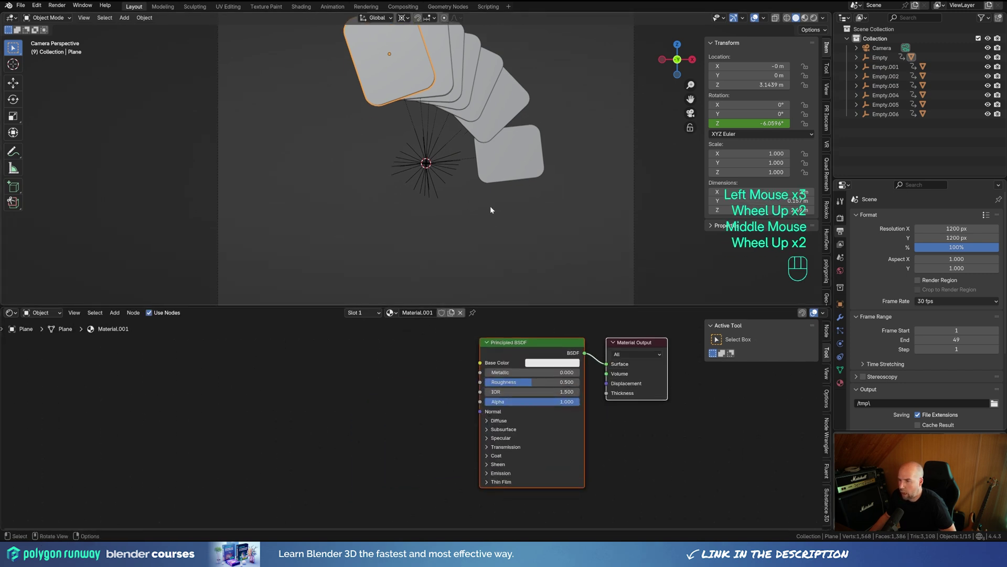
Step: Select a card and fit the camera view in the viewport
{"action": "scroll", "scroll_direction": "down", "scroll_amount": 3}
{"action": "key", "text": "ctrl+b"}
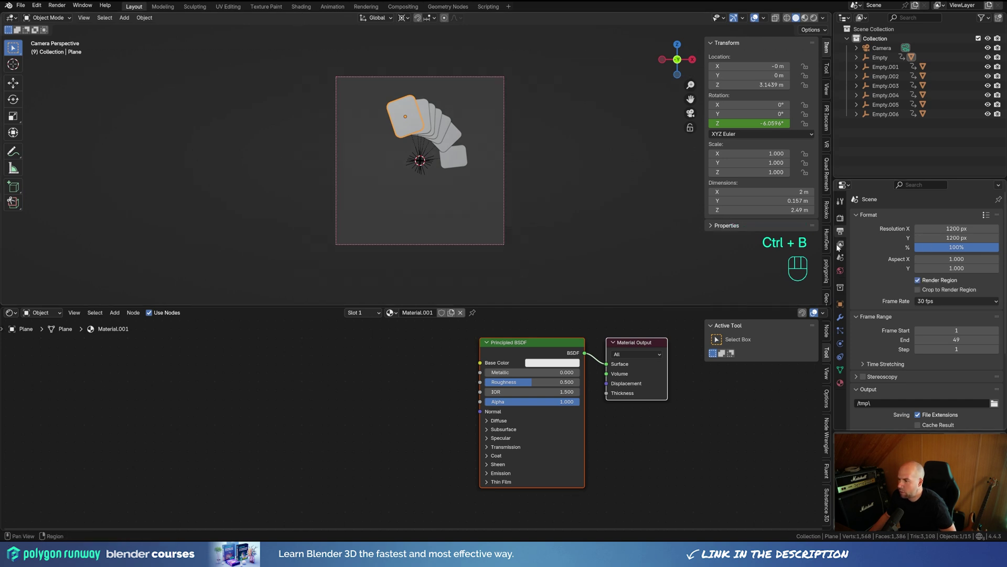
{"action": "left_click", "coordinate": [842, 220]}
{"action": "left_click_drag", "start_coordinate": [945, 217], "coordinate": [937, 247]}
{"action": "left_click_drag", "start_coordinate": [928, 241], "coordinate": [929, 262]}
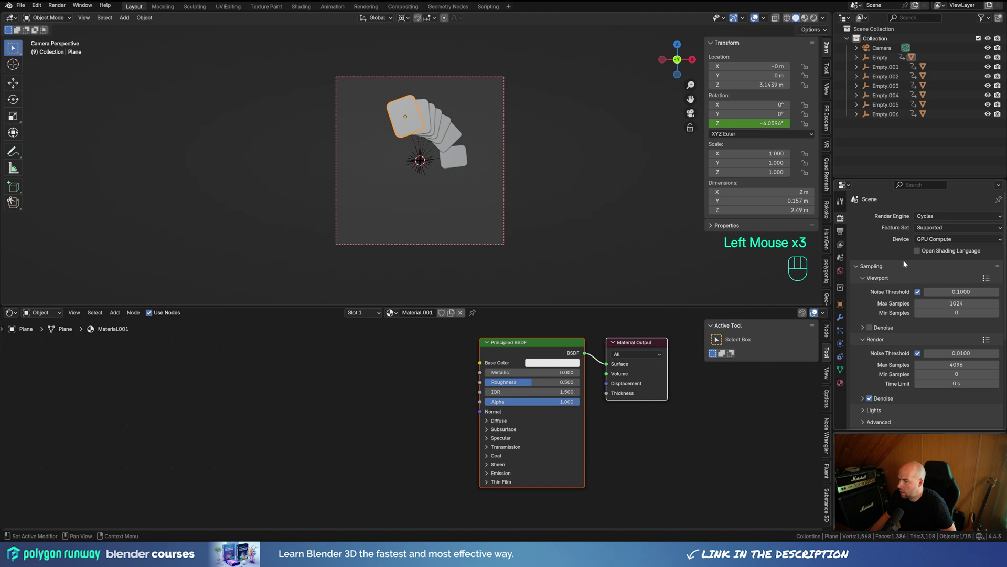
Step: In Render Properties, cut Cycles render Max Samples from 4096 to 64
{"action": "left_click", "coordinate": [870, 333]}
{"action": "left_click", "coordinate": [861, 401]}
{"action": "scroll", "scroll_direction": "down", "scroll_amount": 3}
{"action": "left_click", "coordinate": [919, 344]}
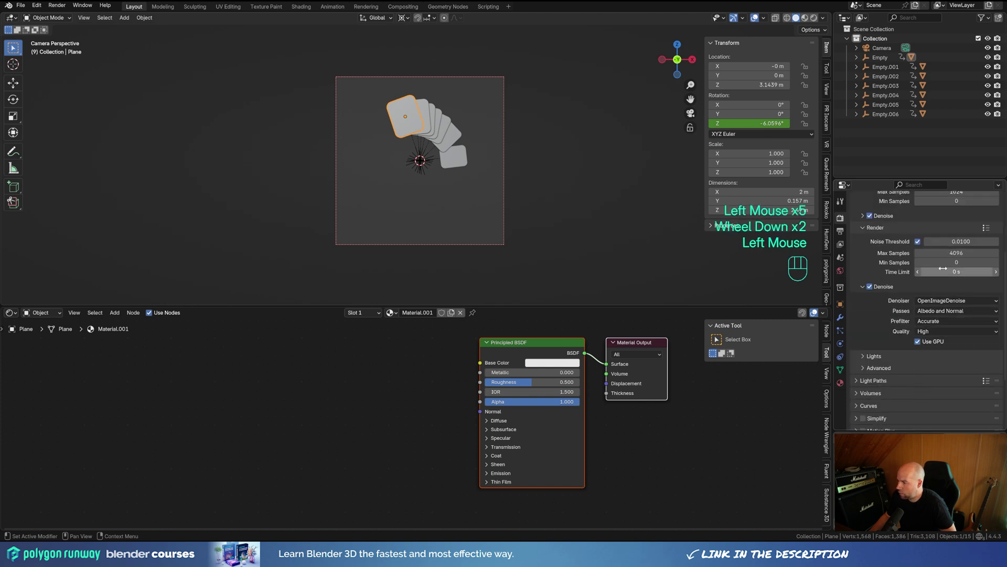
{"action": "left_click", "coordinate": [866, 290]}
{"action": "scroll", "scroll_direction": "up", "scroll_amount": 3}
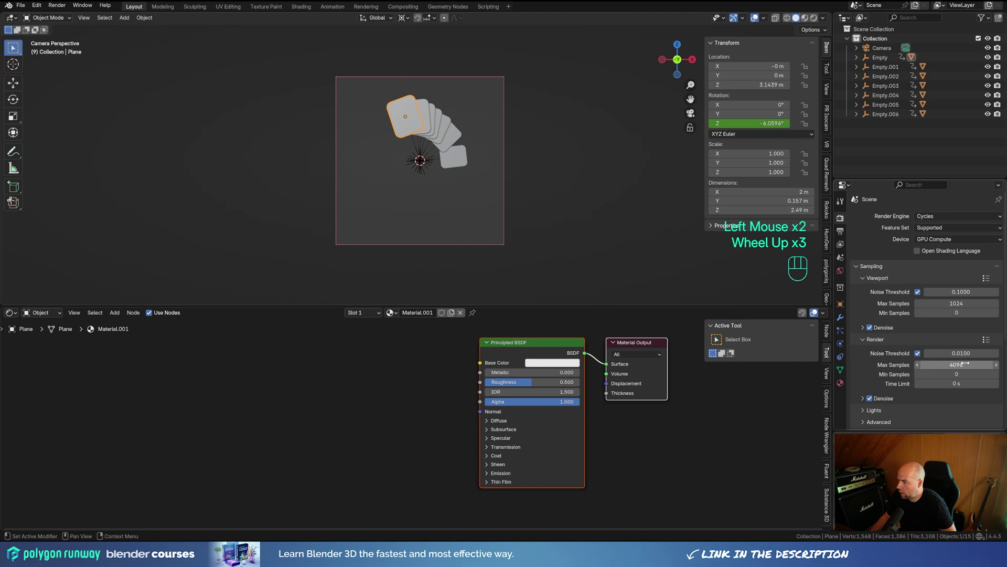
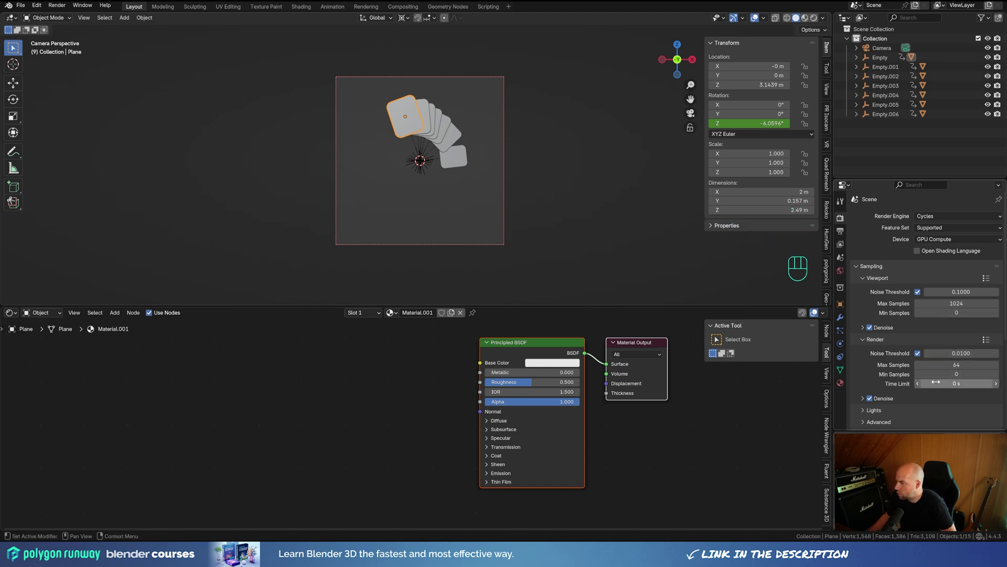
{"action": "scroll", "scroll_direction": "up", "scroll_amount": 3}
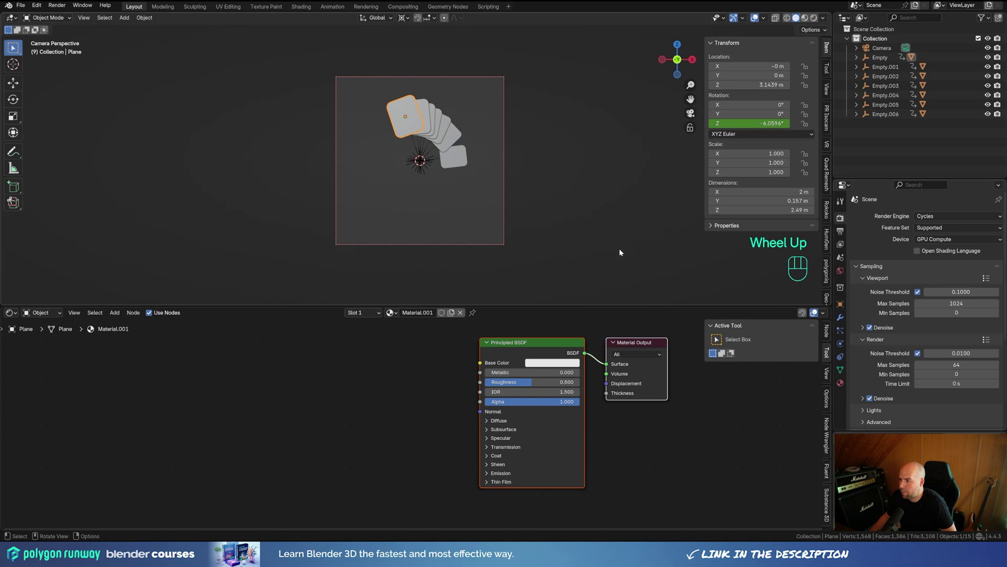
{"action": "key", "text": "shift+a"}
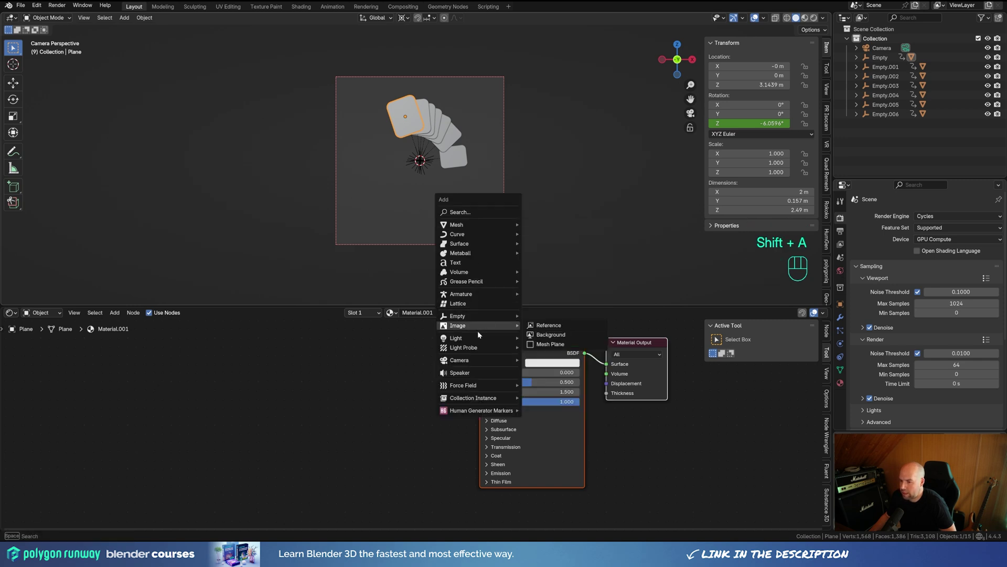
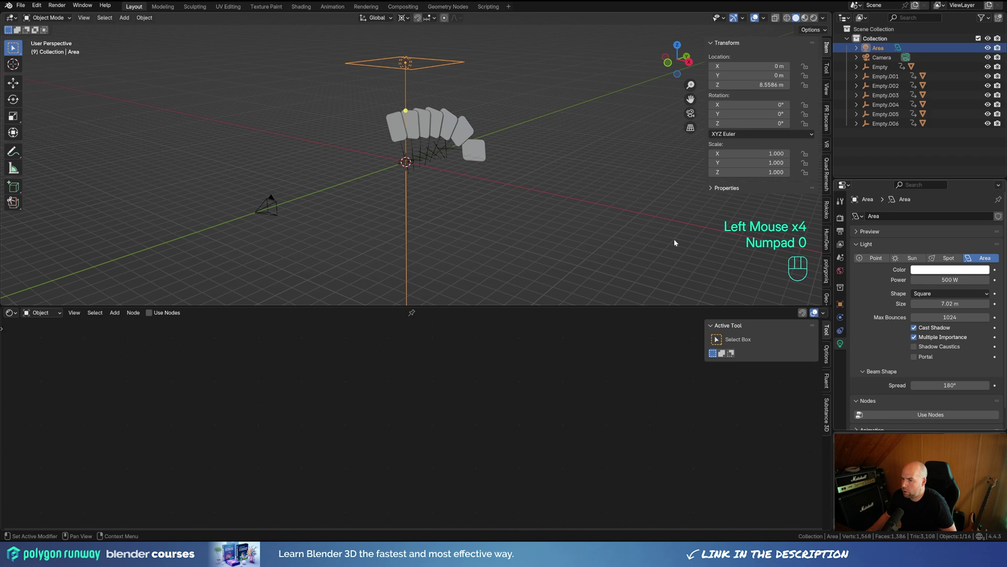
Step: Select the first card and look through the scene camera with rendered shading to show Material.001's nodes
{"action": "left_click_drag", "start_coordinate": [433, 217], "coordinate": [461, 215]}
{"action": "key", "text": "KP_0"}
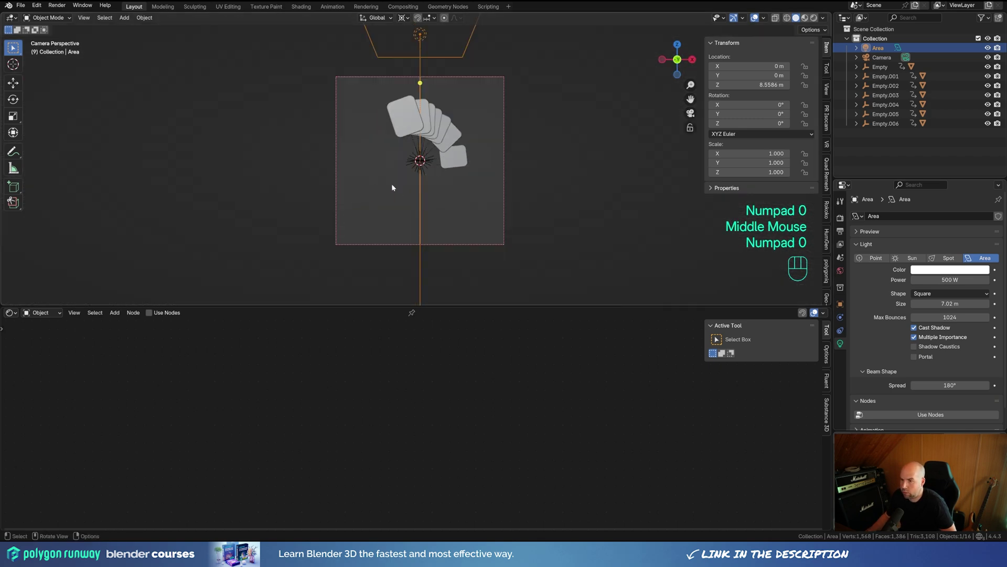
{"action": "key", "text": "z"}
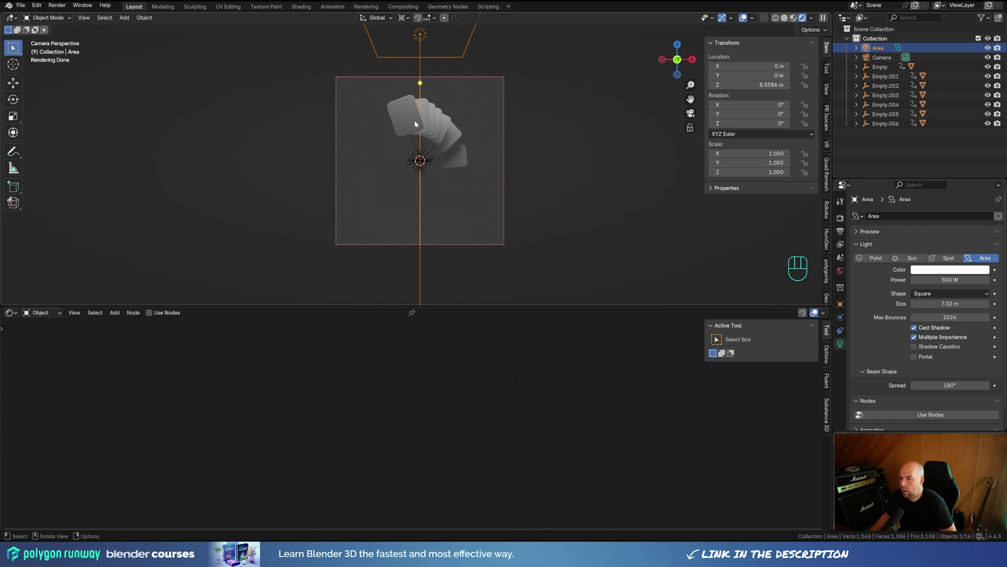
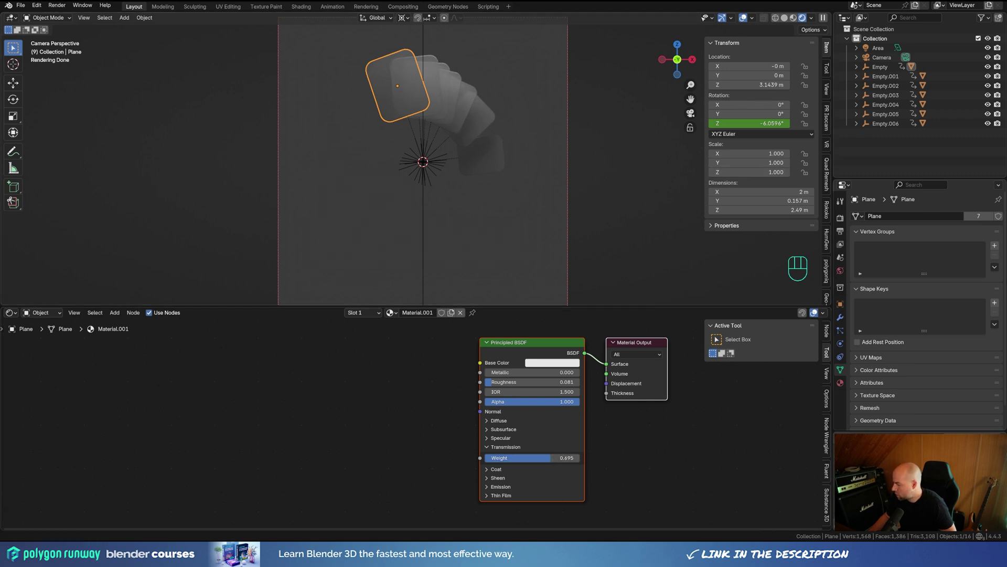
Step: Orbit the viewport to see the card fan in perspective
{"action": "left_click", "coordinate": [445, 145]}
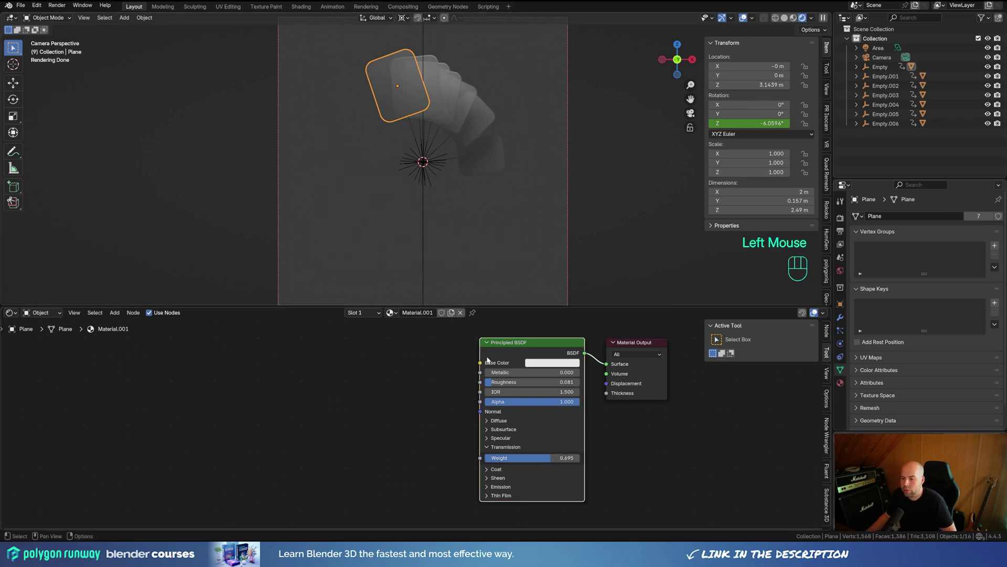
{"action": "left_click_drag", "start_coordinate": [529, 142], "coordinate": [439, 111]}
{"action": "middle_click", "coordinate": [406, 180]}
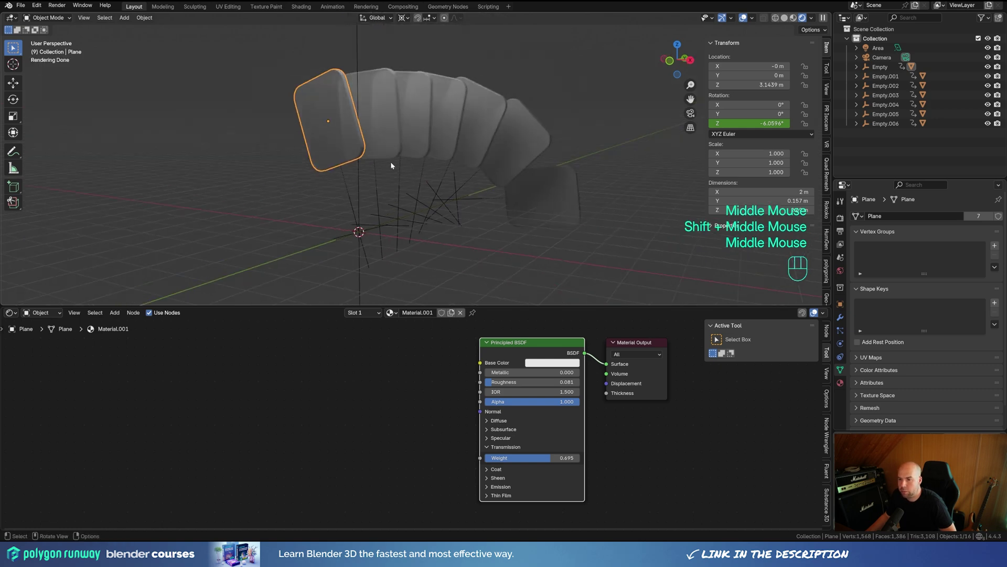
{"action": "key", "text": "Tab"}
Step: Cancel a stray grab, leave Edit Mode and focus the Shader Editor ready to add nodes
{"action": "key", "text": "g"}
{"action": "key", "text": "Escape"}
{"action": "key", "text": "Tab"}
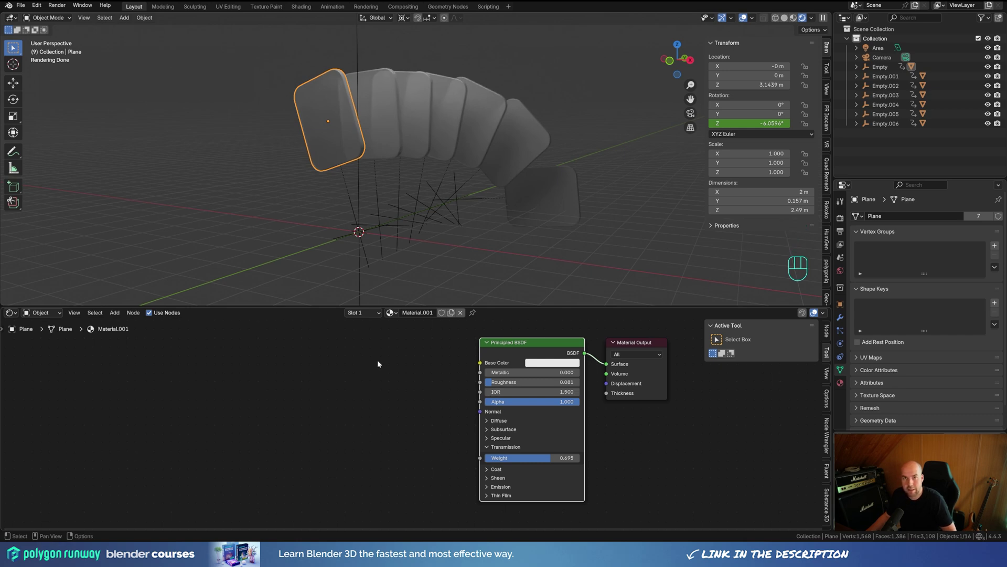
{"action": "left_click", "coordinate": [222, 393]}
Step: Add Object Info and Separate XYZ nodes and drive Base Color from the card's Y location
{"action": "key", "text": "shift+a"}
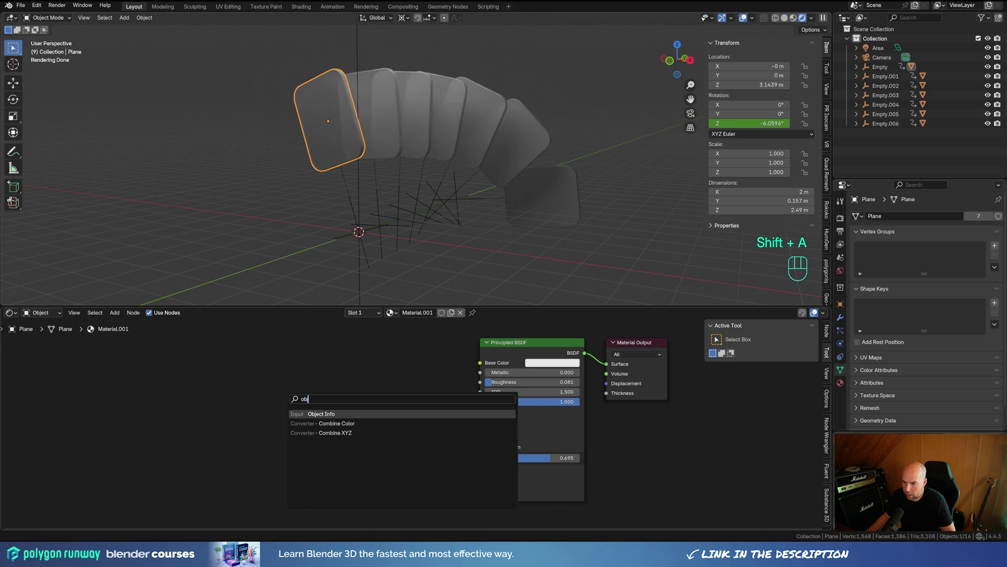
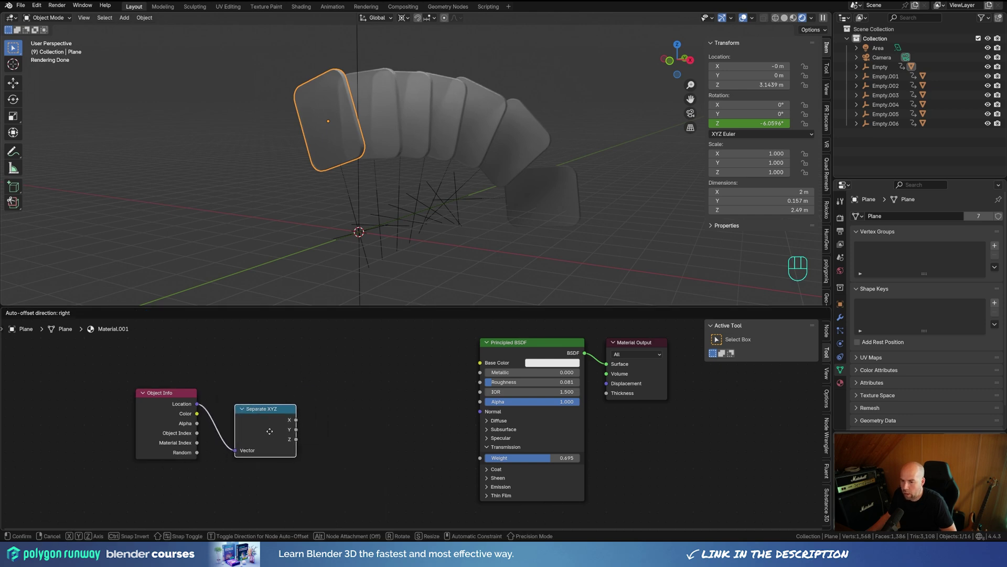
{"action": "left_click", "coordinate": [271, 434]}
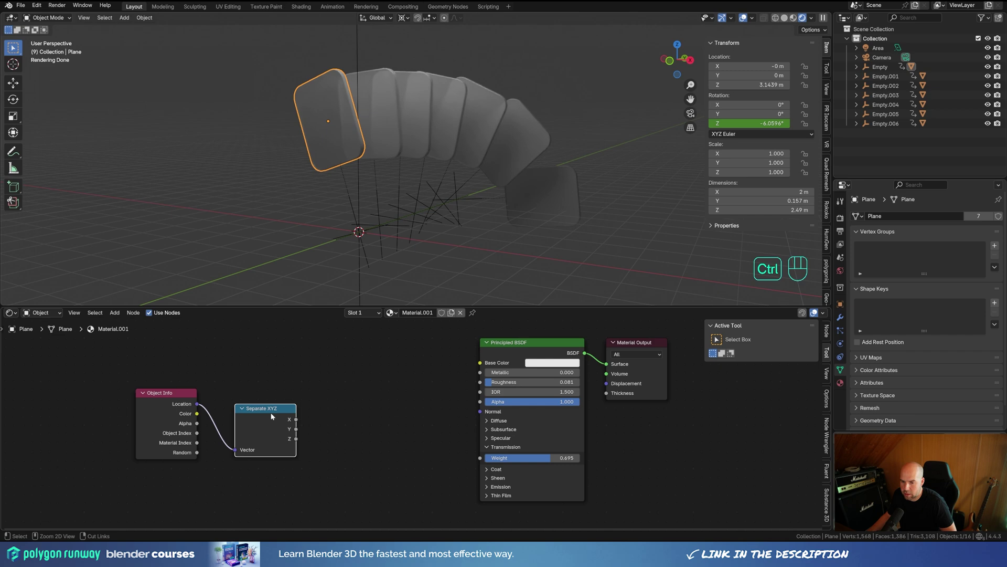
{"action": "left_click_drag", "start_coordinate": [299, 422], "coordinate": [610, 366]}
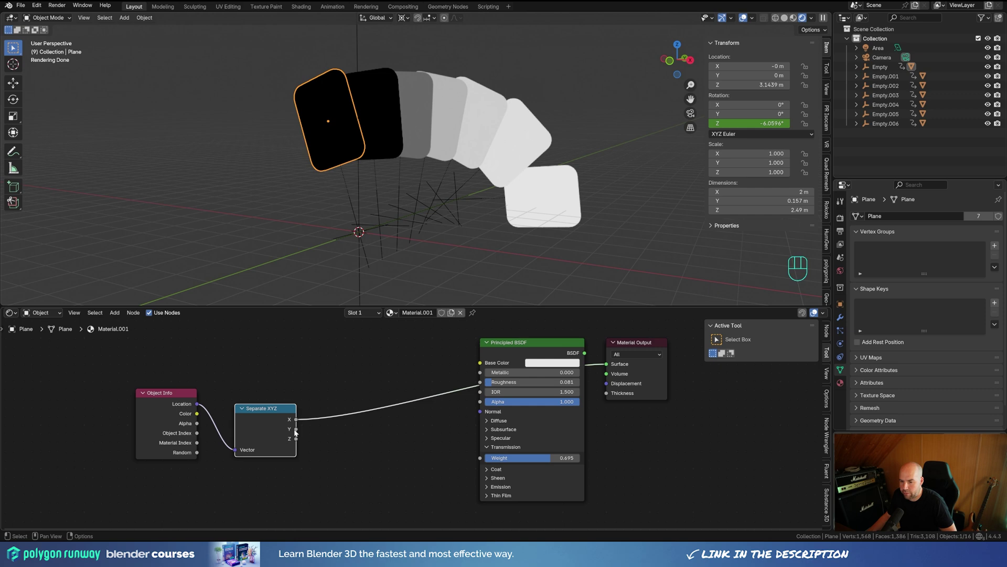
{"action": "left_click_drag", "start_coordinate": [299, 433], "coordinate": [610, 364]}
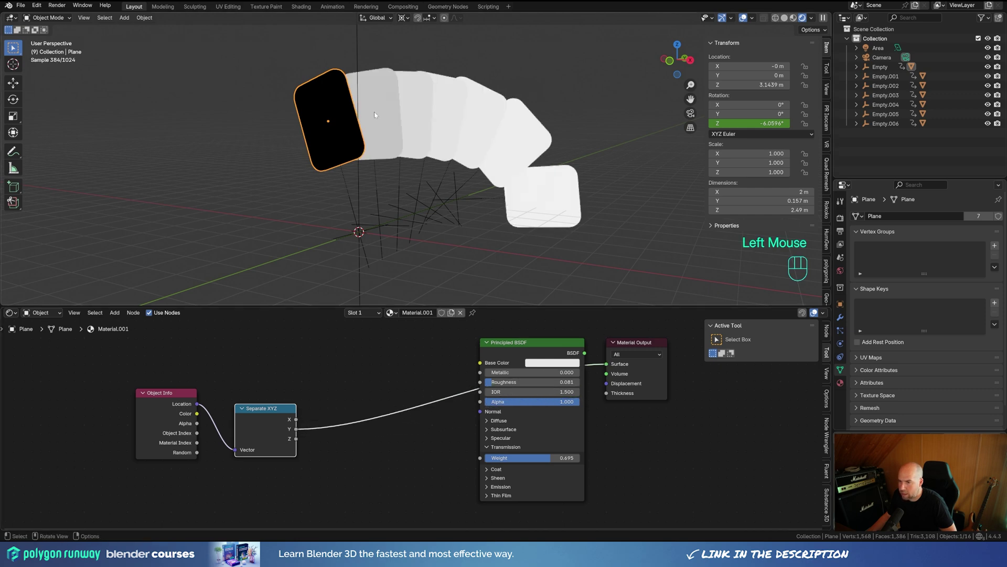
Step: Orbit around the fan to inspect the black-to-white shading across the cards
{"action": "middle_click", "coordinate": [589, 160]}
{"action": "scroll", "scroll_direction": "down", "scroll_amount": 3}
{"action": "middle_click", "coordinate": [438, 198]}
{"action": "left_click_drag", "start_coordinate": [545, 226], "coordinate": [589, 219]}
{"action": "scroll", "scroll_direction": "up", "scroll_amount": 3}
{"action": "middle_click", "coordinate": [534, 191]}
{"action": "middle_click", "coordinate": [517, 209]}
{"action": "scroll", "scroll_direction": "down", "scroll_amount": 3}
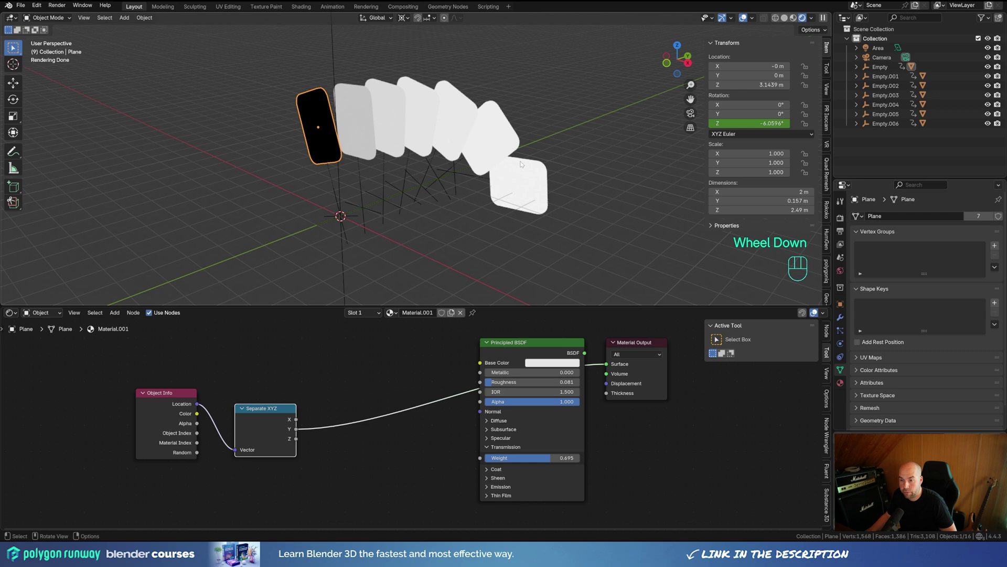
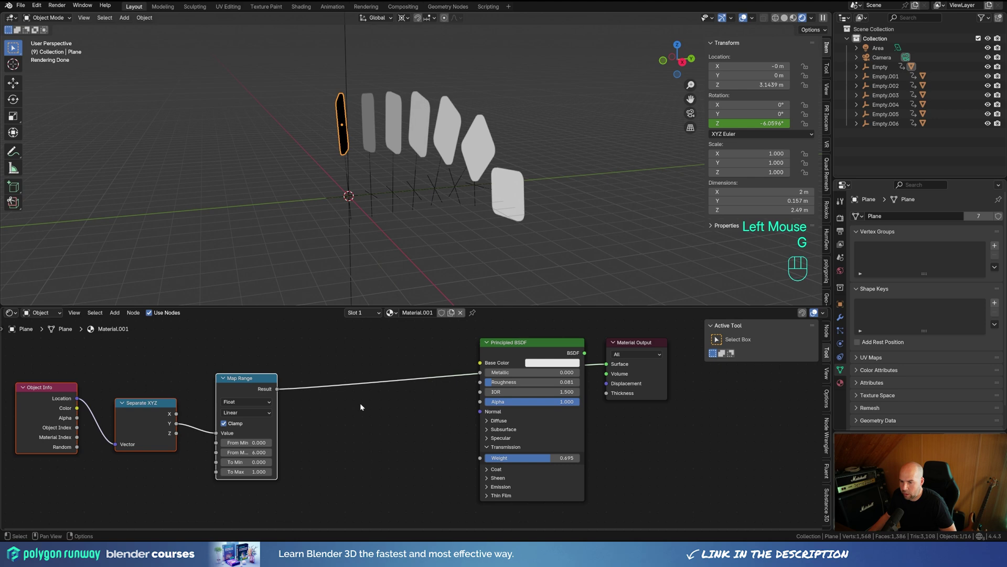
Step: Add a Color Ramp node between the Map Range result and Base Color
{"action": "key", "text": "shift+a"}
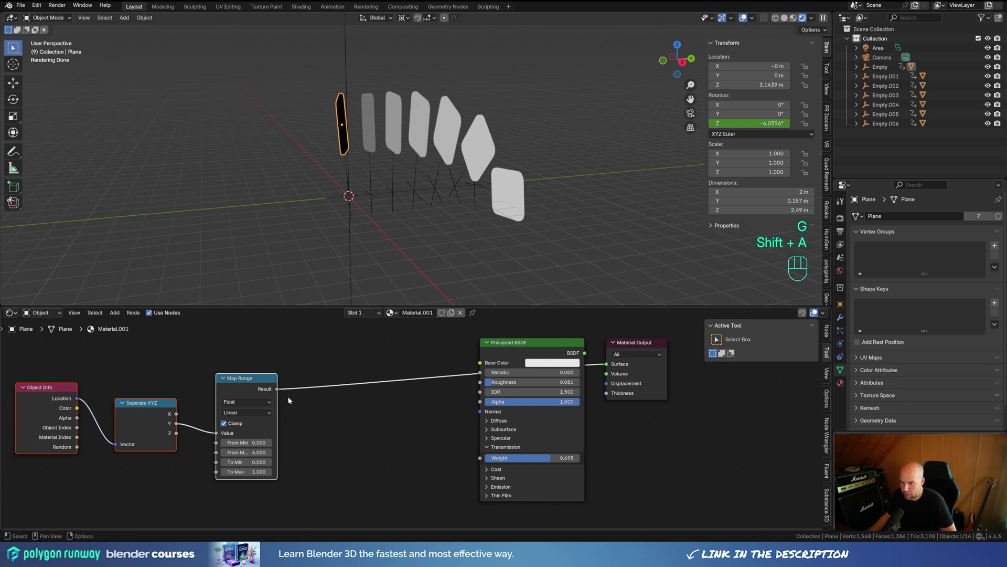
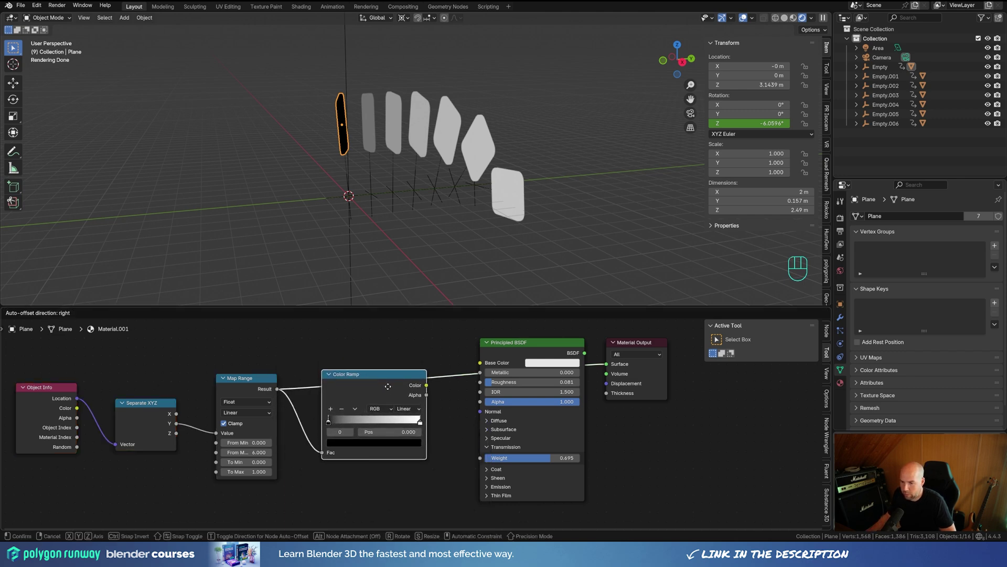
Step: Drop the Color Ramp onto the colour link and add stops until there is one per card
{"action": "left_click", "coordinate": [390, 412]}
{"action": "left_click_drag", "start_coordinate": [428, 413], "coordinate": [608, 368]}
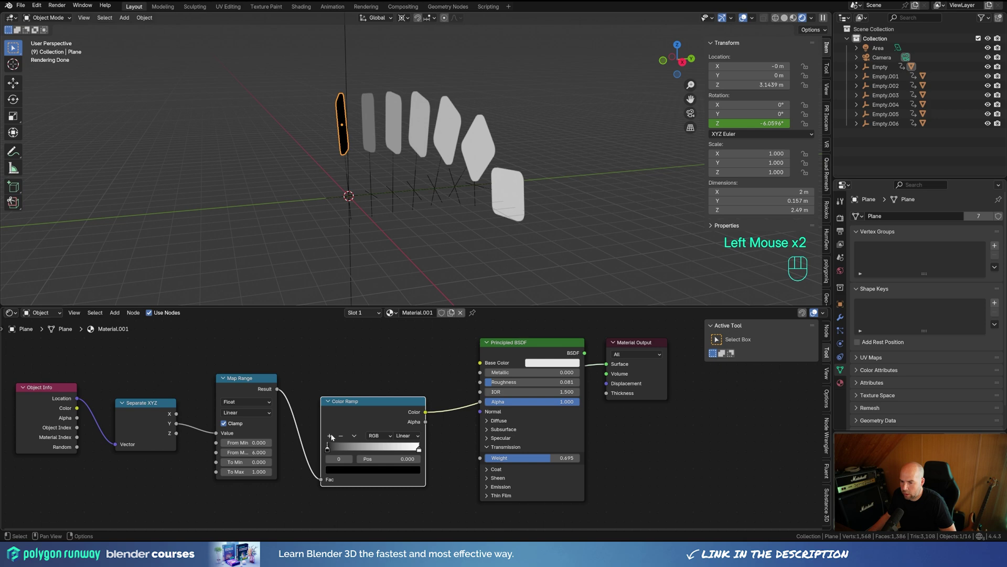
{"action": "left_click", "coordinate": [331, 440]}
{"action": "left_click", "coordinate": [331, 439]}
{"action": "double_click", "coordinate": [331, 440]}
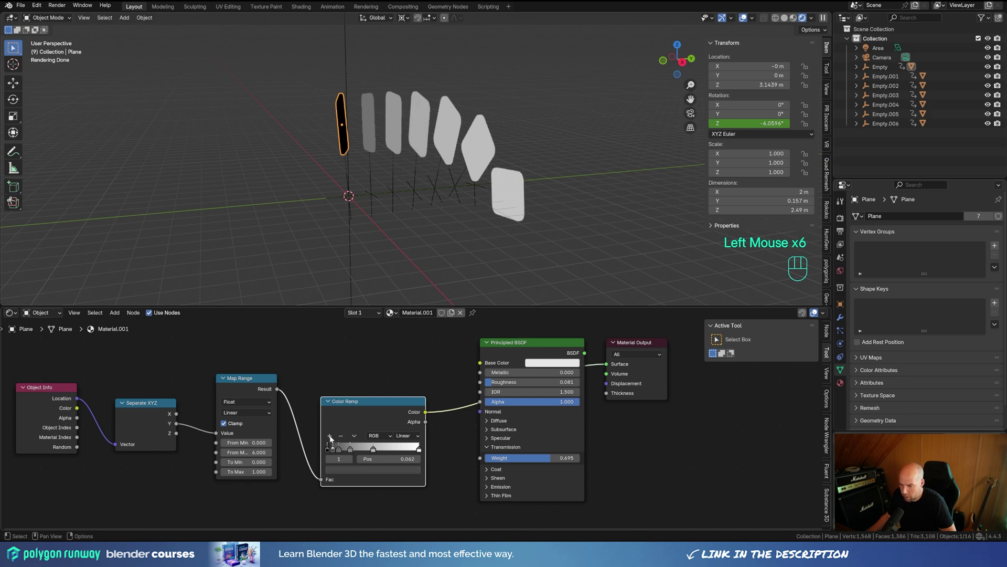
{"action": "left_click", "coordinate": [331, 439]}
{"action": "left_click", "coordinate": [331, 440]}
Step: Space the ramp stops evenly, set interpolation to Constant, and select the first stop's colour
{"action": "left_click_drag", "start_coordinate": [356, 441], "coordinate": [348, 447]}
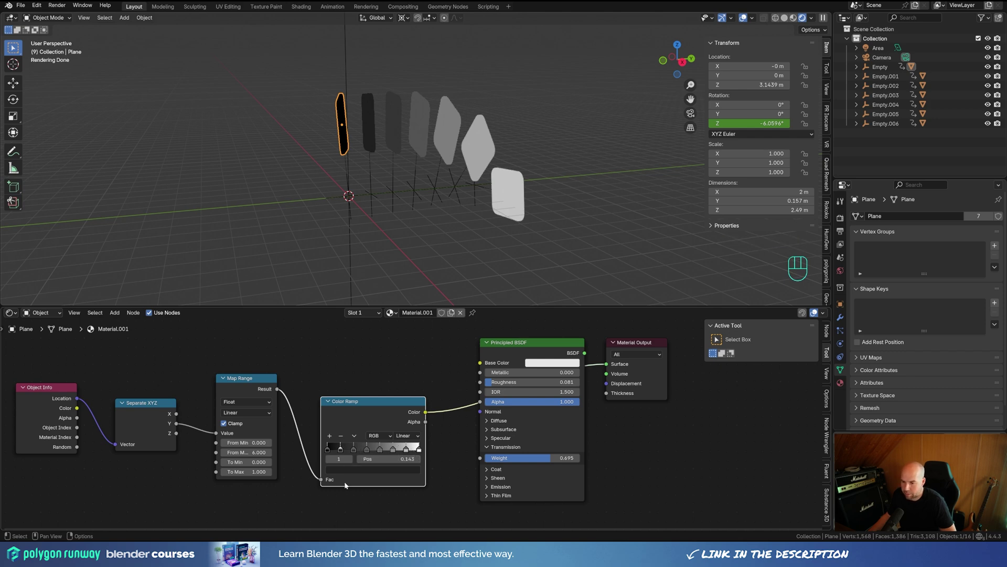
{"action": "left_click", "coordinate": [413, 436]}
{"action": "left_click_drag", "start_coordinate": [411, 436], "coordinate": [416, 497]}
{"action": "left_click_drag", "start_coordinate": [416, 206], "coordinate": [448, 187]}
{"action": "scroll", "scroll_direction": "up", "scroll_amount": 3}
{"action": "left_click", "coordinate": [359, 412]}
{"action": "scroll", "scroll_direction": "up", "scroll_amount": 3}
{"action": "left_click", "coordinate": [266, 419]}
Step: Colour the first three ramp stops red, magenta and violet in the HSV picker
{"action": "left_click", "coordinate": [318, 457]}
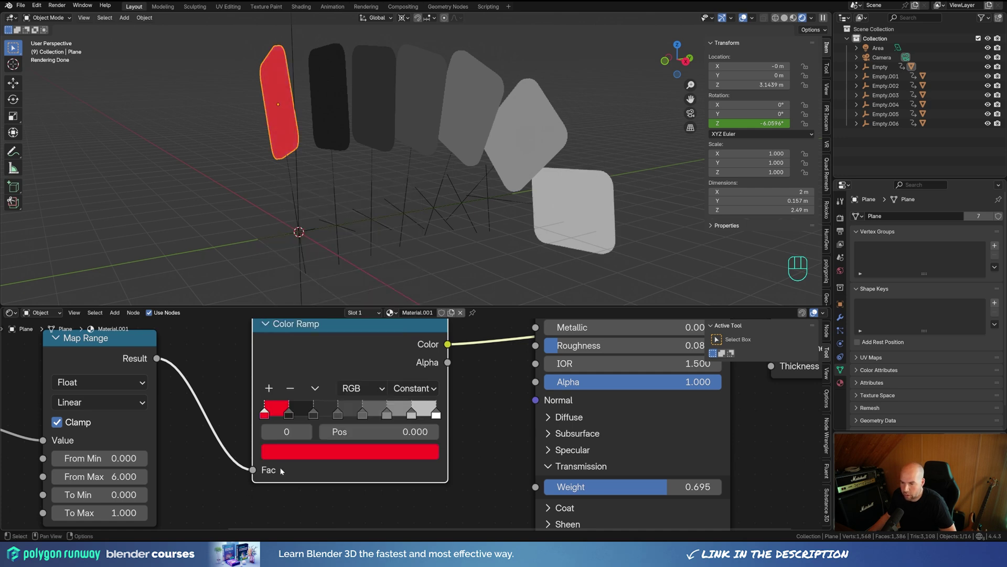
{"action": "left_click", "coordinate": [291, 419]}
{"action": "left_click", "coordinate": [314, 453]}
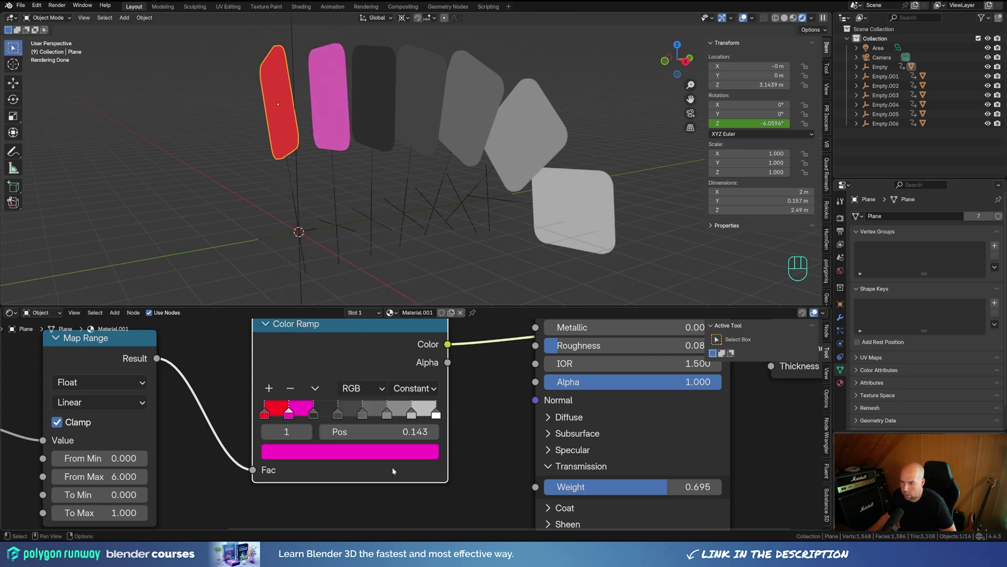
{"action": "left_click", "coordinate": [314, 420]}
{"action": "left_click", "coordinate": [314, 417]}
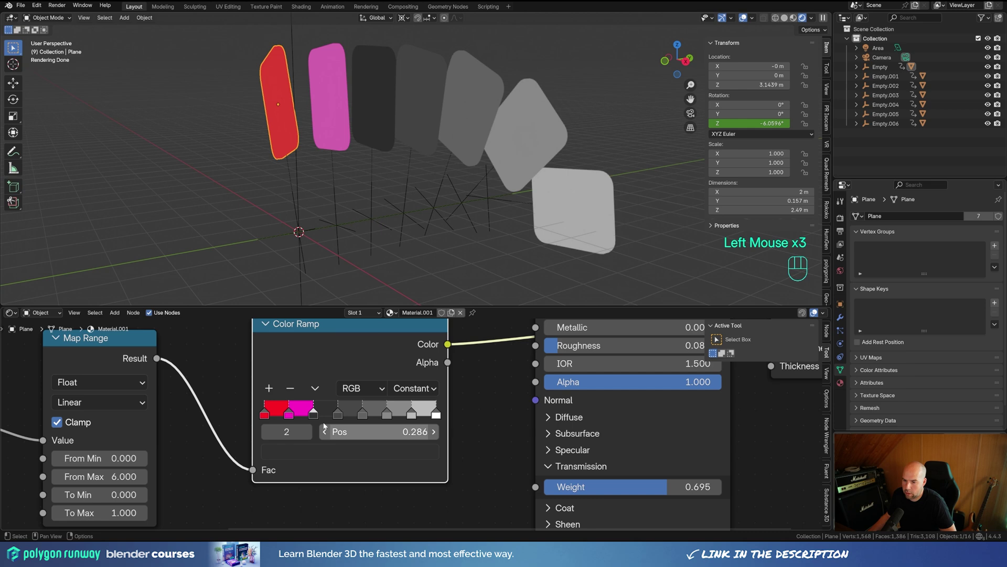
{"action": "left_click", "coordinate": [313, 420]}
{"action": "left_click", "coordinate": [314, 416]}
{"action": "left_click", "coordinate": [316, 455]}
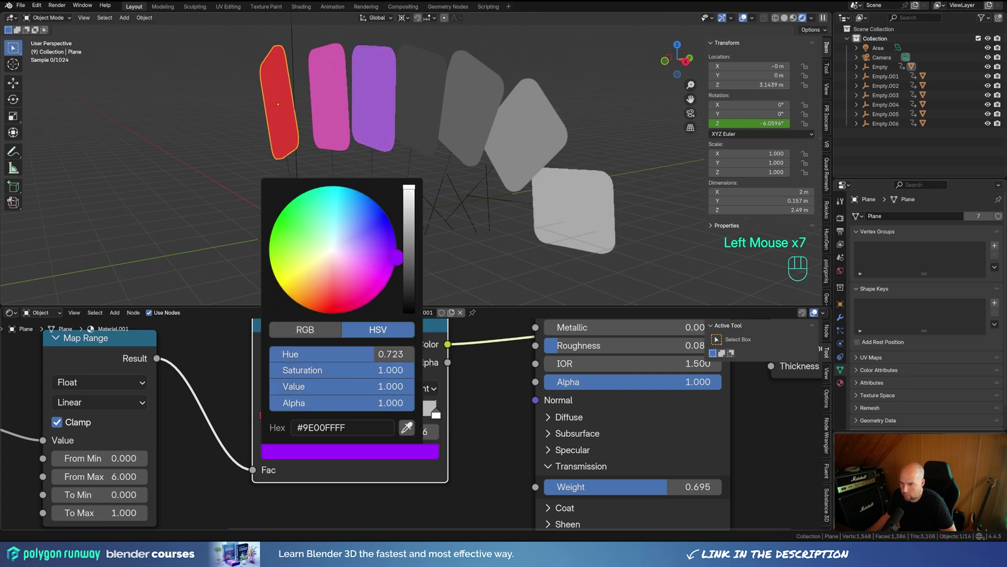
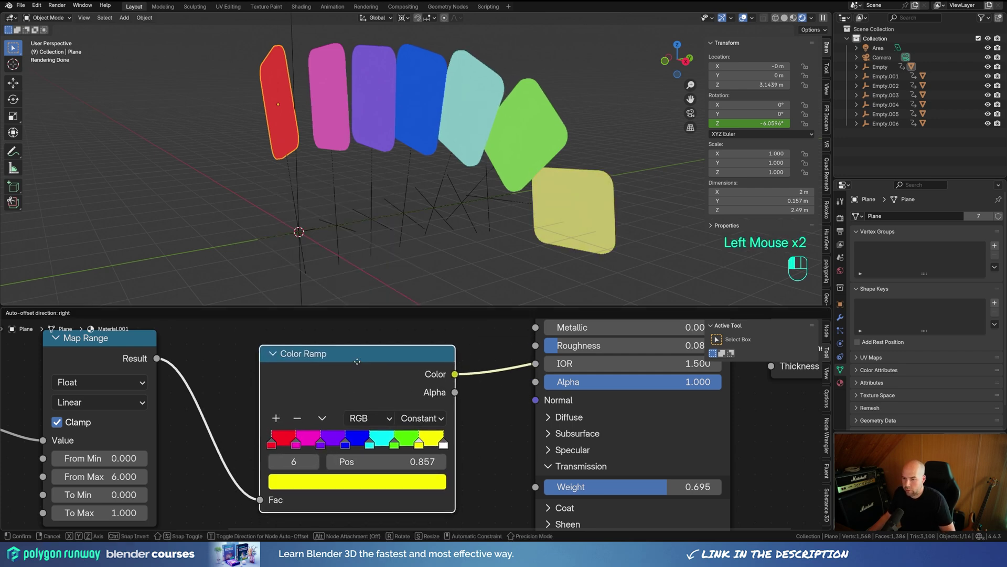
Step: Reposition the Color Ramp node and bring the whole node chain into view
{"action": "scroll", "scroll_direction": "down", "scroll_amount": 3}
{"action": "left_click", "coordinate": [356, 358]}
{"action": "scroll", "scroll_direction": "down", "scroll_amount": 3}
{"action": "left_click_drag", "start_coordinate": [426, 375], "coordinate": [512, 345]}
{"action": "left_click_drag", "start_coordinate": [653, 329], "coordinate": [552, 377]}
{"action": "scroll", "scroll_direction": "down", "scroll_amount": 3}
{"action": "middle_click", "coordinate": [461, 413]}
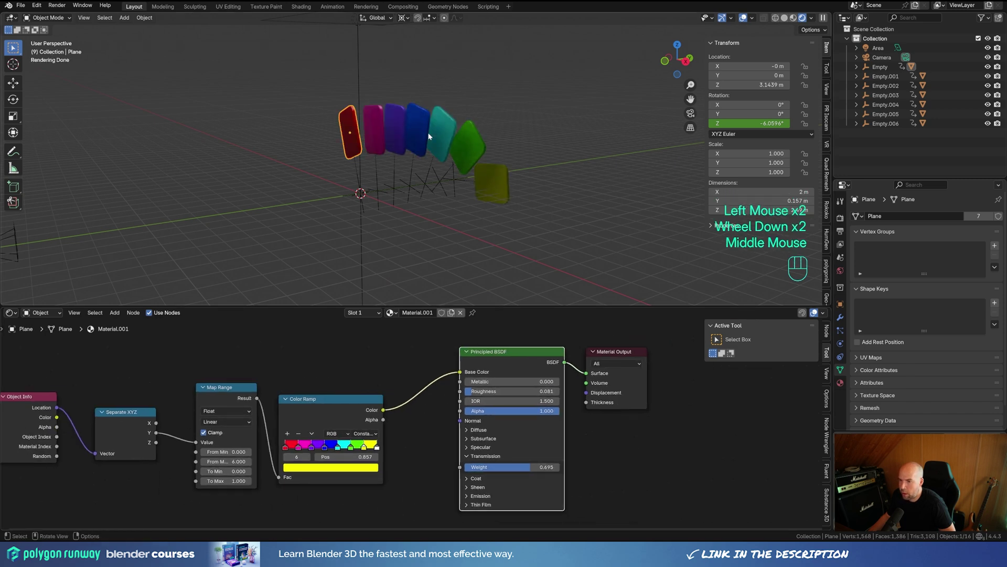
Step: Move closer to the rainbow cards and shift a later ramp stop's hue toward blue
{"action": "scroll", "scroll_direction": "up", "scroll_amount": 3}
{"action": "left_click_drag", "start_coordinate": [400, 143], "coordinate": [407, 153]}
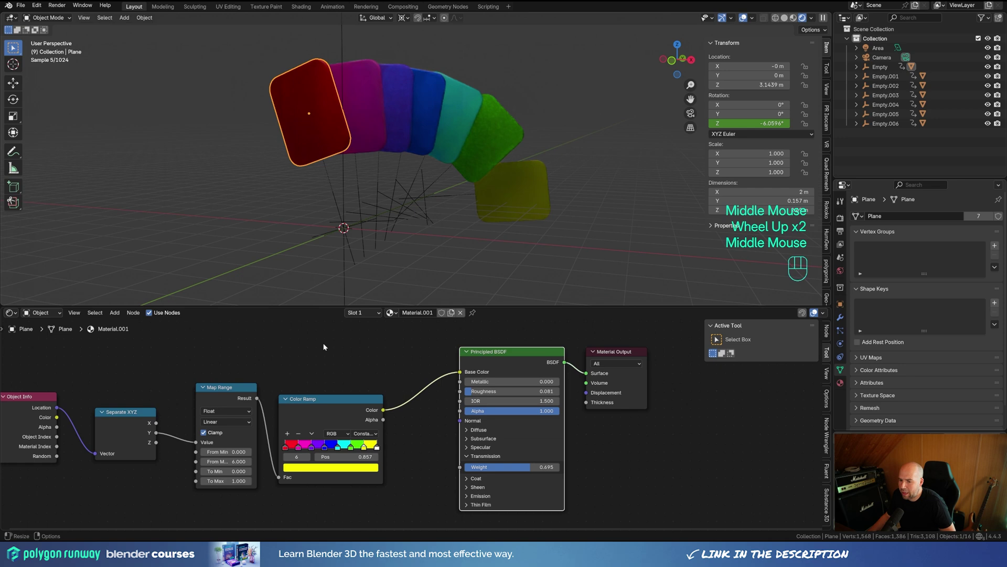
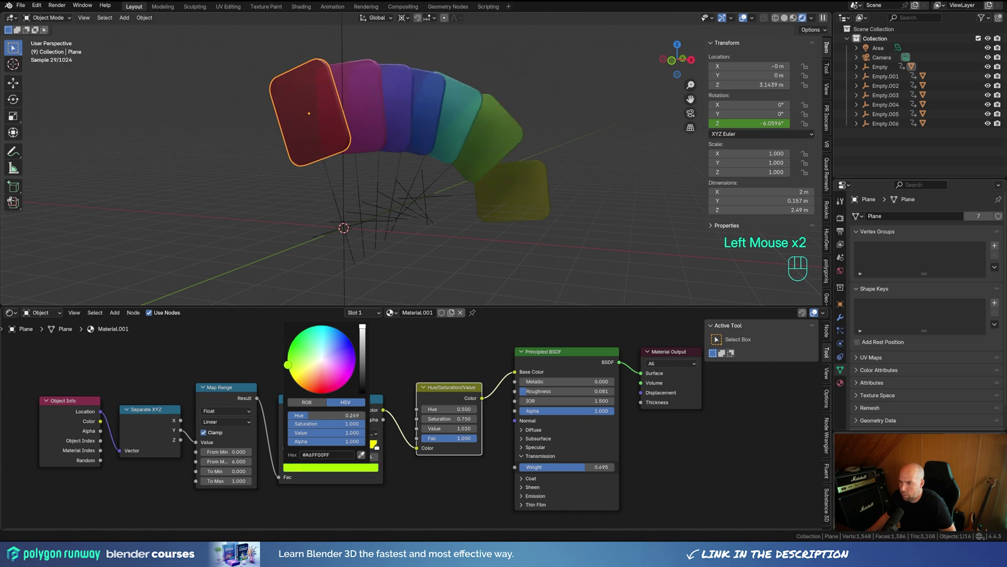
{"action": "left_click", "coordinate": [325, 449]}
{"action": "left_click", "coordinate": [327, 467]}
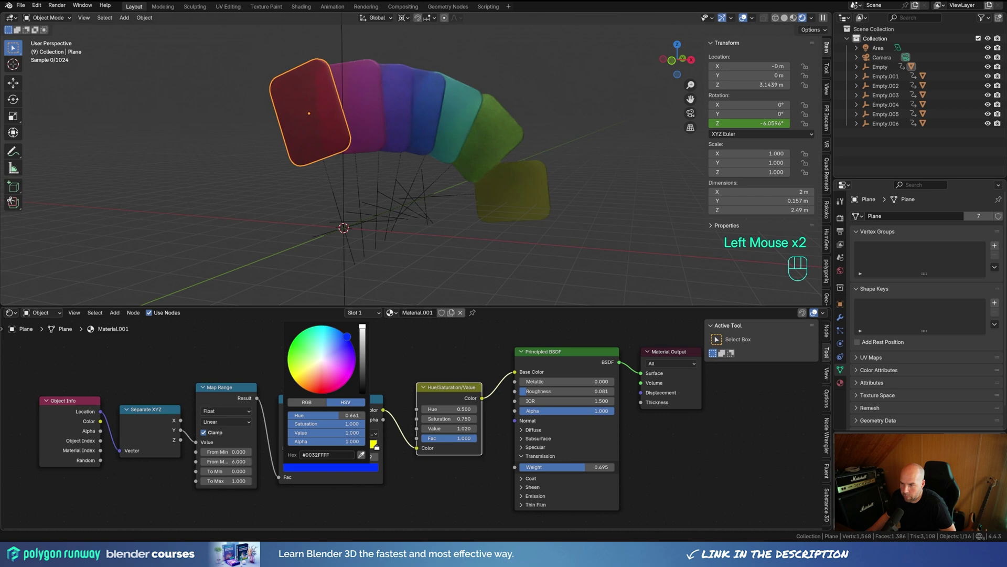
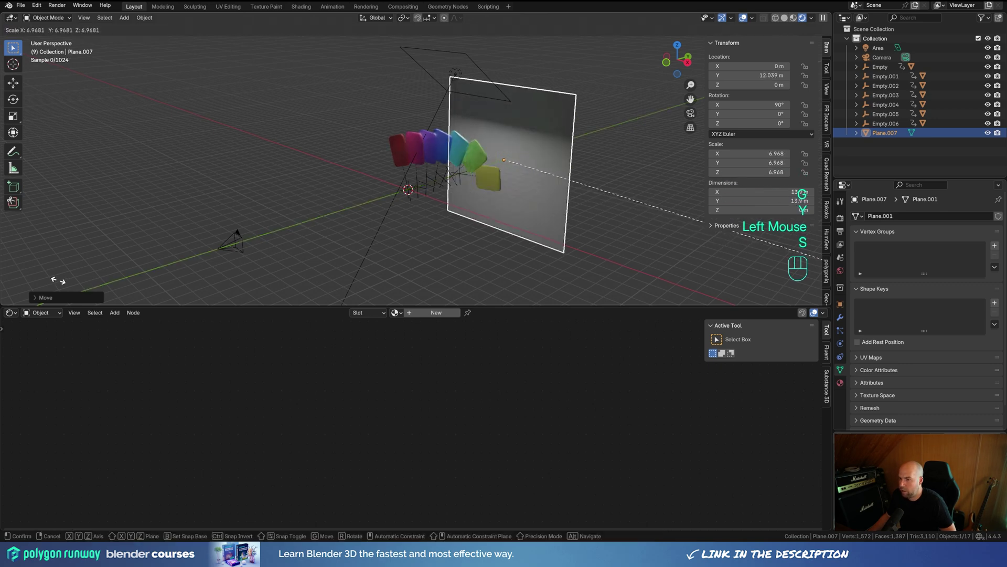
Step: Confirm the frame plane, bevel its corners round with Ctrl+Shift+B, and fix normals
{"action": "left_click", "coordinate": [75, 282]}
{"action": "key", "text": "Tab"}
{"action": "key", "text": "ctrl+shift+b"}
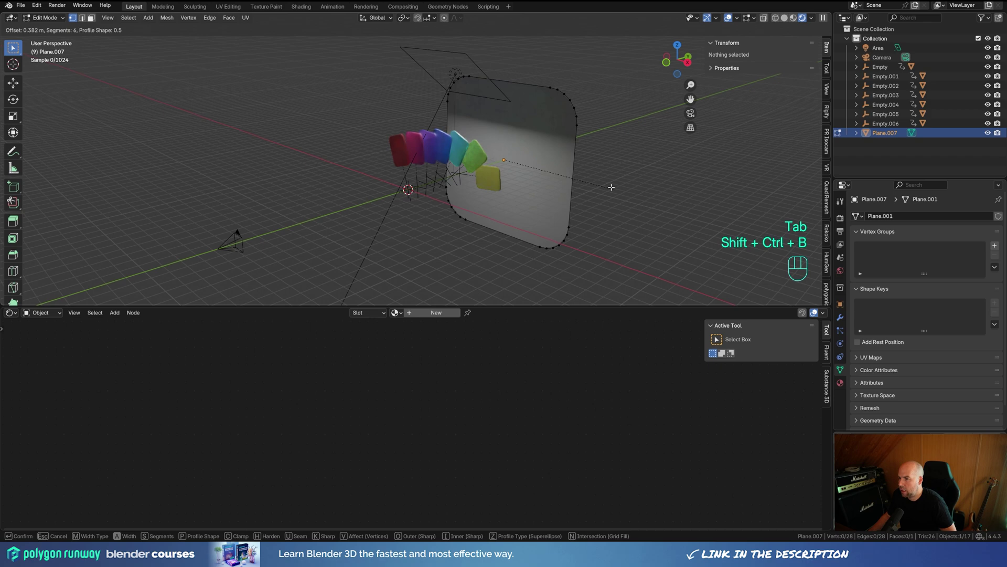
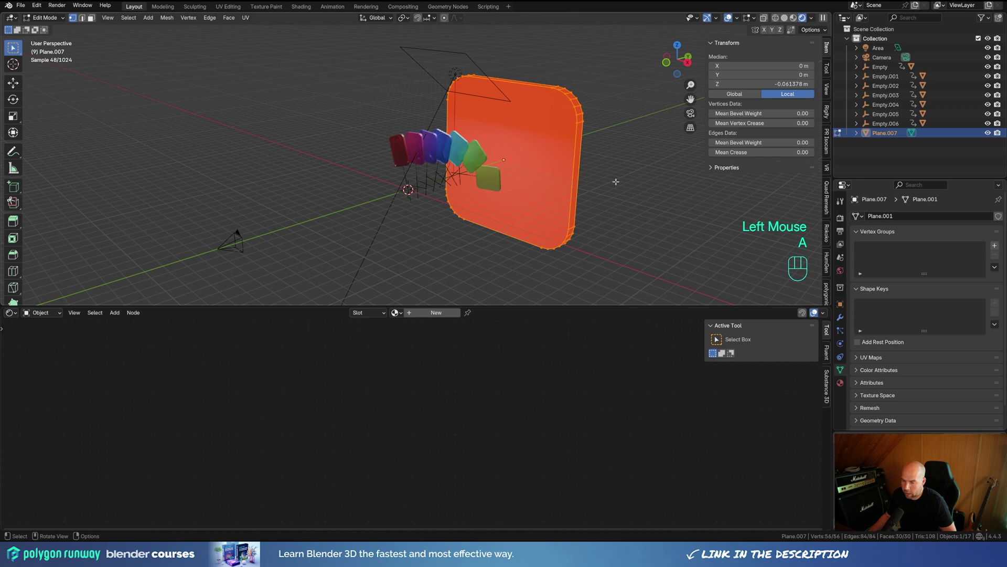
{"action": "key", "text": "shift+n"}
{"action": "key", "text": "Tab"}
Step: Back in Object Mode, scale the frame up to about 1.47 so it surrounds the fan in camera view
{"action": "middle_click", "coordinate": [573, 175]}
{"action": "left_click", "coordinate": [464, 147]}
{"action": "left_click", "coordinate": [839, 322]}
{"action": "left_click_drag", "start_coordinate": [976, 235], "coordinate": [957, 265]}
{"action": "left_click", "coordinate": [564, 173]}
{"action": "key", "text": "s"}
{"action": "left_click", "coordinate": [628, 220]}
{"action": "key", "text": "KP_0"}
Step: Scale the frame larger, then add a new plane (Shift+A) to serve as a backdrop
{"action": "key", "text": "s"}
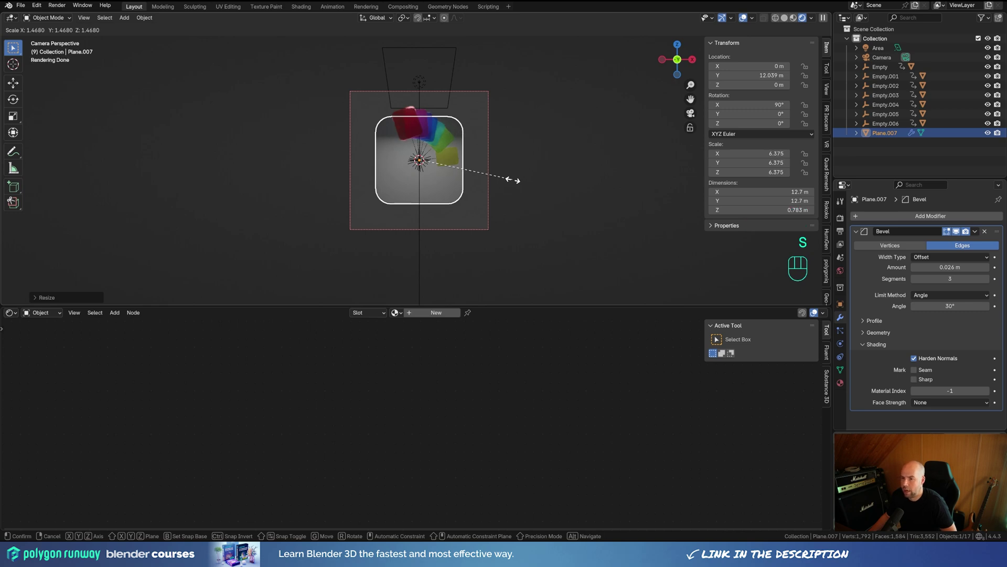
{"action": "left_click", "coordinate": [515, 182]}
{"action": "left_click_drag", "start_coordinate": [570, 136], "coordinate": [521, 162]}
{"action": "scroll", "scroll_direction": "down", "scroll_amount": 3}
{"action": "key", "text": "shift+a"}
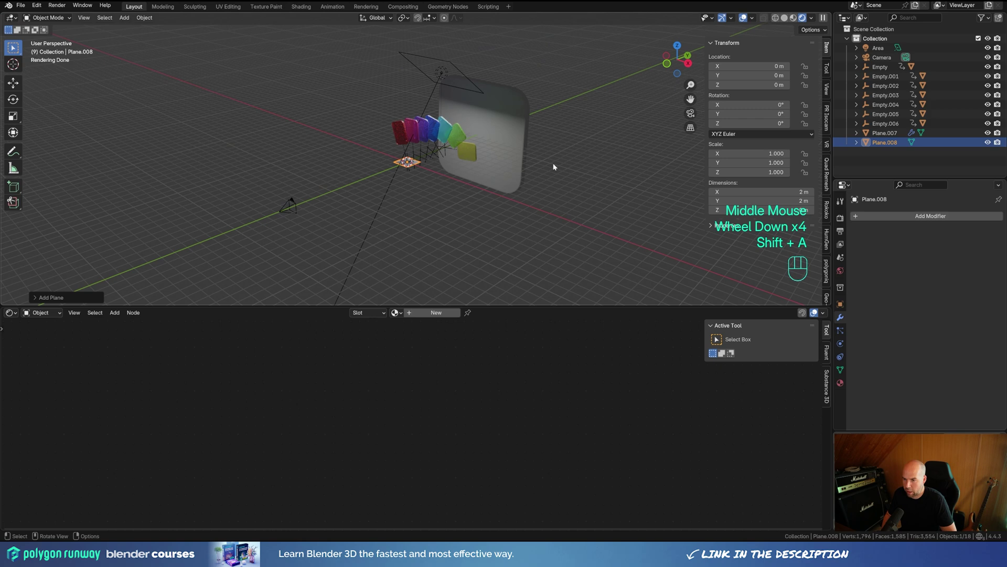
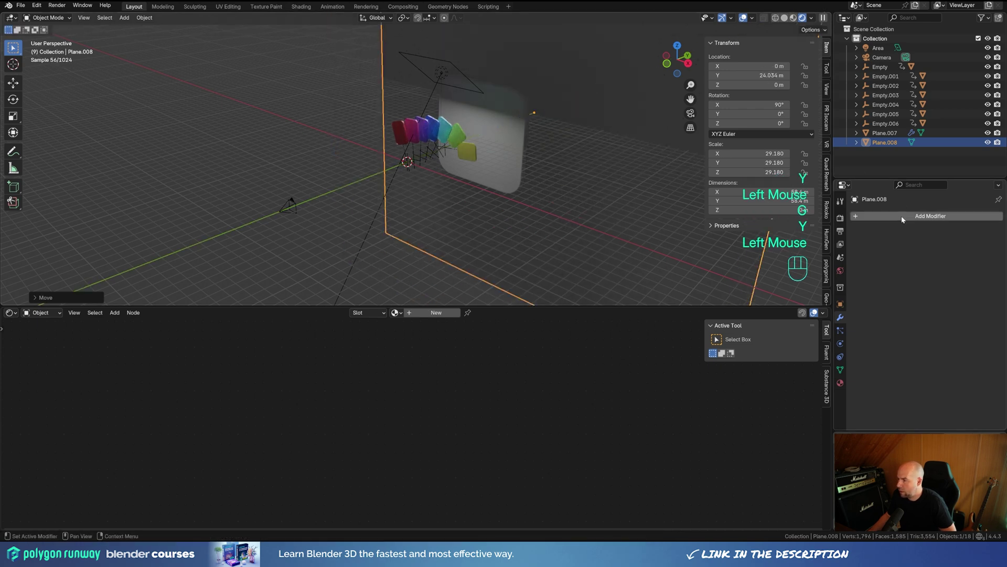
Step: Give the backdrop plane a new material with a purple Base Color
{"action": "left_click", "coordinate": [845, 389]}
{"action": "left_click", "coordinate": [920, 267]}
{"action": "left_click", "coordinate": [923, 259]}
{"action": "left_click", "coordinate": [961, 318]}
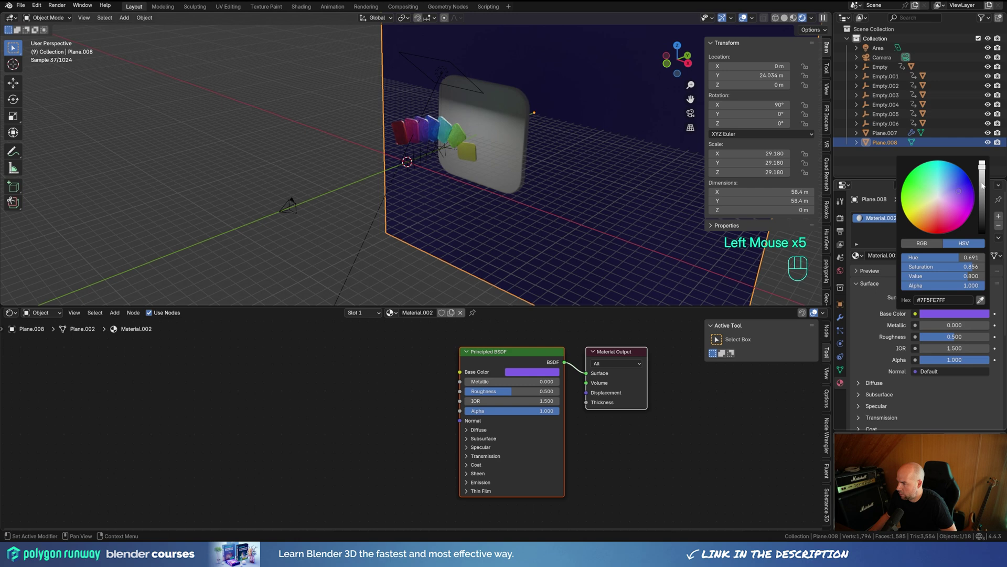
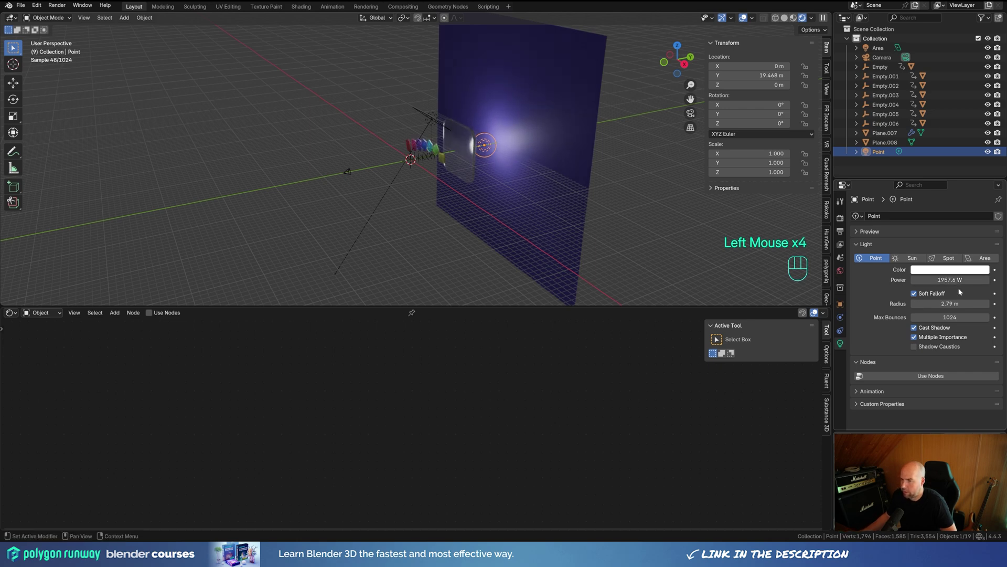
Step: Link the point light to the glass frame as its only receiver via Ctrl+L light linking
{"action": "key", "text": "KP_0"}
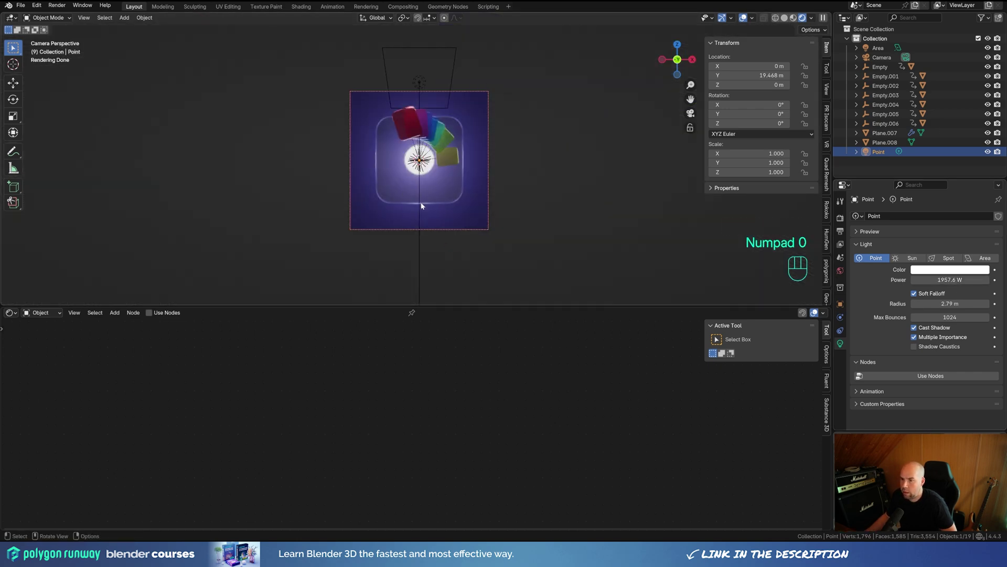
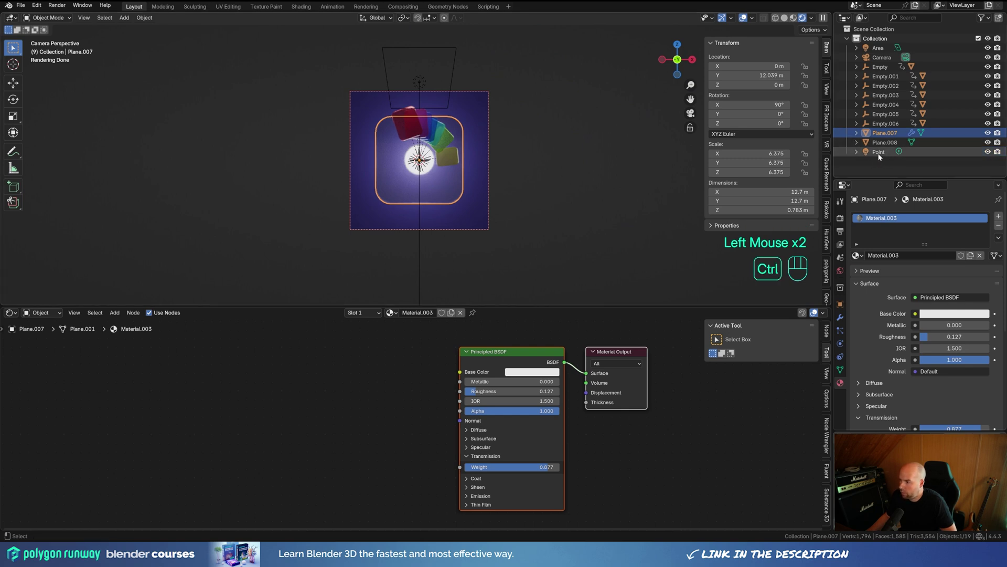
{"action": "left_click", "coordinate": [880, 154]}
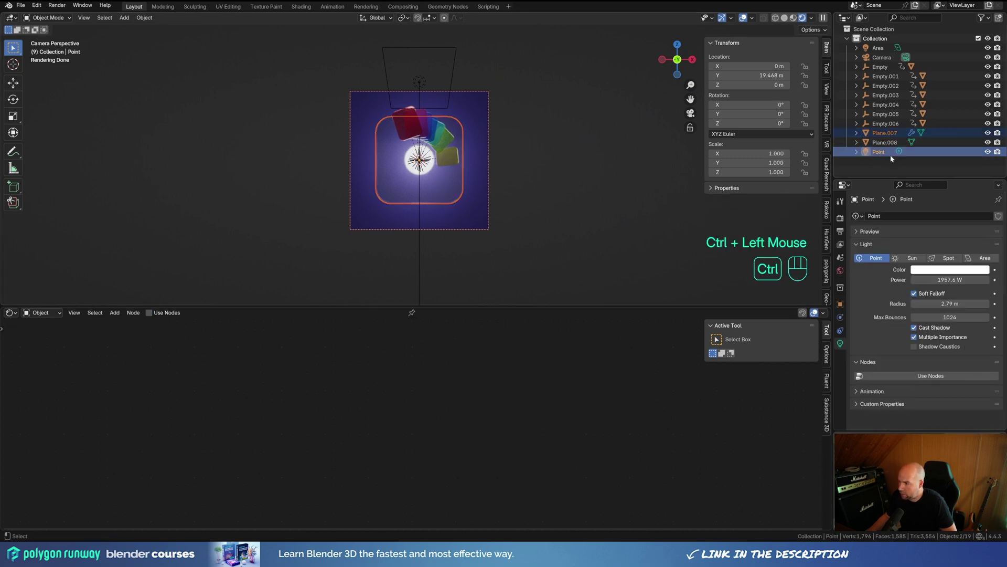
{"action": "key", "text": "ctrl+l"}
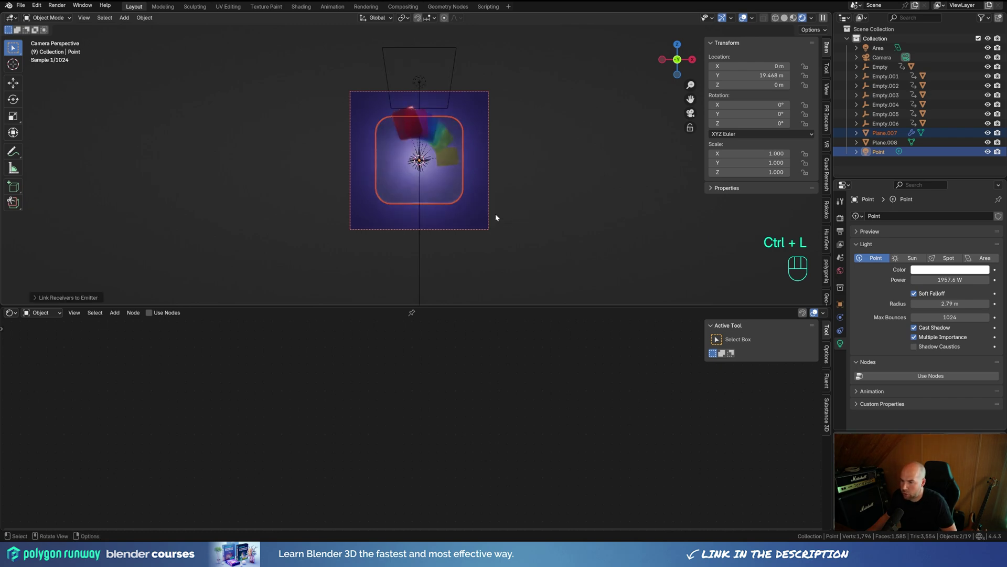
{"action": "left_click_drag", "start_coordinate": [556, 190], "coordinate": [517, 196]}
{"action": "left_click", "coordinate": [618, 64]}
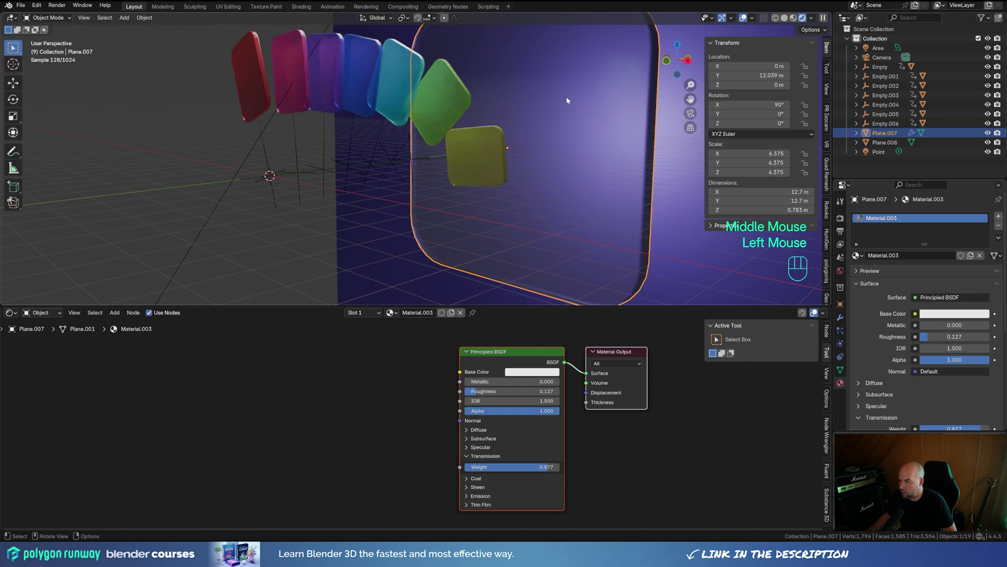
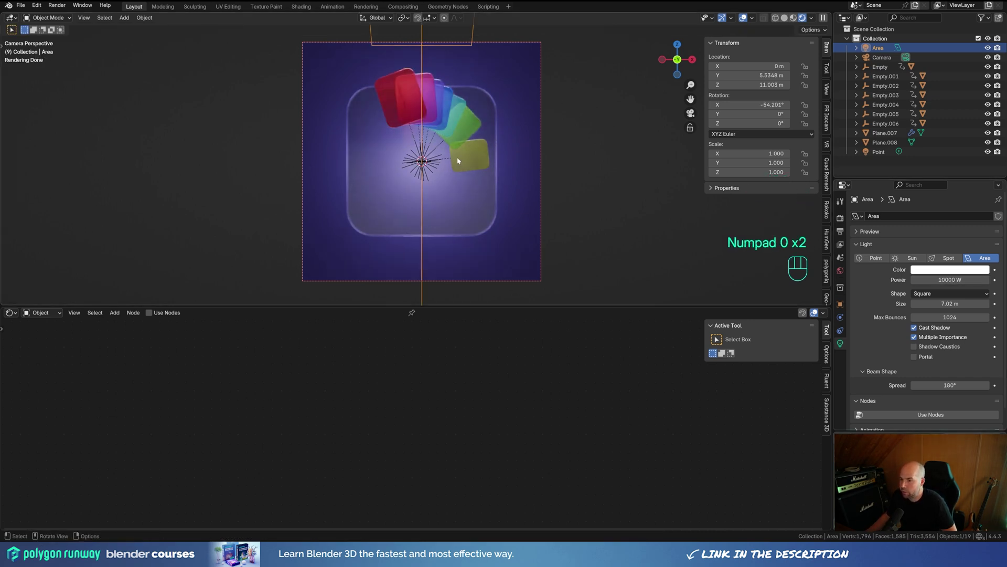
Step: Set Color Management Look to Medium High Contrast in Render Properties and preview the card animation
{"action": "left_click", "coordinate": [839, 221]}
{"action": "scroll", "scroll_direction": "down", "scroll_amount": 3}
{"action": "left_click", "coordinate": [881, 431]}
{"action": "scroll", "scroll_direction": "down", "scroll_amount": 3}
{"action": "left_click", "coordinate": [939, 364]}
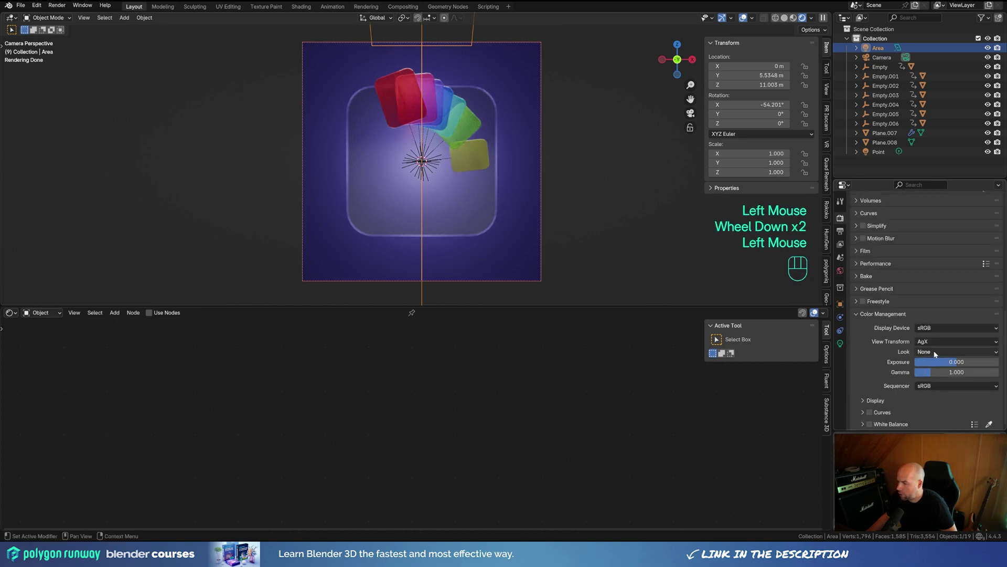
{"action": "left_click_drag", "start_coordinate": [937, 355], "coordinate": [952, 417]}
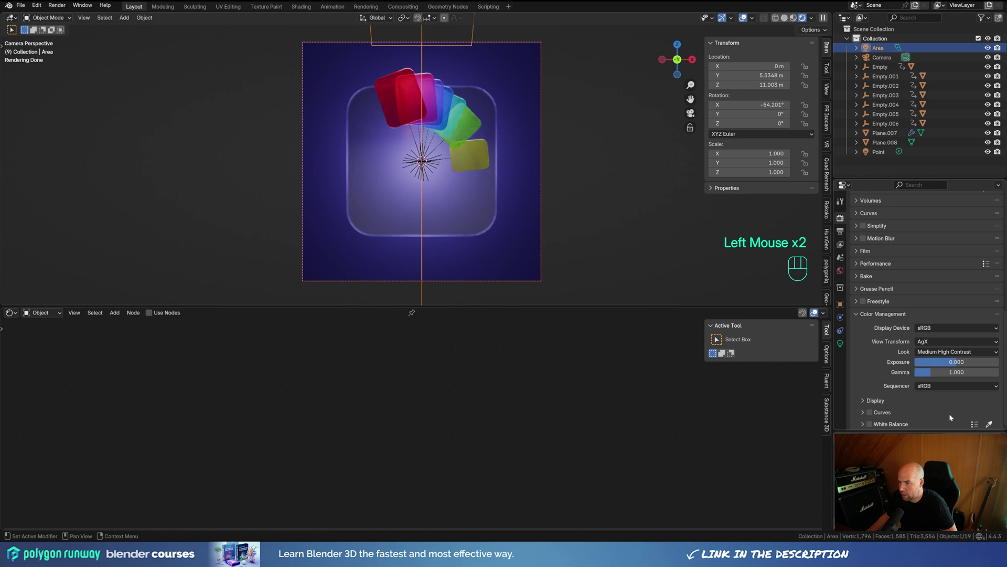
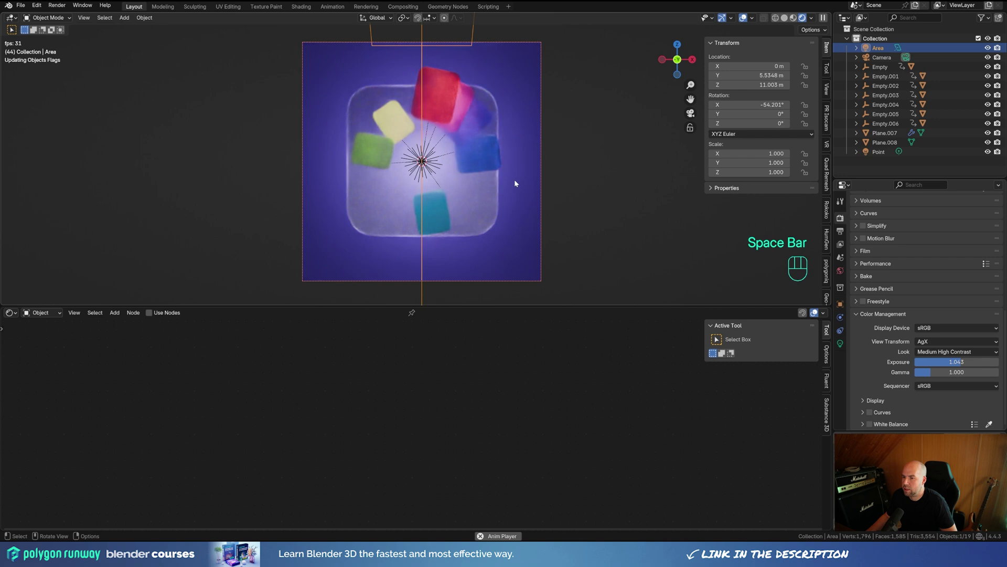
{"action": "key", "text": "space"}
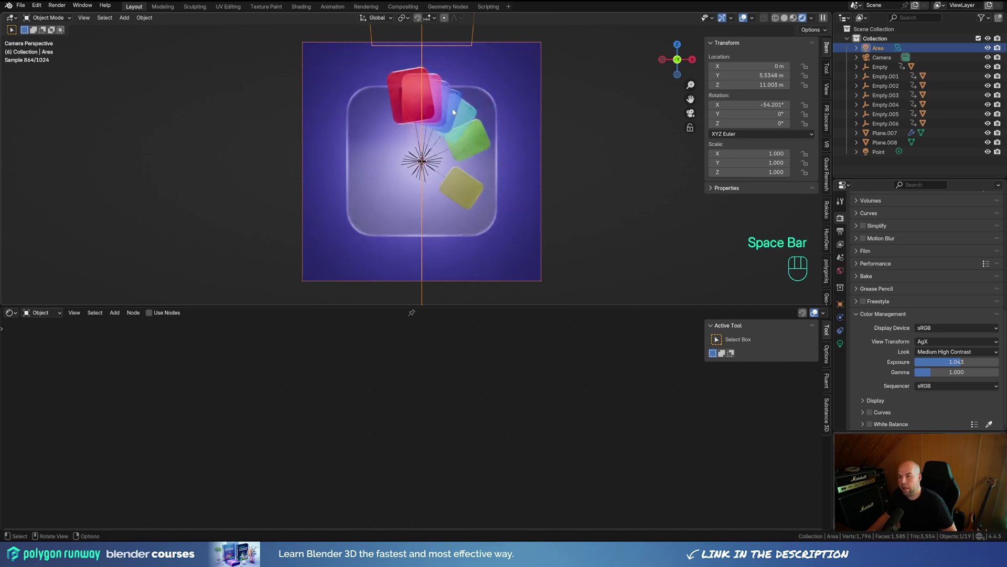
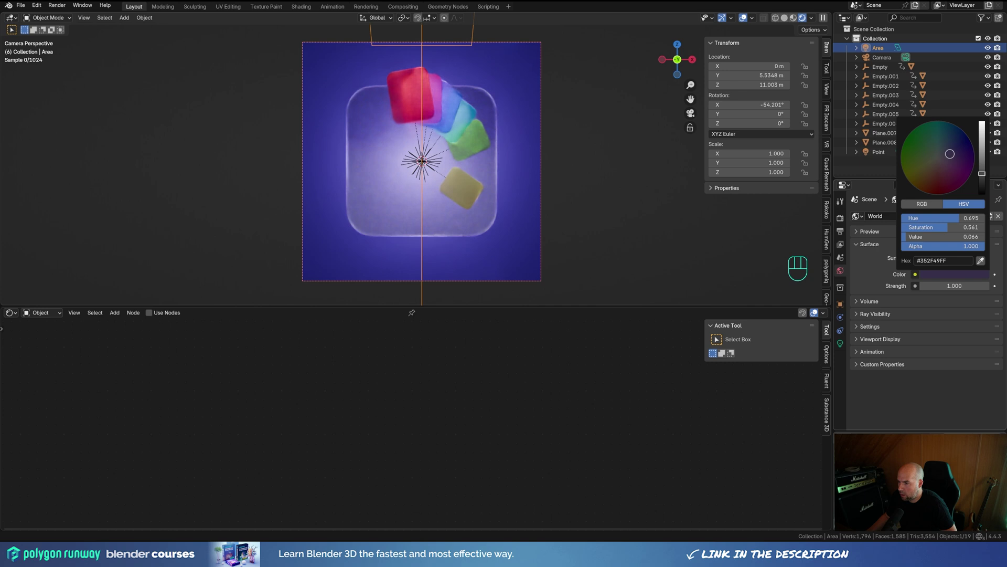
Step: Change the backdrop's Base Color to a lighter, brighter purple (#8974FF)
{"action": "left_click", "coordinate": [526, 103]}
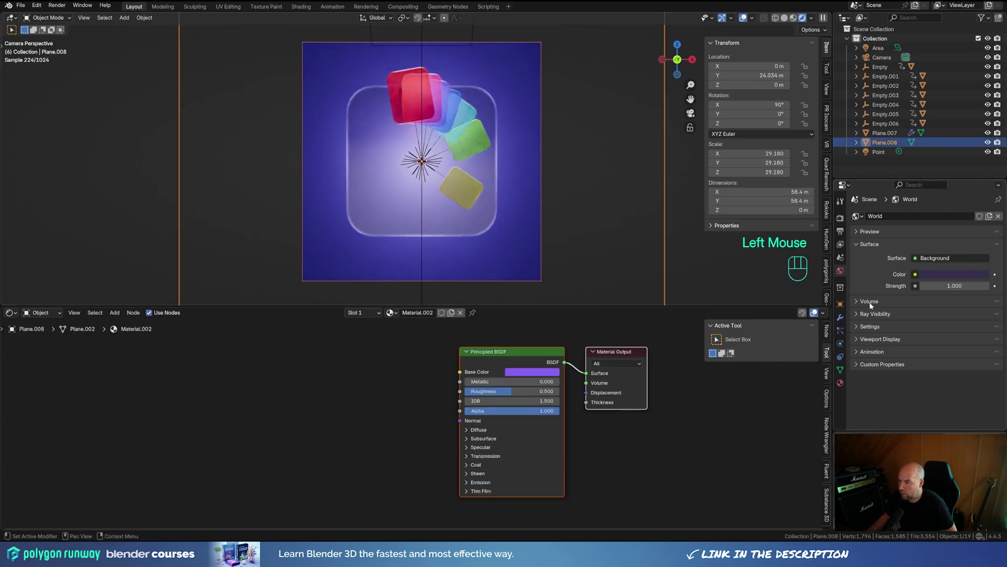
{"action": "left_click", "coordinate": [840, 389]}
{"action": "left_click", "coordinate": [958, 311]}
{"action": "left_click", "coordinate": [972, 317]}
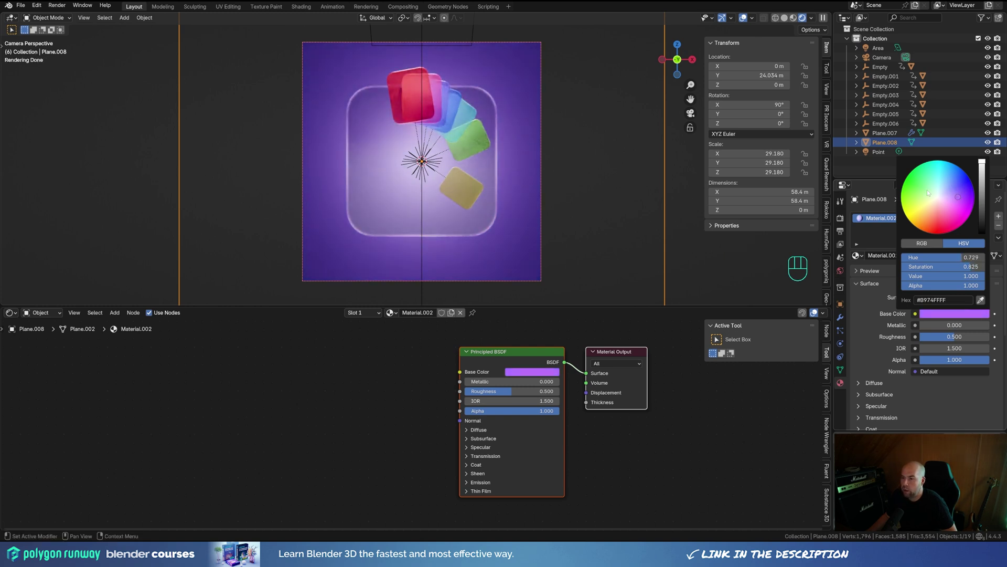
{"action": "left_click", "coordinate": [849, 231]}
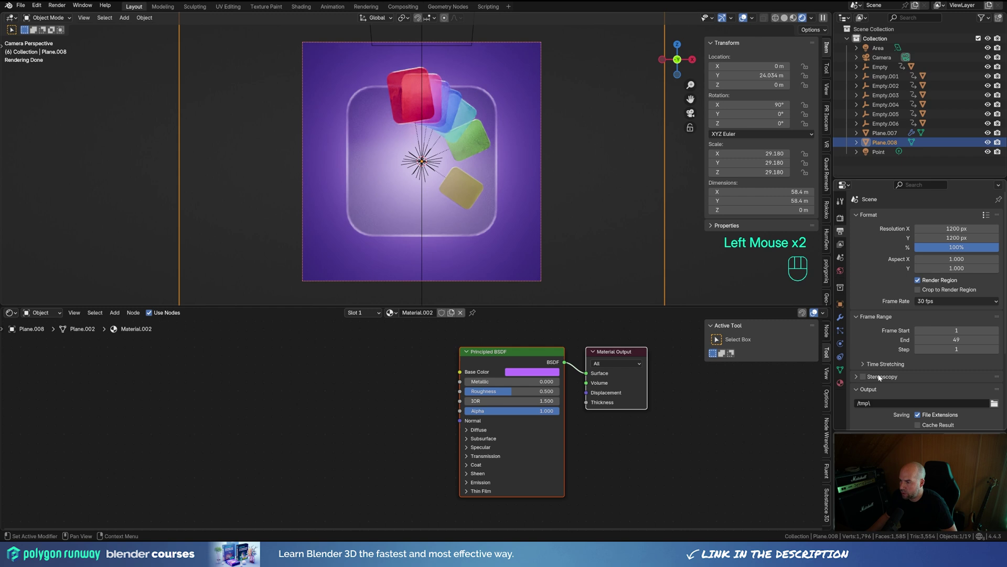
Step: Set File Format to FFmpeg Video with an MPEG-4 container in Output Properties
{"action": "scroll", "scroll_direction": "down", "scroll_amount": 3}
{"action": "left_click_drag", "start_coordinate": [932, 333], "coordinate": [970, 361]}
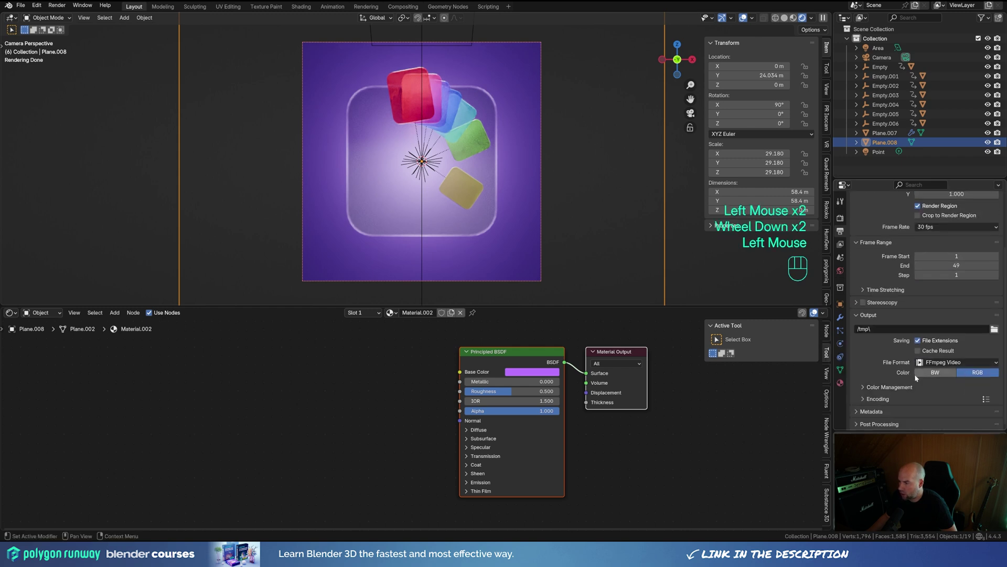
{"action": "left_click", "coordinate": [867, 403]}
{"action": "scroll", "scroll_direction": "down", "scroll_amount": 3}
{"action": "left_click_drag", "start_coordinate": [938, 358], "coordinate": [939, 368]}
{"action": "scroll", "scroll_direction": "up", "scroll_amount": 3}
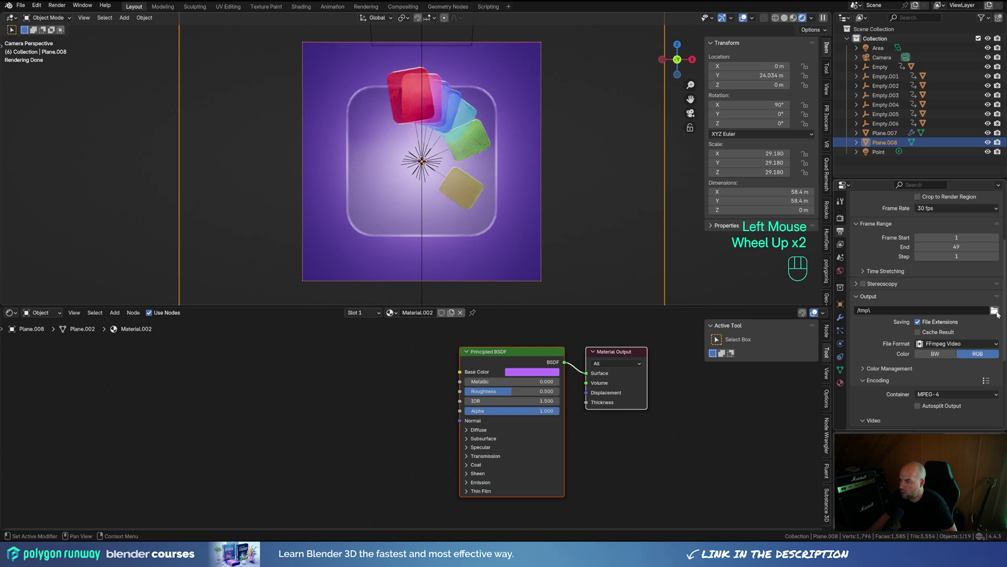
{"action": "left_click_drag", "start_coordinate": [73, 11], "coordinate": [181, 52]}
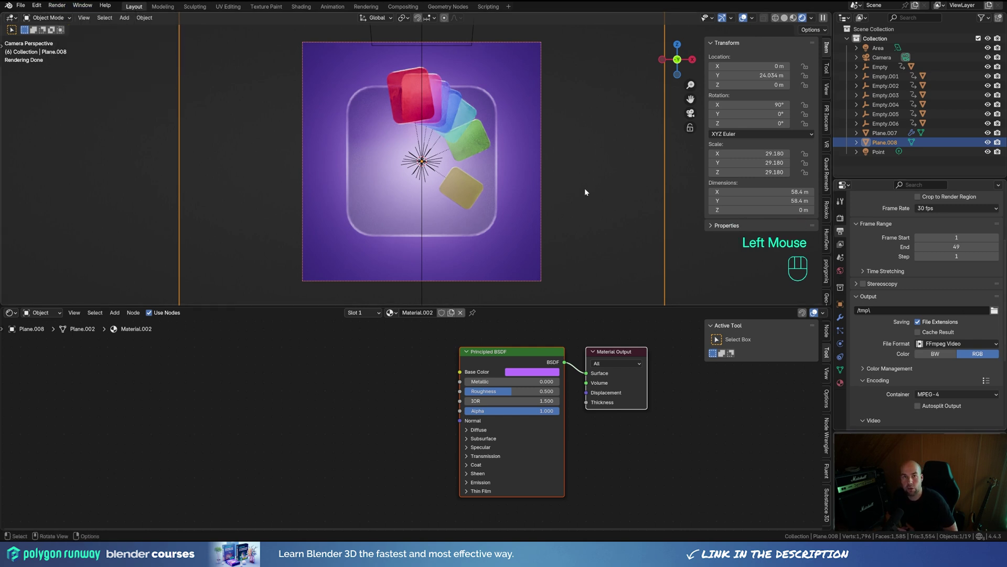